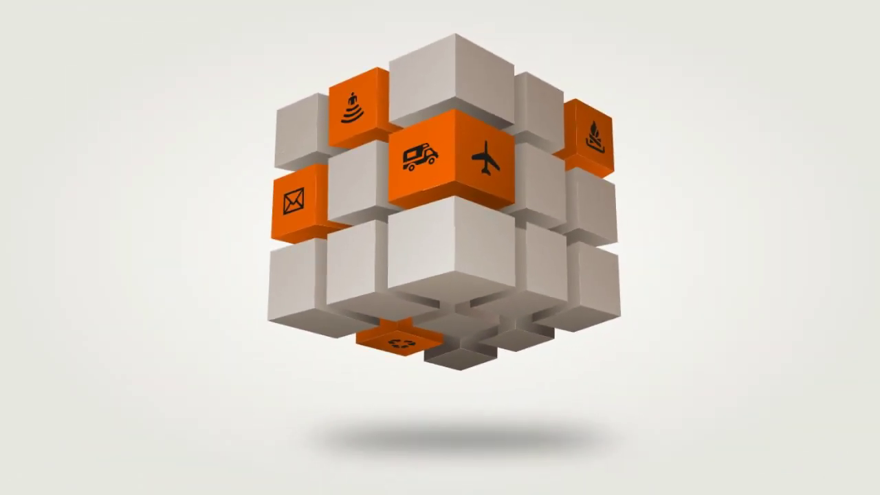
# Step: Draw a square, convert it to a path and duplicate it twice for the right and bottom faces
pyautogui.click(15, 178)
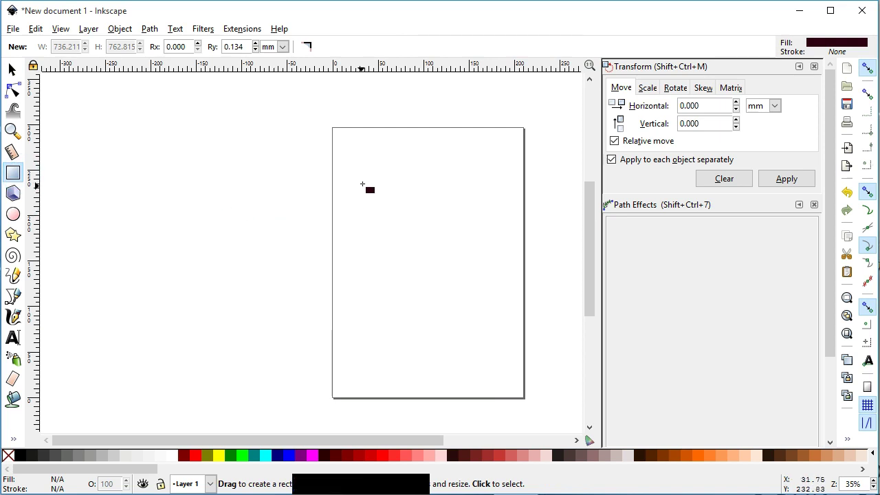
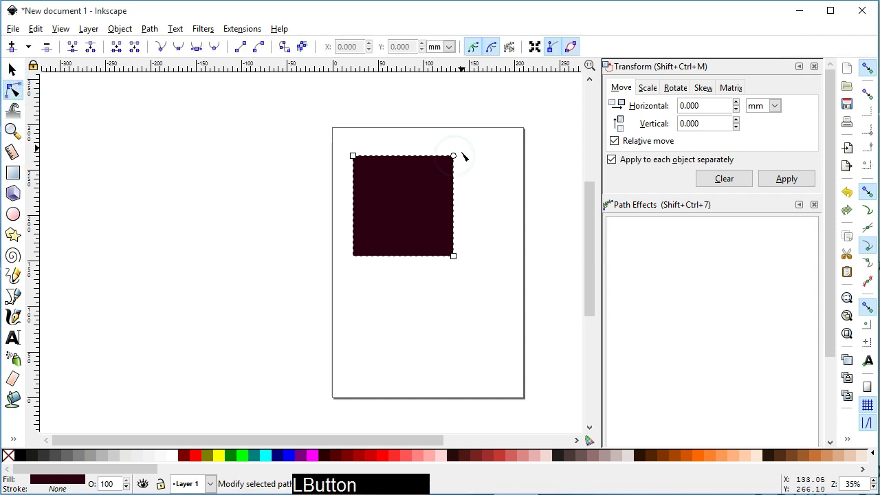
pyautogui.click(158, 32)
pyautogui.click(172, 49)
pyautogui.click(136, 120)
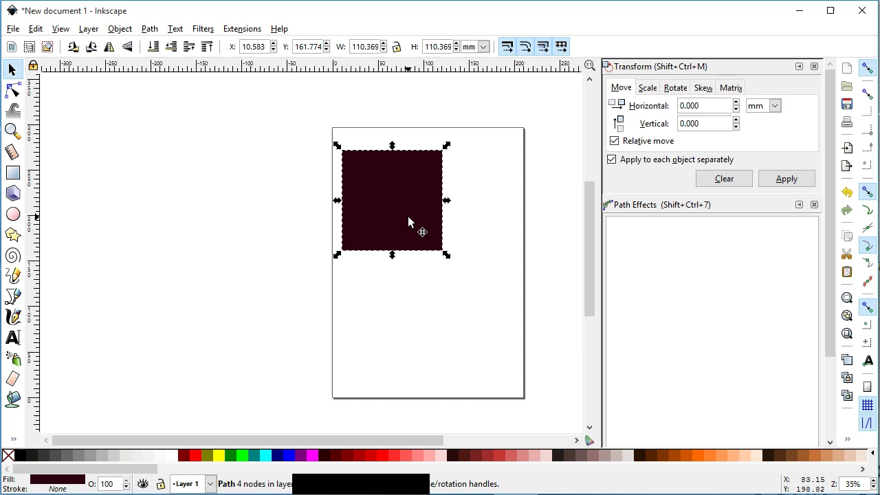
pyautogui.press('ctrl+d')
pyautogui.click(466, 218)
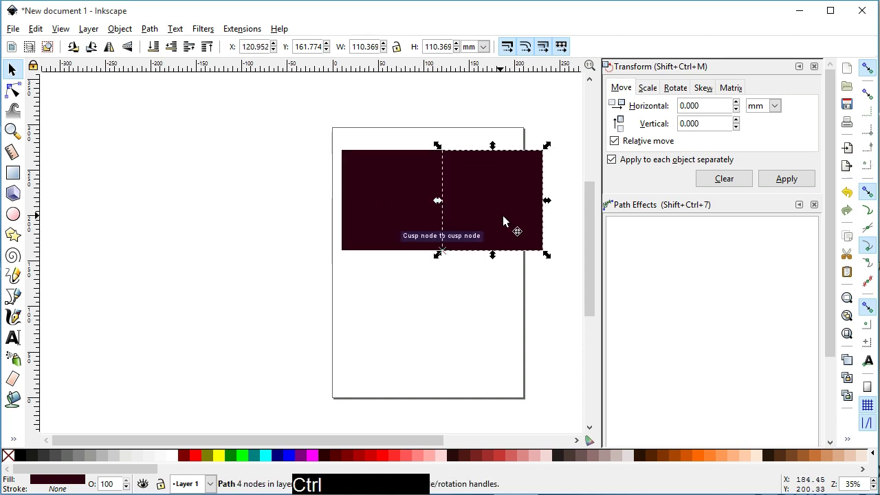
pyautogui.press('ctrl+d')
pyautogui.click(474, 262)
# Step: Slant the left and right squares into cube side faces and fill the right face dark grey
pyautogui.click(20, 93)
pyautogui.click(355, 153)
pyautogui.click(354, 252)
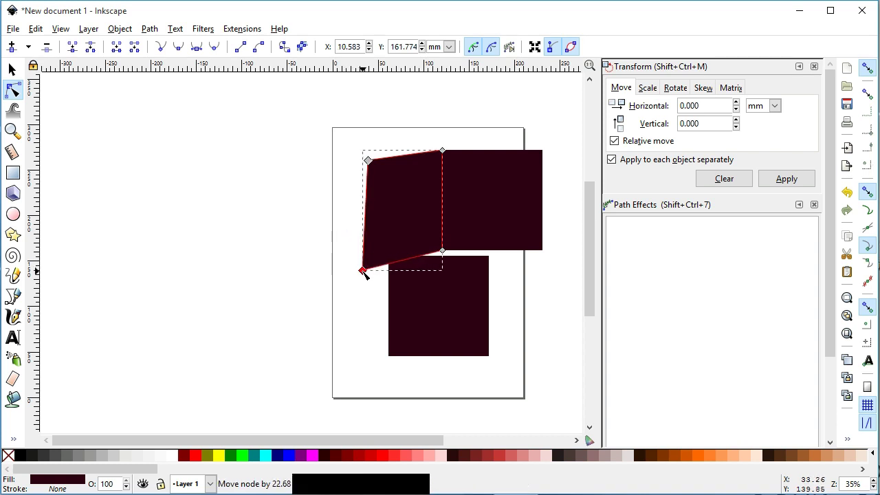
pyautogui.click(502, 208)
pyautogui.click(550, 253)
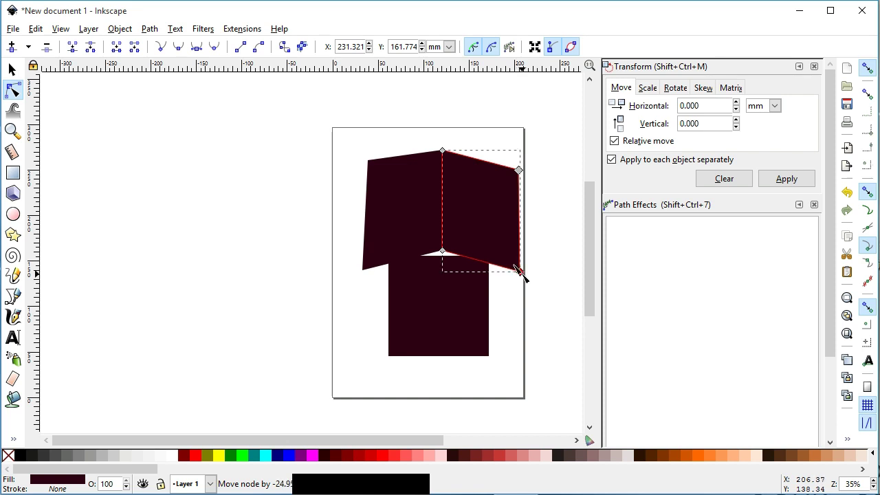
pyautogui.click(384, 205)
pyautogui.click(373, 161)
pyautogui.click(366, 274)
pyautogui.click(14, 73)
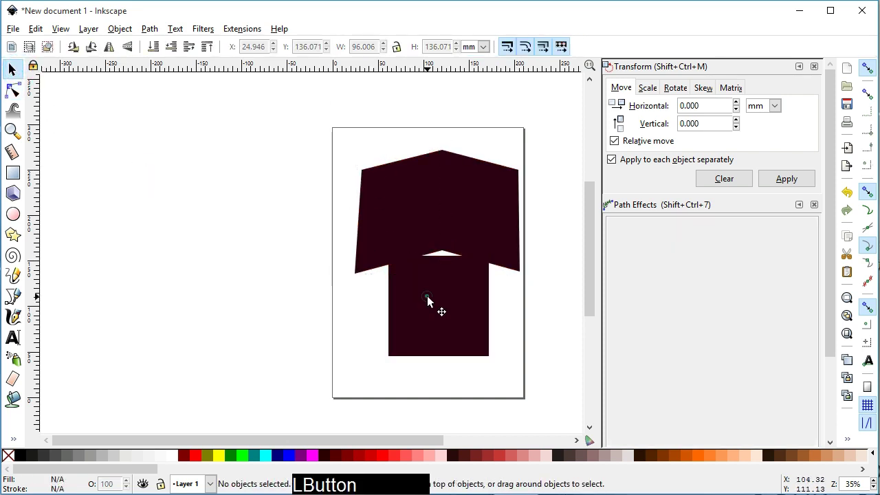
pyautogui.click(53, 458)
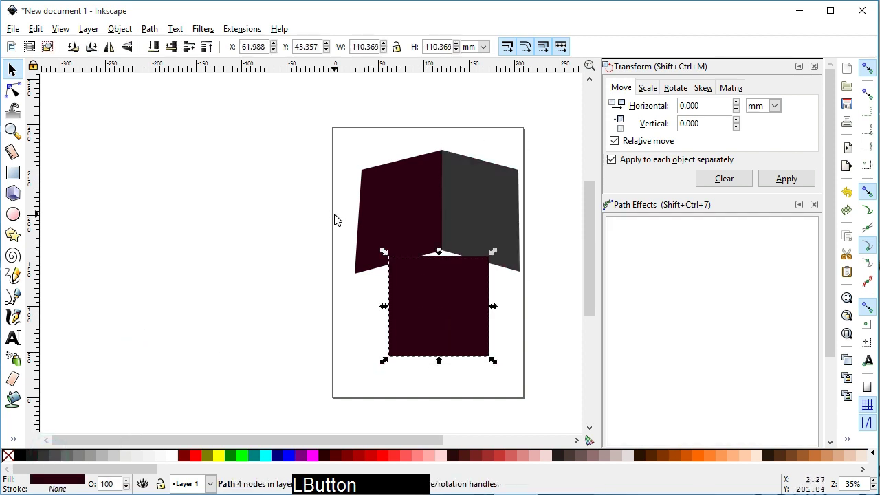
# Step: Reshape the bottom square's corners into the cube's base face
pyautogui.click(17, 94)
pyautogui.click(496, 257)
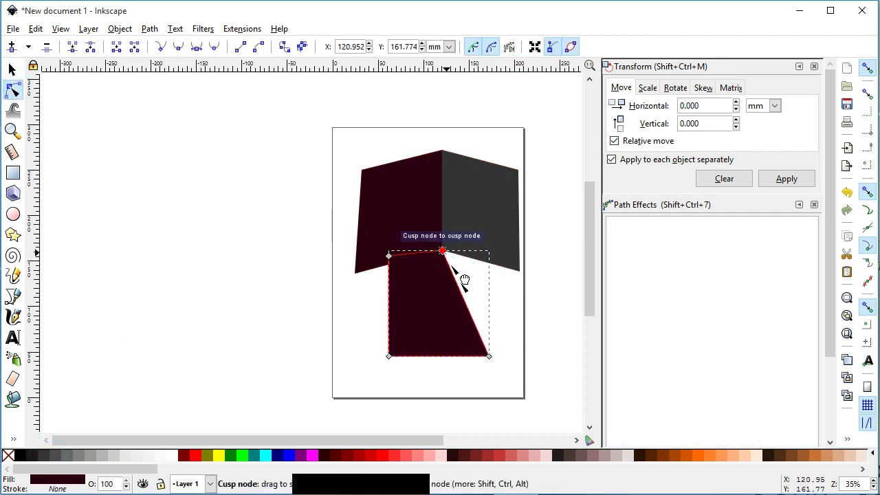
pyautogui.click(495, 357)
pyautogui.click(393, 259)
pyautogui.click(397, 357)
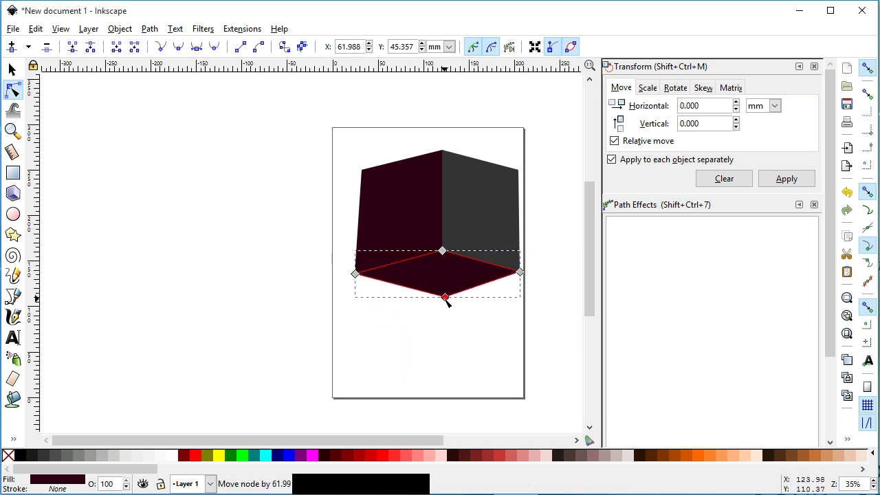
pyautogui.click(44, 90)
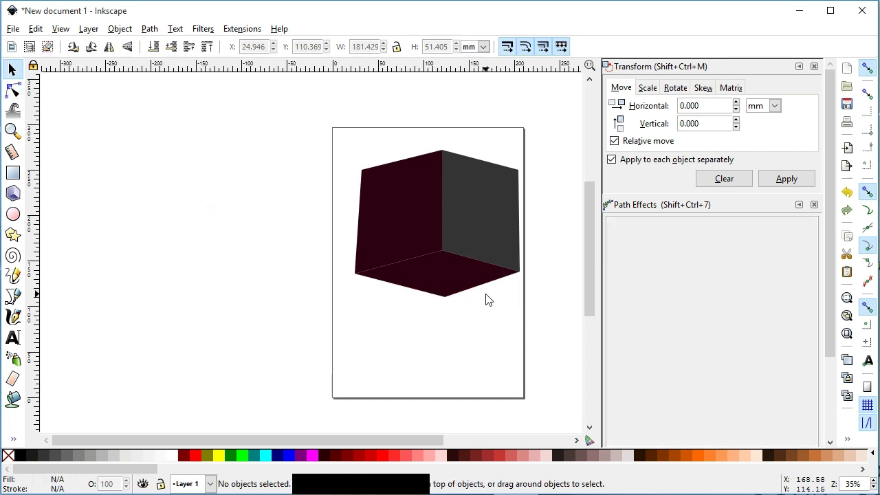
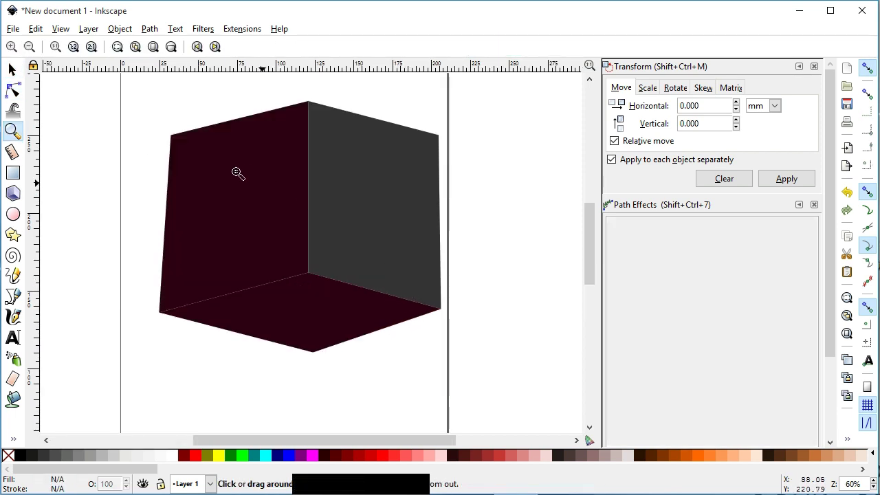
# Step: Save the drawing as cube-infographic.svg
pyautogui.click(16, 68)
pyautogui.press('ctrl+s')
pyautogui.click(459, 308)
pyautogui.press('ctrl+s')
pyautogui.click(356, 234)
# Step: Lower the outer top corners of the right and left faces and save
pyautogui.click(250, 234)
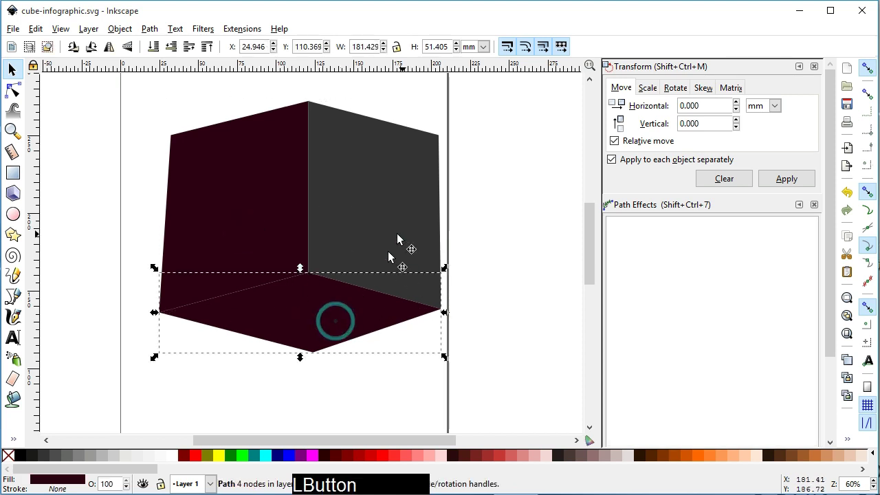
pyautogui.click(497, 249)
pyautogui.click(444, 137)
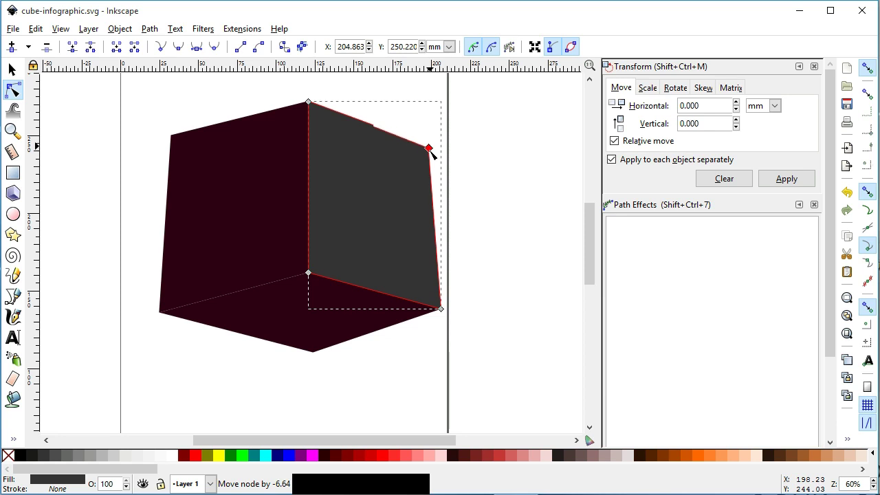
pyautogui.click(436, 153)
pyautogui.click(236, 170)
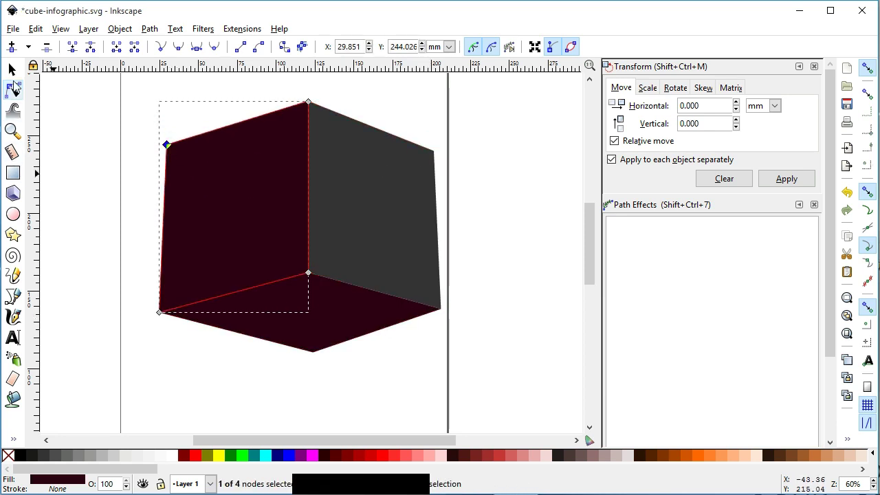
pyautogui.click(19, 75)
pyautogui.press('ctrl+s')
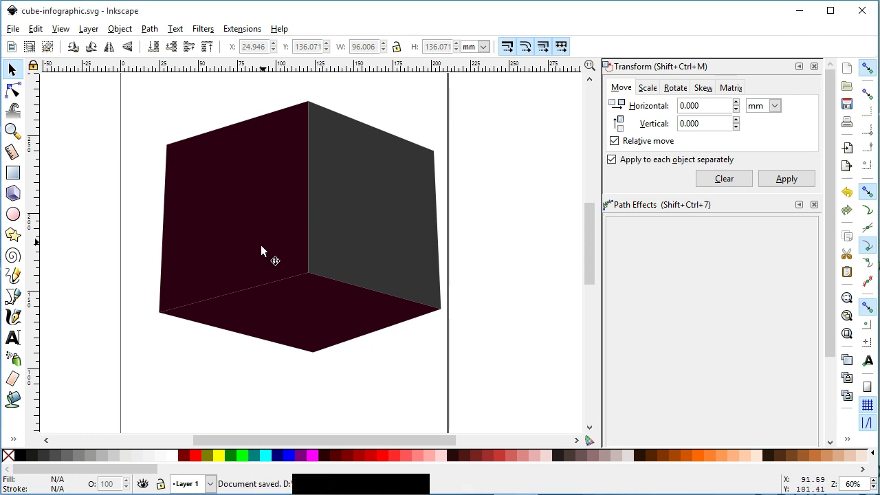
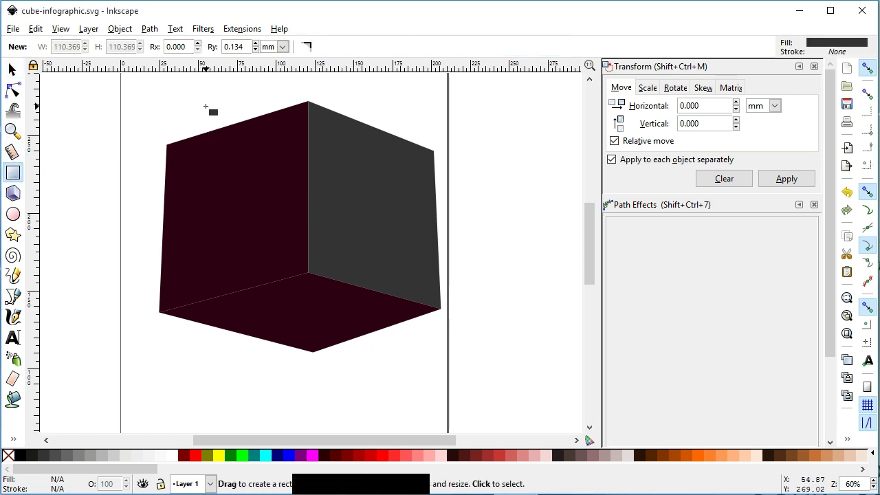
# Step: Draw straight black lines across each face, splitting it into a 3×3 grid
pyautogui.click(16, 280)
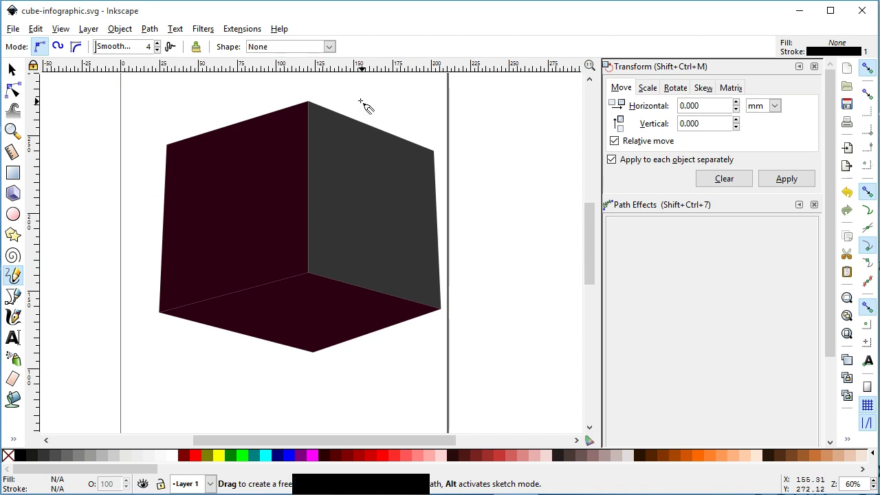
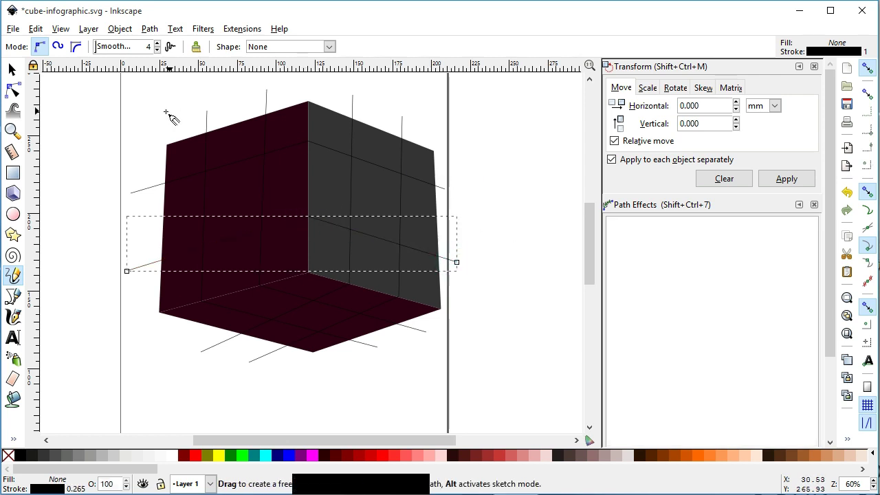
pyautogui.click(18, 73)
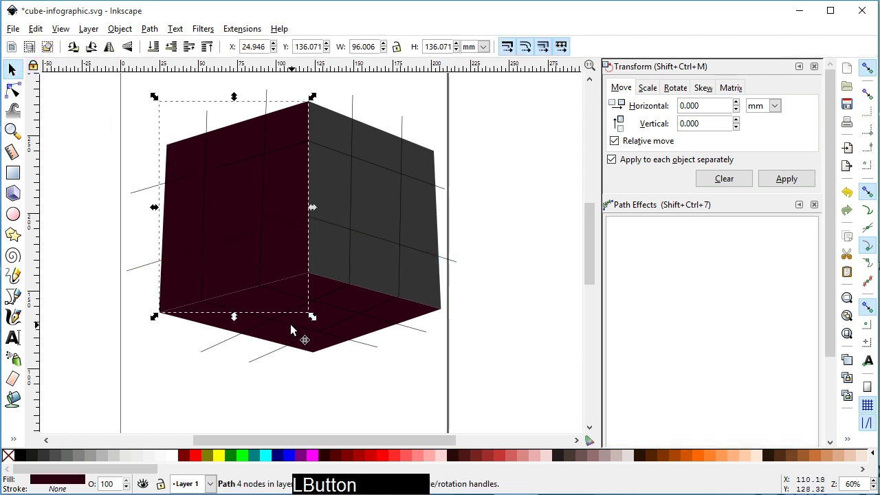
# Step: Fill the left face medium grey, the right face dark grey, the bottom face light grey, and save
pyautogui.click(89, 458)
pyautogui.click(349, 303)
pyautogui.click(112, 453)
pyautogui.click(392, 206)
pyautogui.click(73, 456)
pyautogui.click(496, 291)
pyautogui.press('ctrl+s')
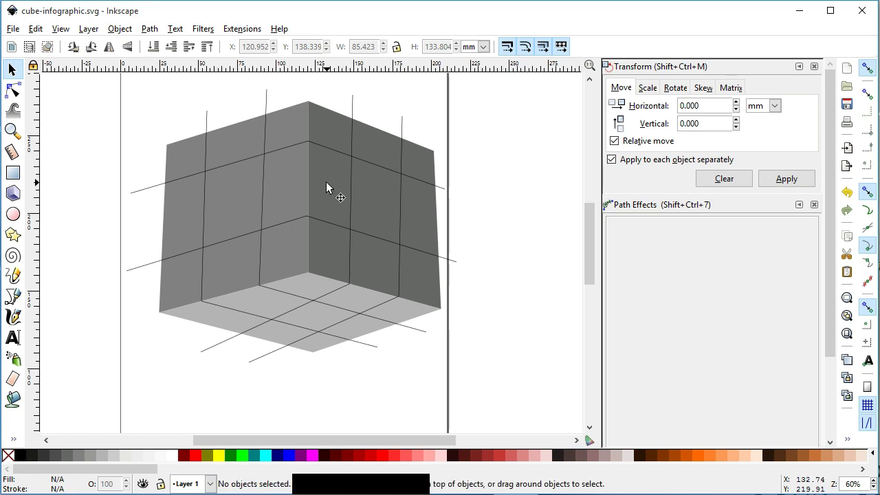
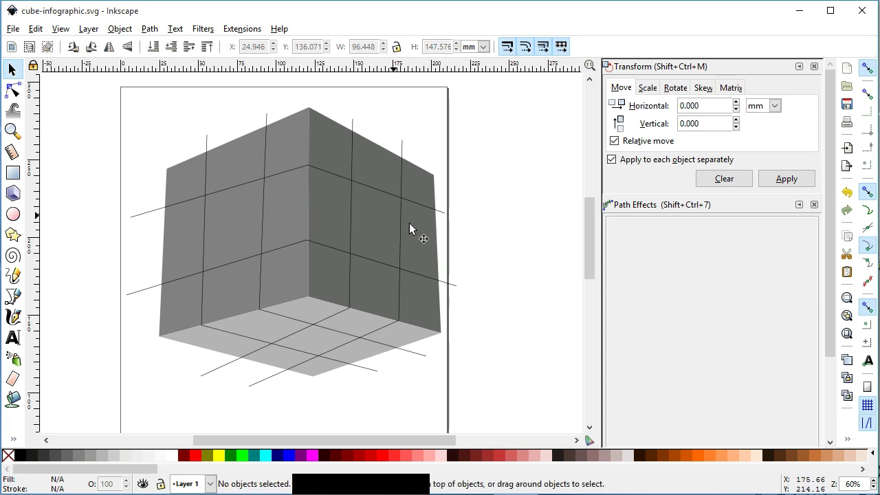
# Step: Move the bends of the upper and lower horizontal grid lines onto the cube's front edge
pyautogui.click(355, 181)
pyautogui.click(15, 95)
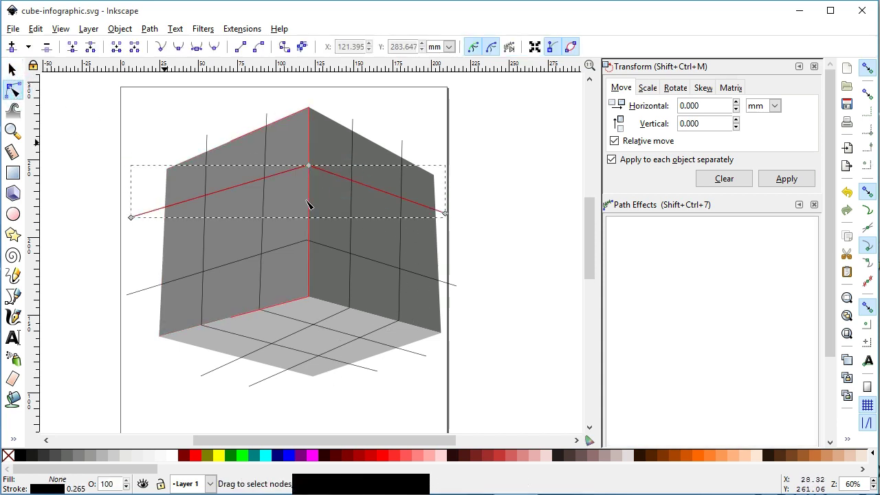
pyautogui.click(314, 165)
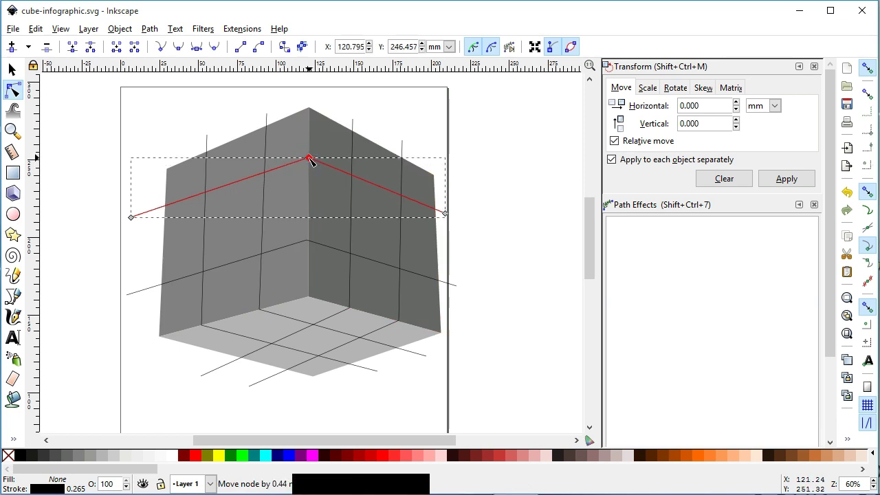
pyautogui.click(451, 281)
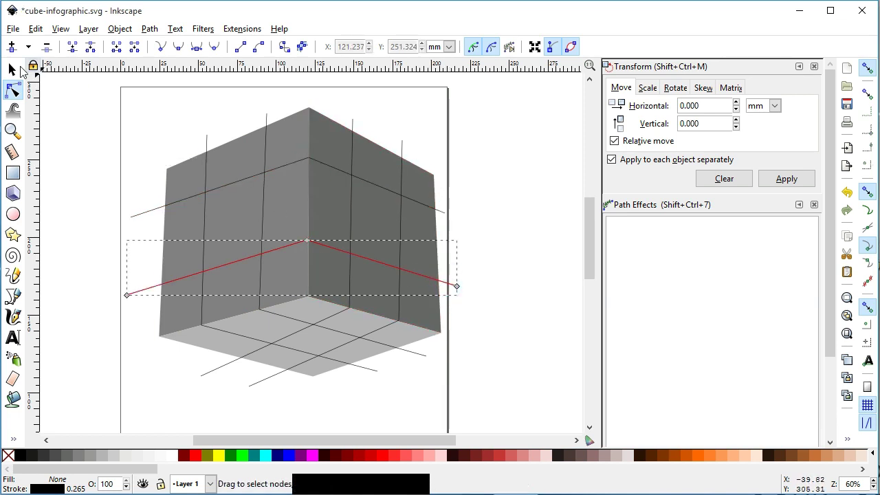
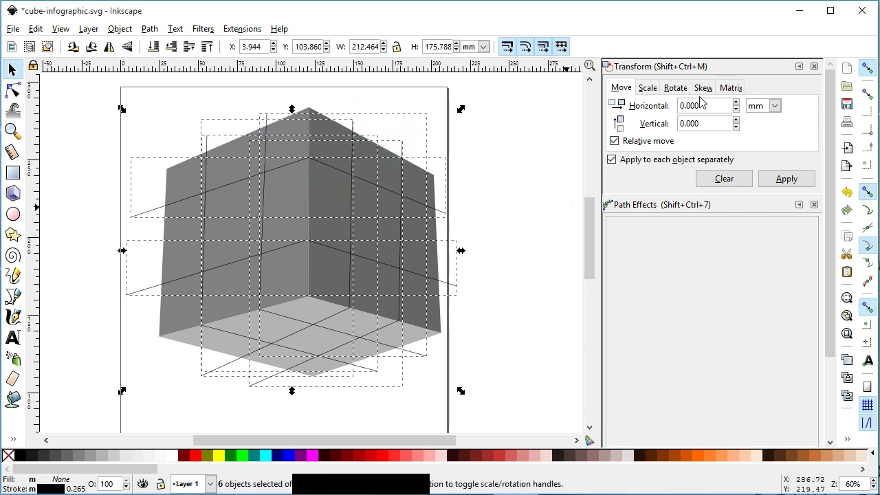
# Step: Give the six grid lines an 8 mm black stroke in the Fill and Stroke stroke-style settings
pyautogui.click(655, 89)
pyautogui.click(627, 91)
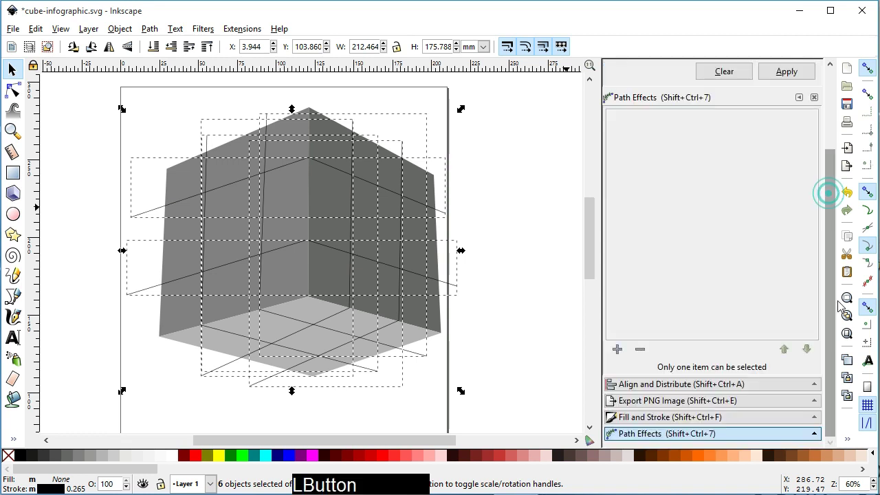
pyautogui.click(661, 417)
pyautogui.click(685, 123)
pyautogui.click(751, 119)
pyautogui.click(719, 139)
pyautogui.click(718, 136)
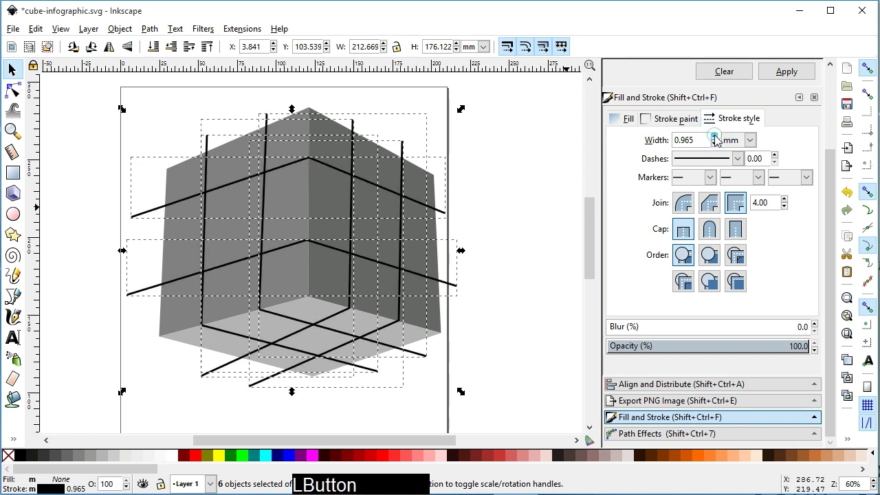
pyautogui.click(717, 137)
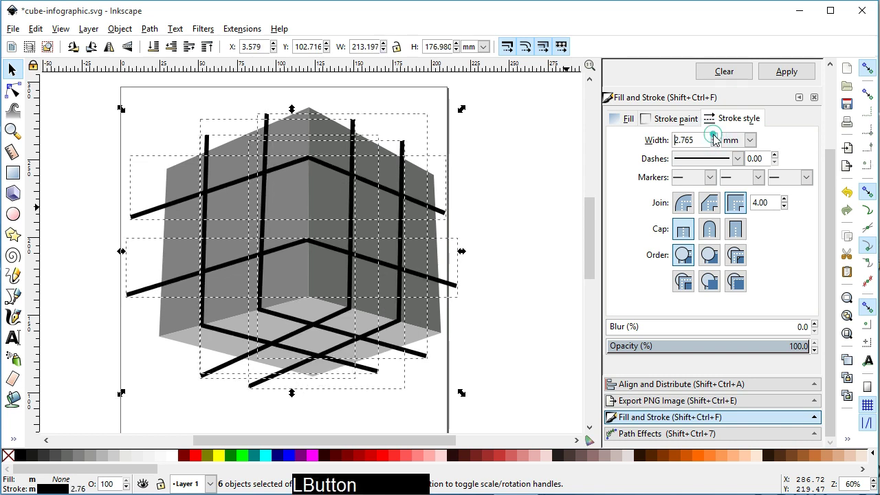
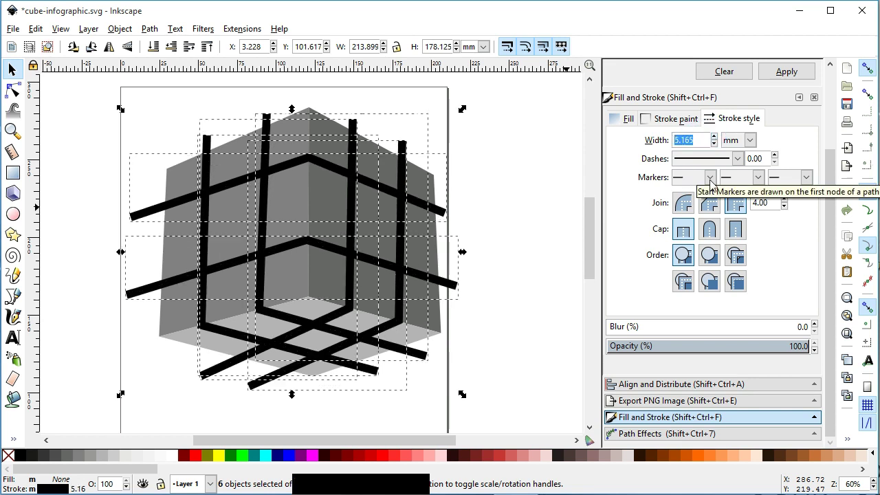
pyautogui.press('8')
pyautogui.press('Return')
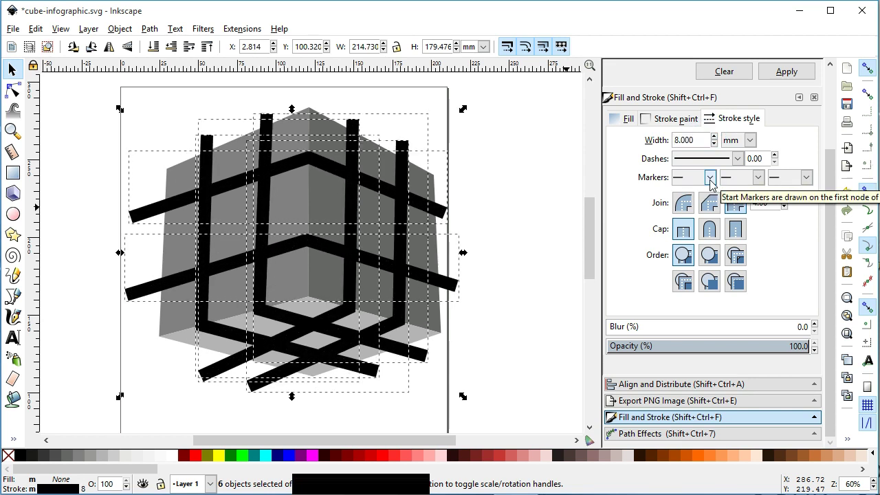
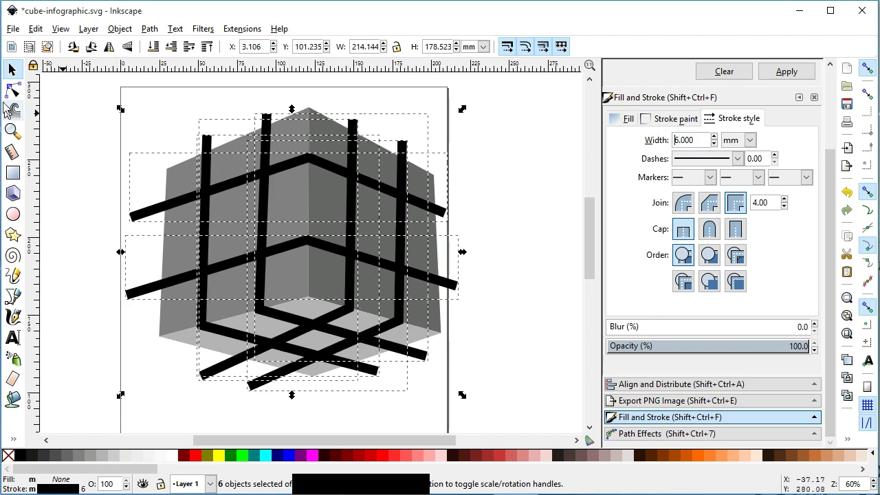
# Step: Place the bends of the upper and middle lines onto the cube's vertical front edge
pyautogui.click(215, 134)
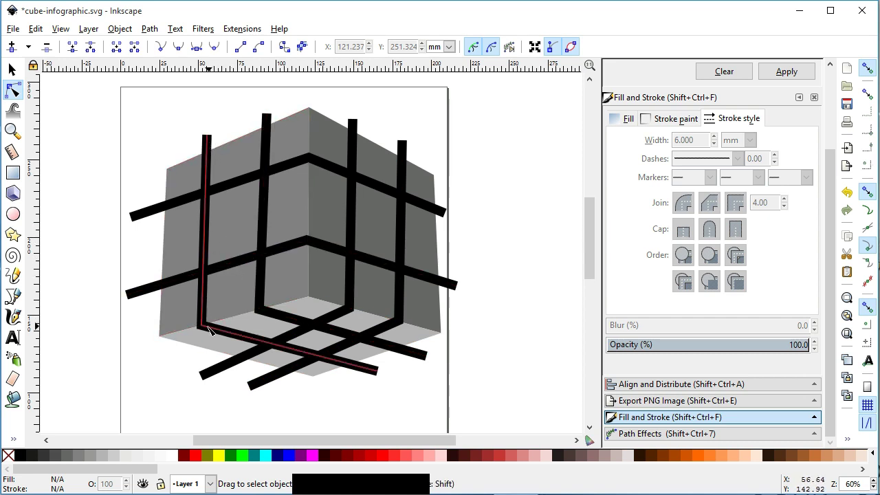
pyautogui.click(314, 162)
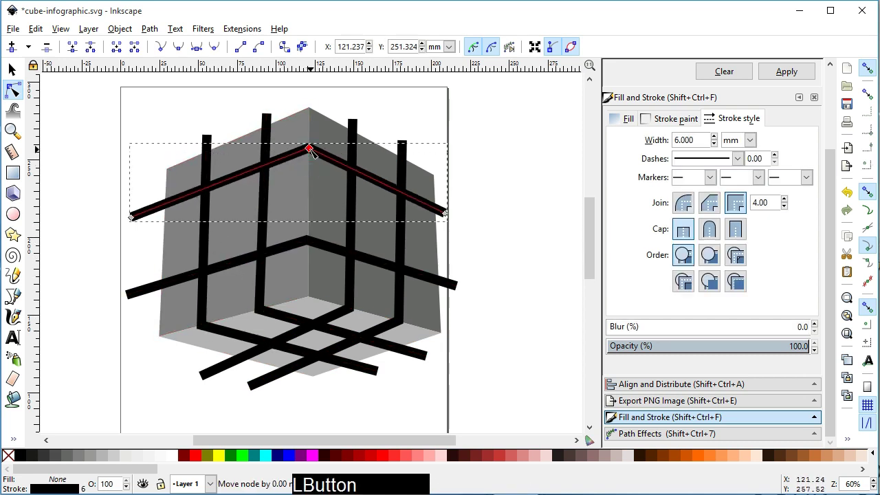
pyautogui.click(452, 217)
pyautogui.click(138, 222)
pyautogui.click(140, 295)
pyautogui.click(313, 240)
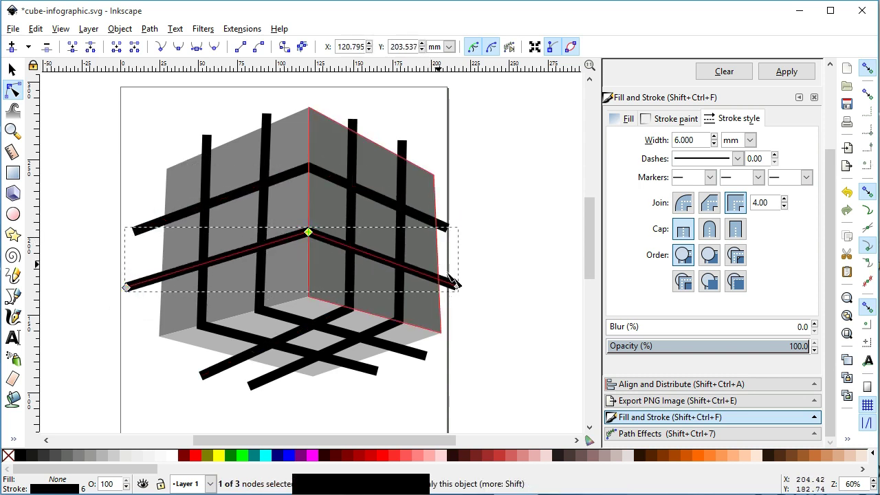
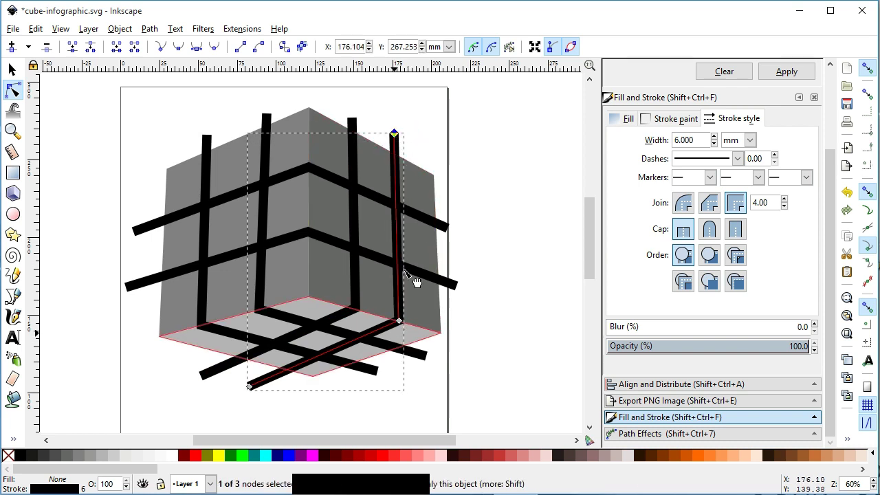
# Step: Move the right L-shaped line's corner onto the cube's bottom edge and save
pyautogui.click(403, 134)
pyautogui.click(409, 321)
pyautogui.click(361, 307)
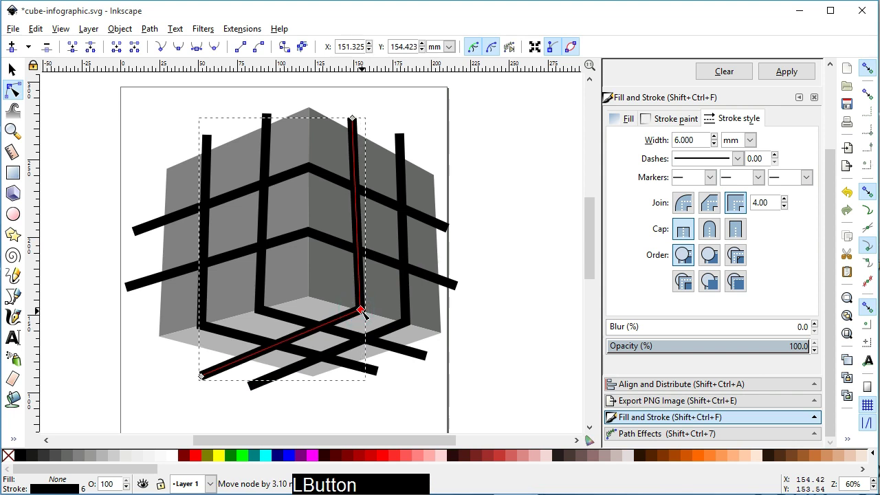
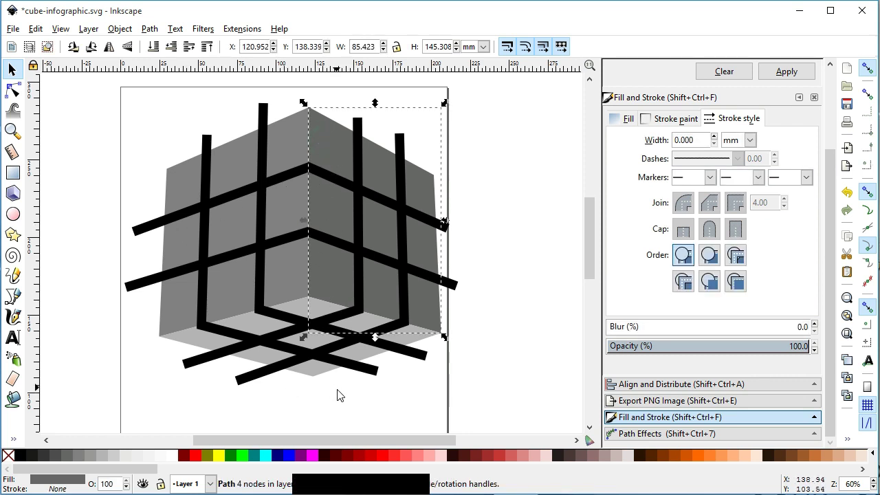
pyautogui.click(347, 400)
pyautogui.press('ctrl+s')
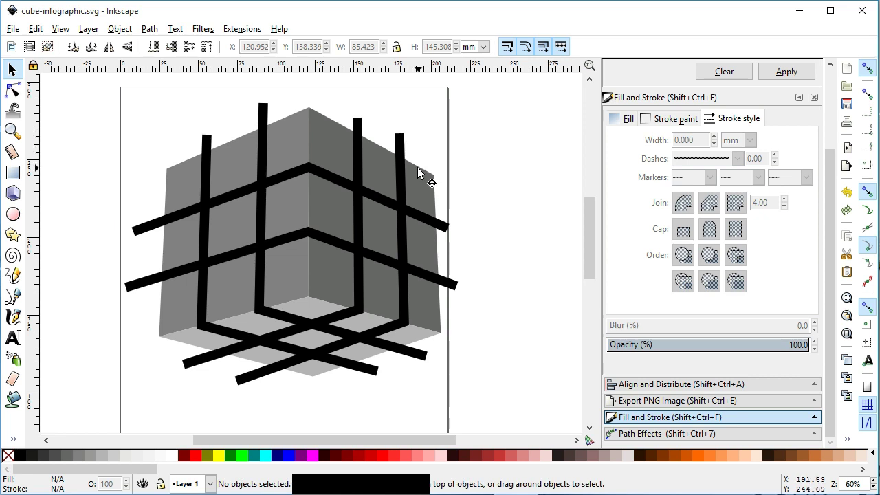
pyautogui.click(406, 138)
# Step: Select all six bent lines and colour them red
pyautogui.click(362, 123)
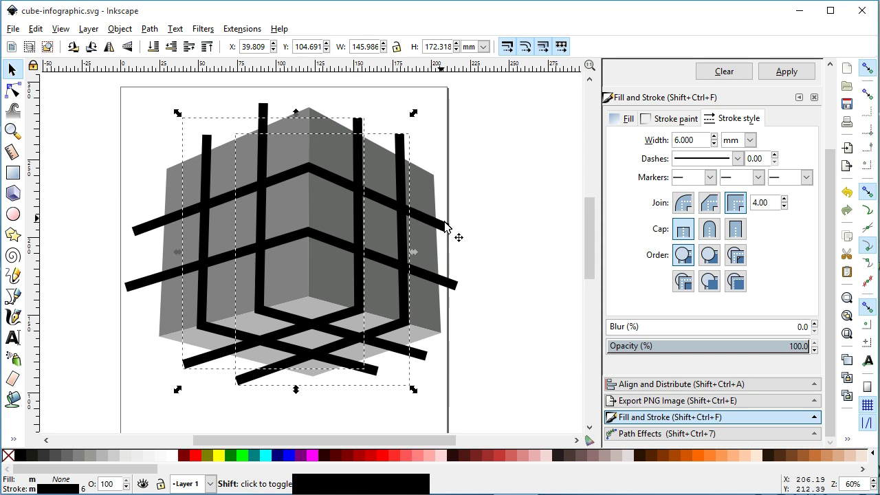
pyautogui.click(449, 229)
pyautogui.click(457, 285)
pyautogui.click(430, 357)
pyautogui.click(381, 374)
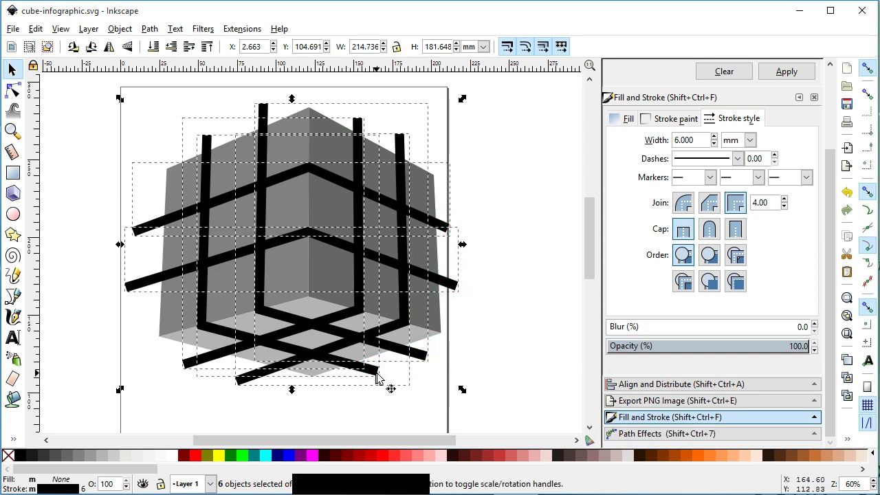
pyautogui.click(188, 459)
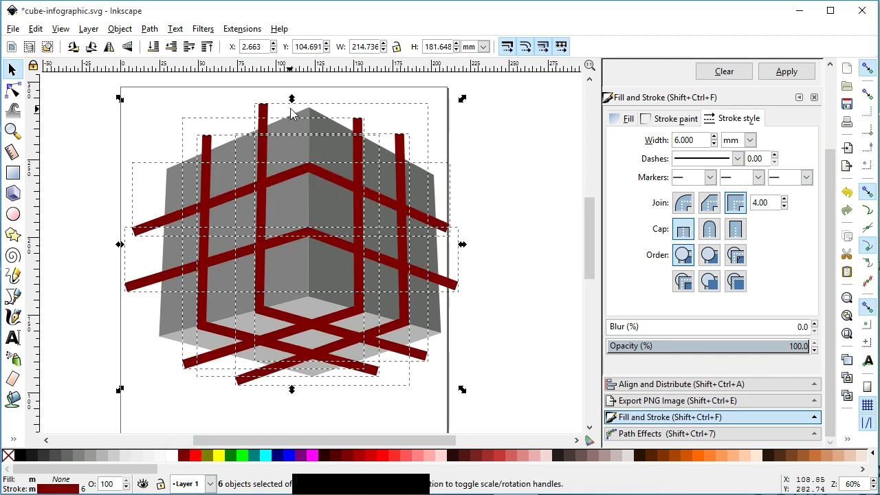
# Step: Convert the strokes to filled outline shapes with Stroke to Path, darken the red, and save
pyautogui.click(155, 31)
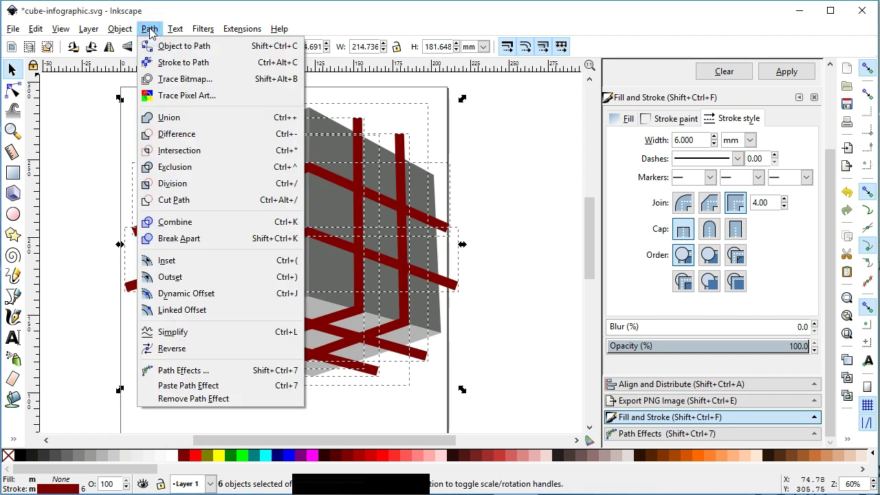
pyautogui.click(171, 67)
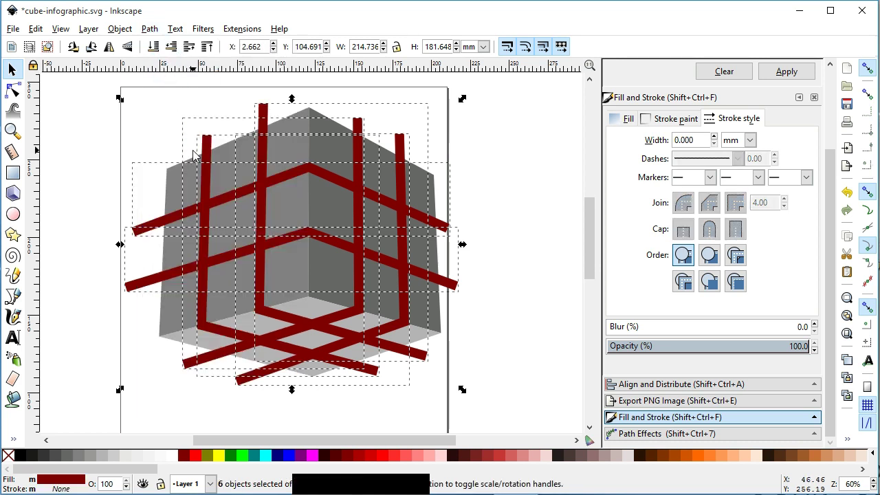
pyautogui.click(330, 457)
pyautogui.click(494, 198)
pyautogui.press('ctrl+s')
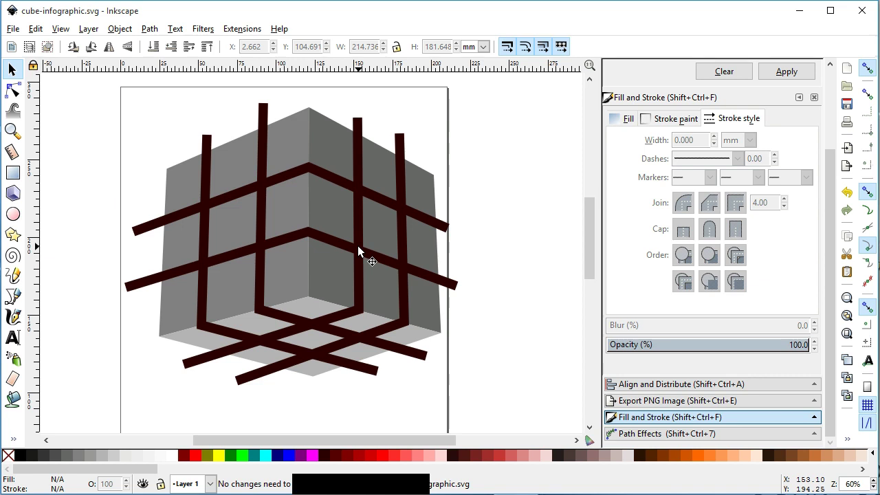
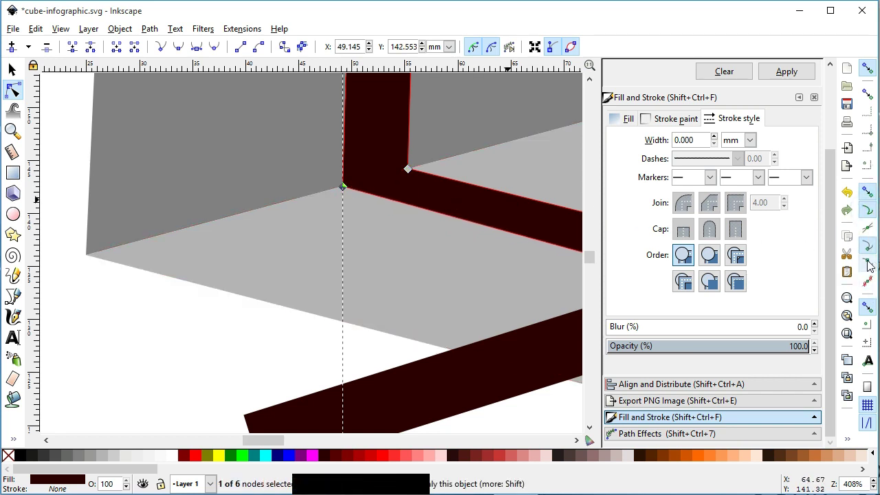
# Step: Align the corner nodes of the upper and lower-right bends with the cube's front edge
pyautogui.click(348, 188)
pyautogui.click(416, 175)
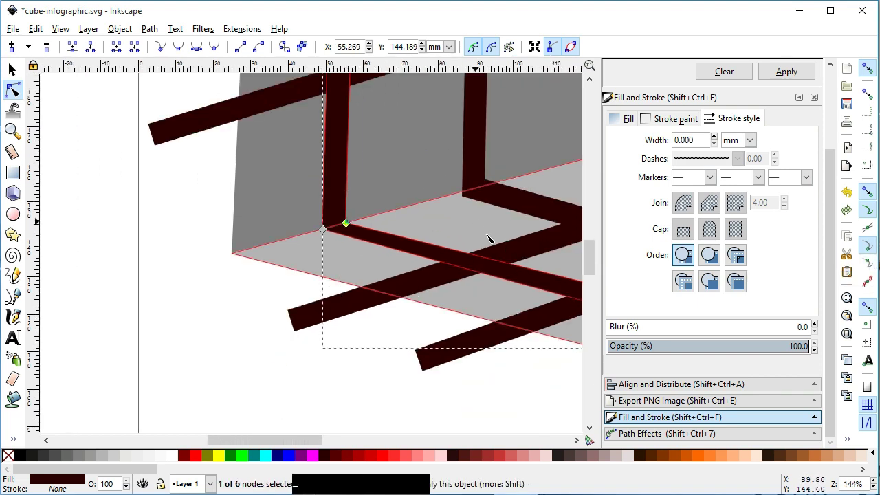
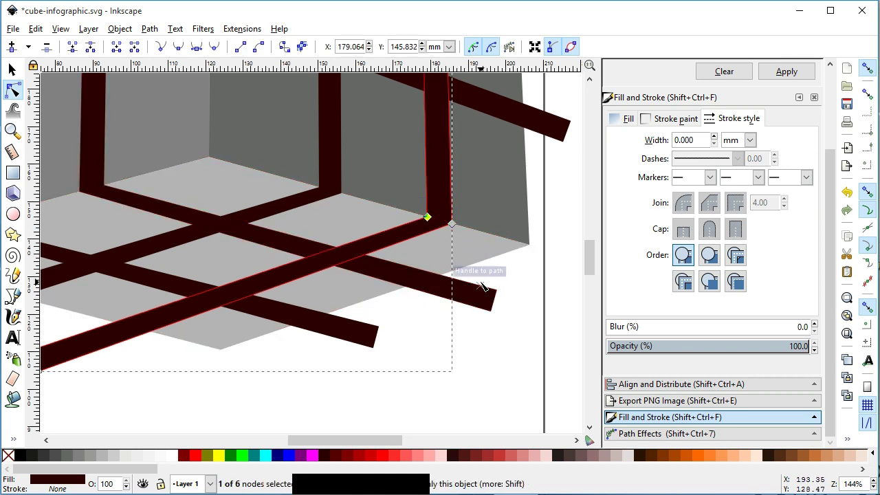
pyautogui.click(592, 246)
pyautogui.click(280, 260)
pyautogui.click(268, 251)
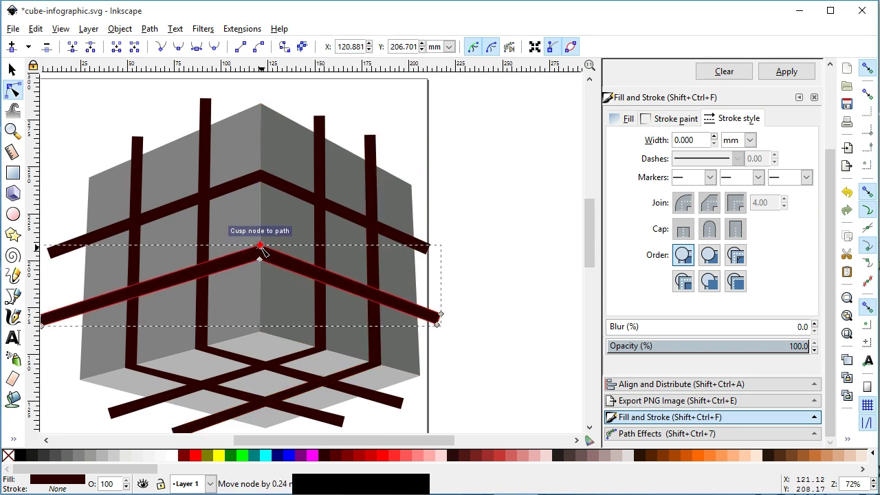
pyautogui.click(266, 260)
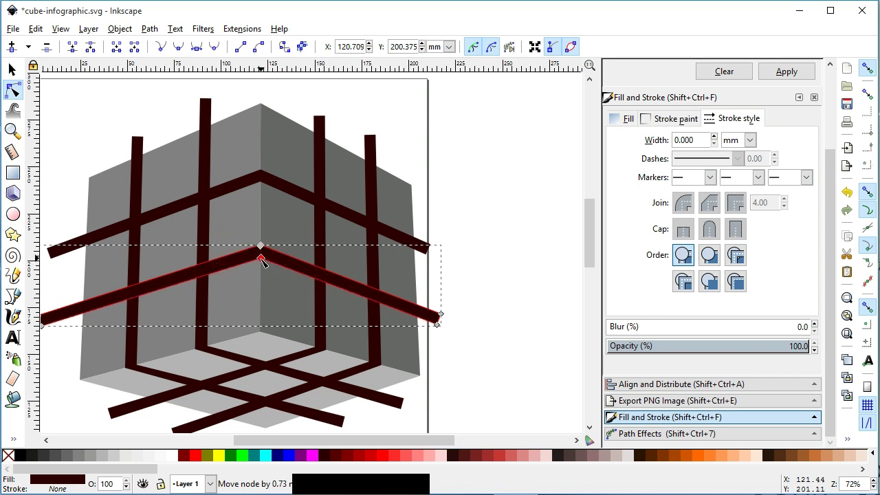
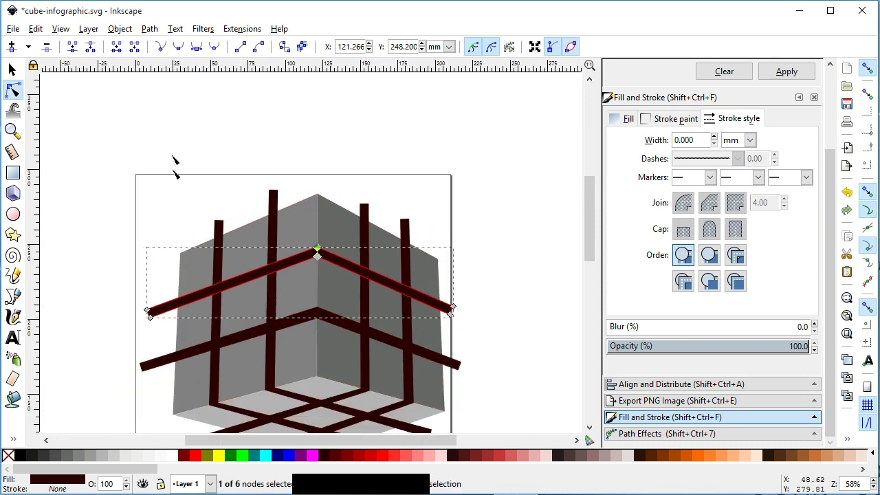
pyautogui.click(594, 217)
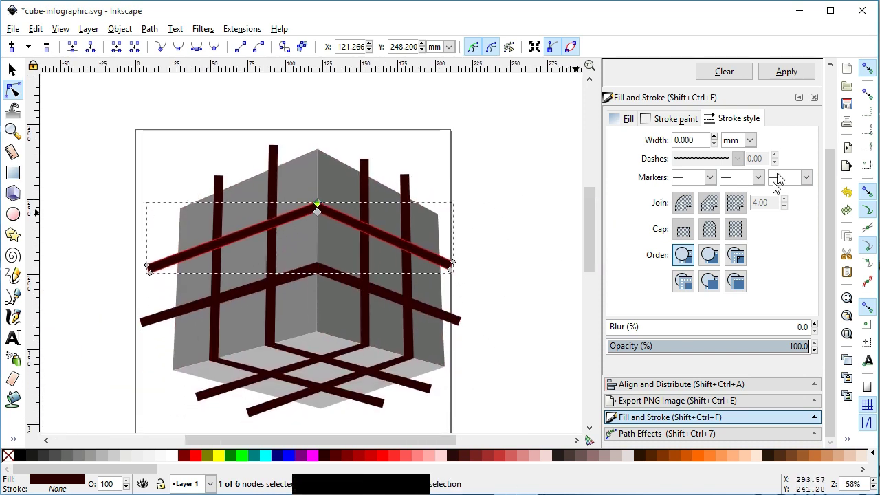
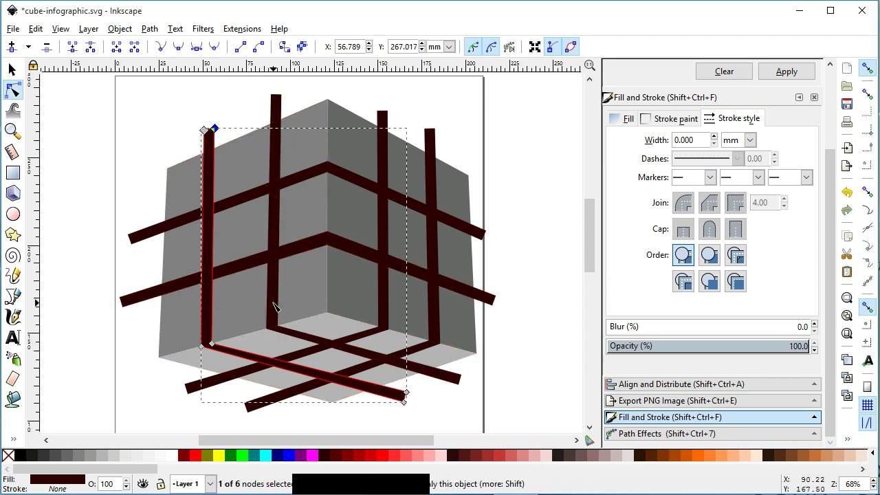
# Step: Move the corner nodes of both L-shaped lines onto the cube's bottom edges
pyautogui.click(279, 303)
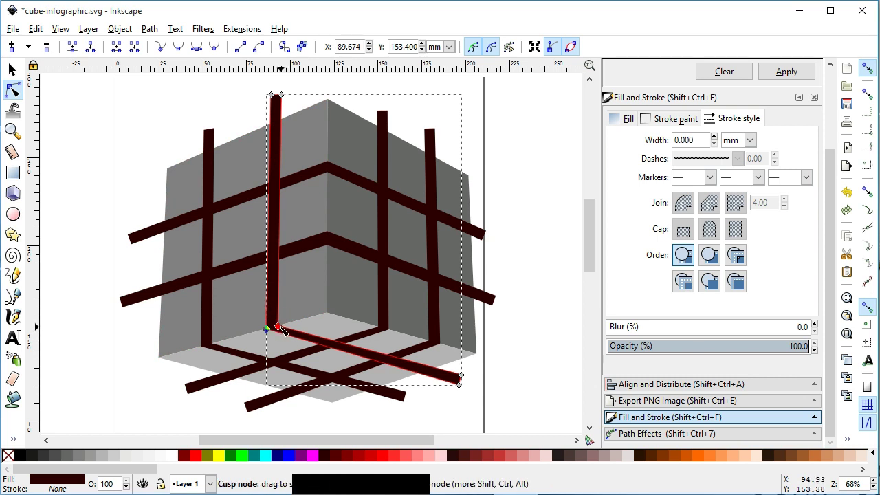
pyautogui.click(282, 328)
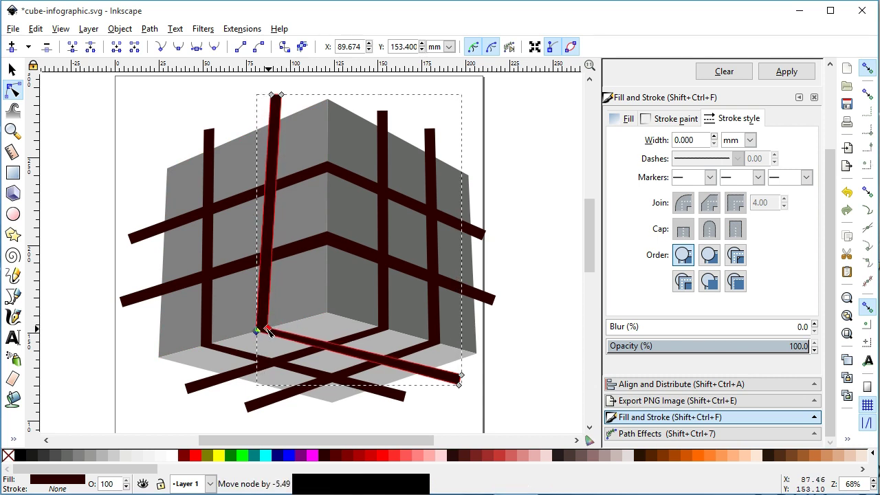
pyautogui.click(297, 104)
pyautogui.click(286, 94)
pyautogui.click(392, 170)
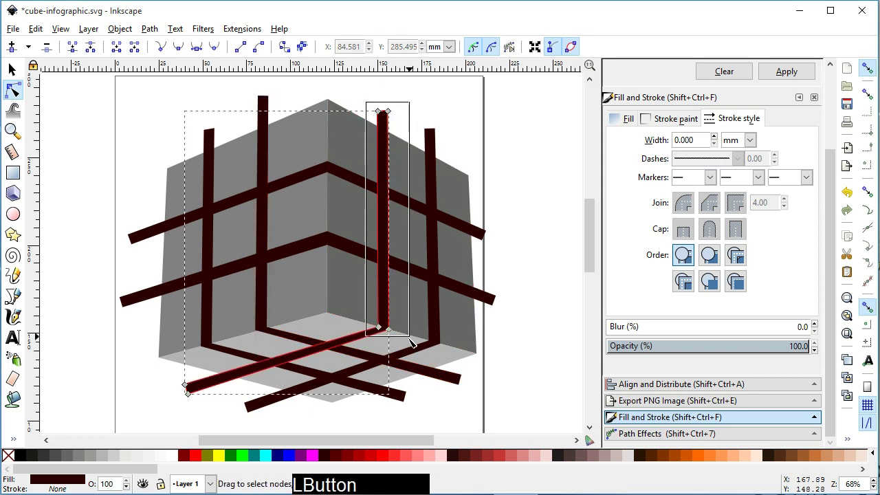
pyautogui.click(400, 331)
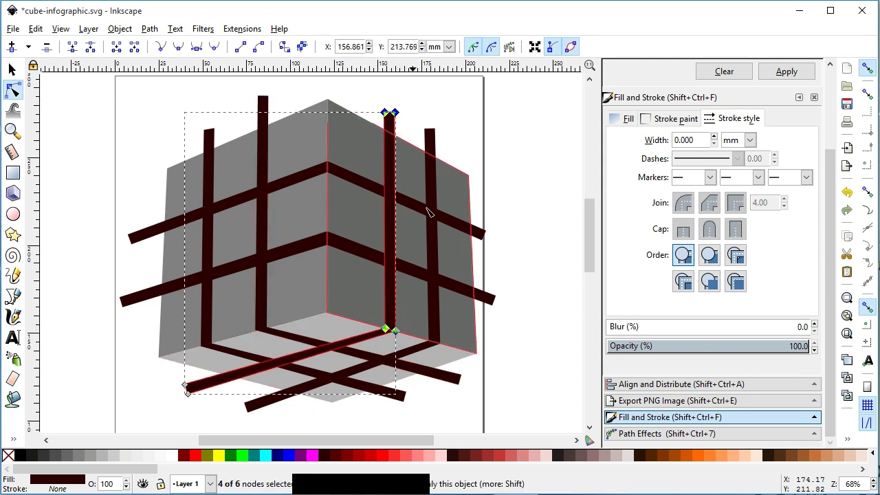
pyautogui.click(393, 329)
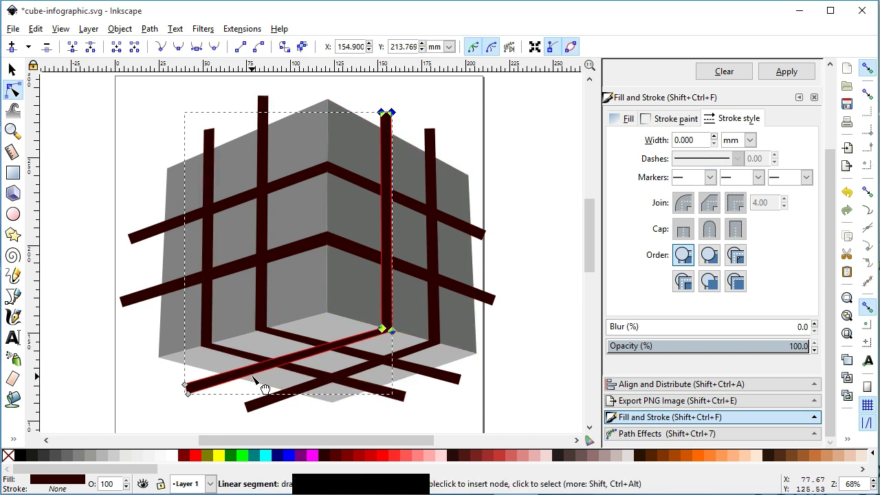
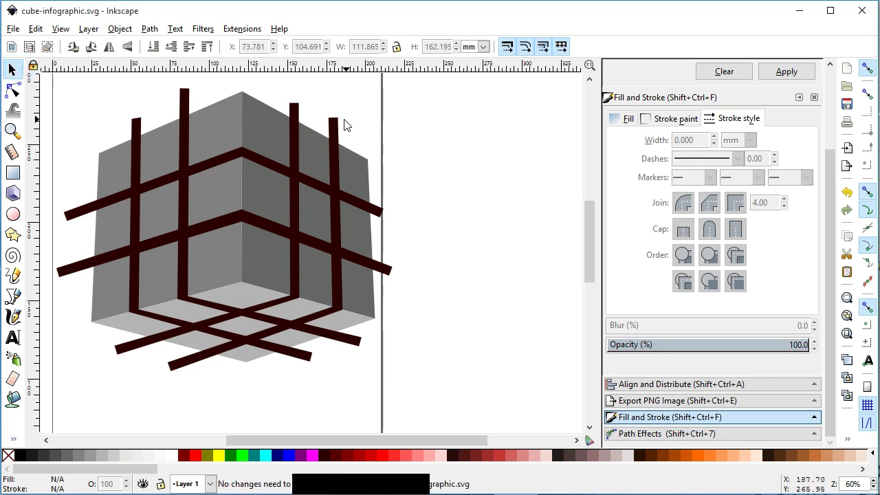
# Step: Reshape the upper bent line so its bend node sits on the cube's top corner
pyautogui.click(342, 126)
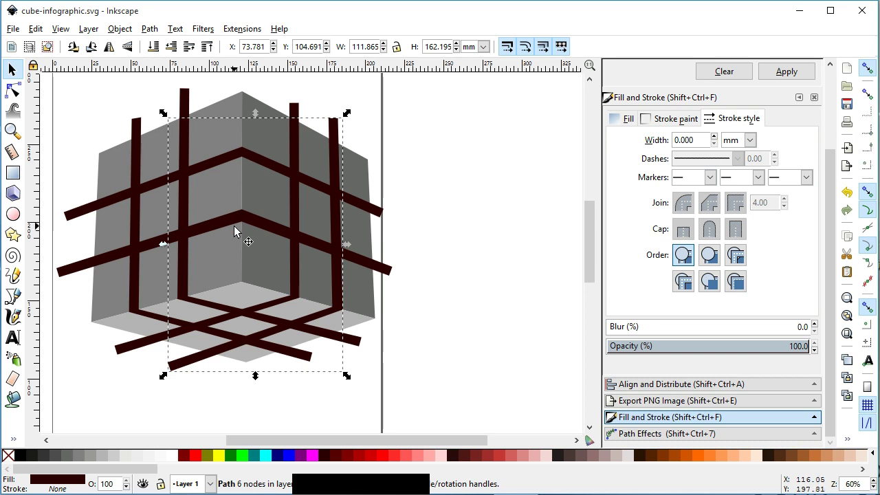
pyautogui.click(419, 172)
pyautogui.click(300, 138)
pyautogui.click(248, 159)
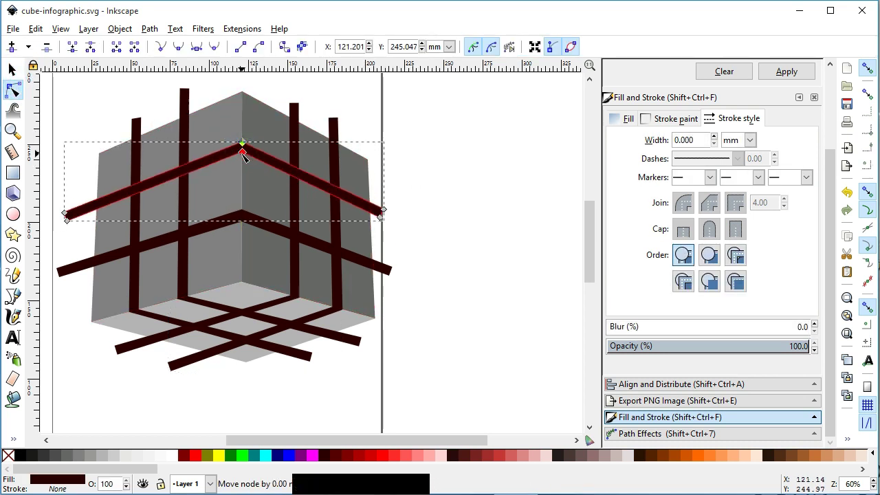
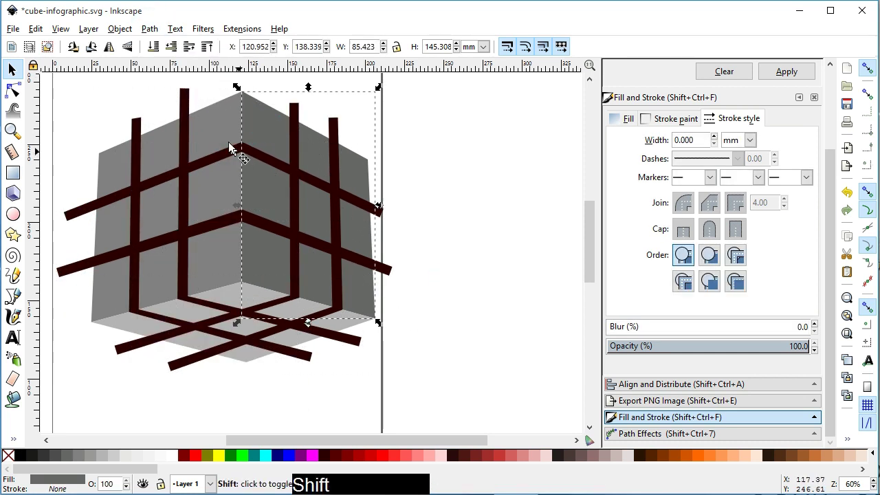
# Step: Union the three shaded cube faces into one flat light grey hexagon
pyautogui.click(224, 132)
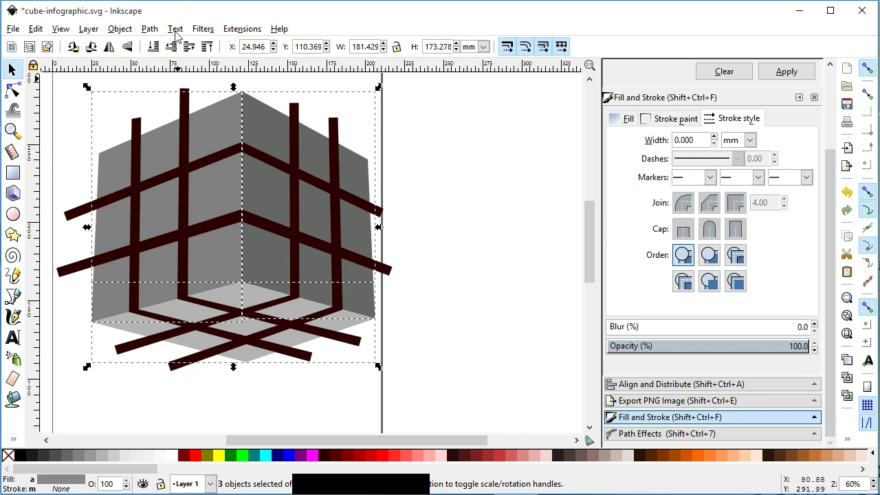
pyautogui.click(178, 35)
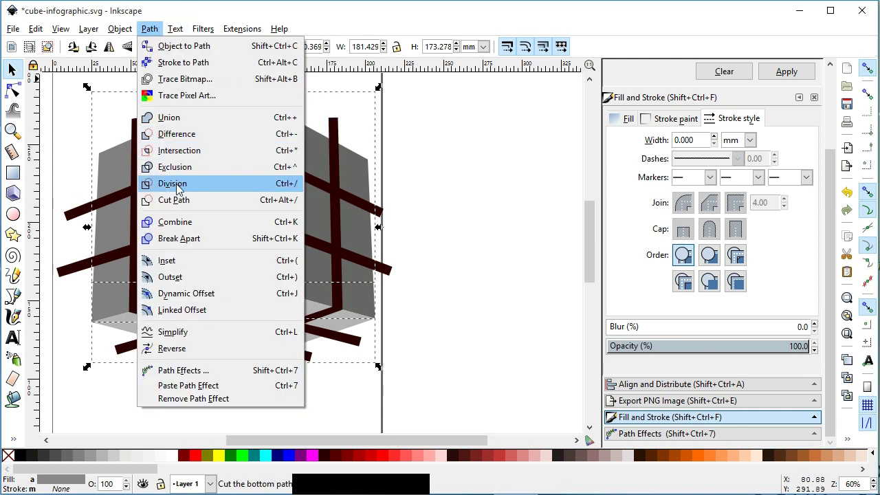
pyautogui.click(182, 225)
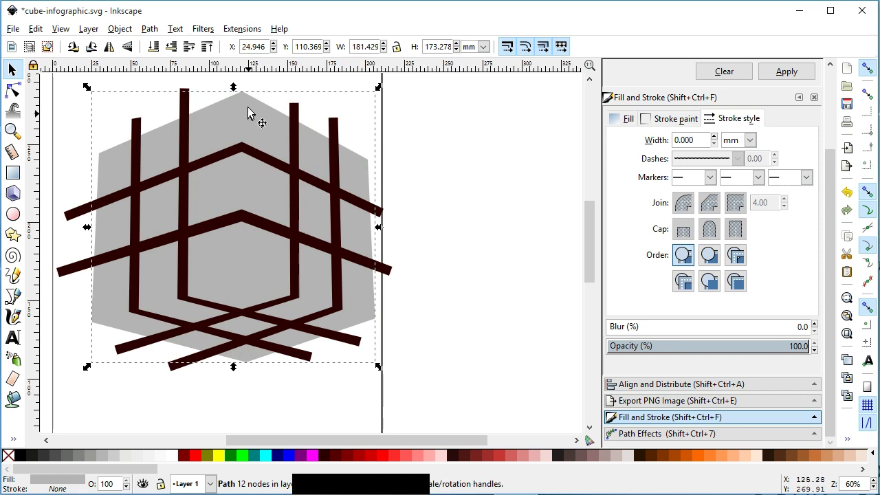
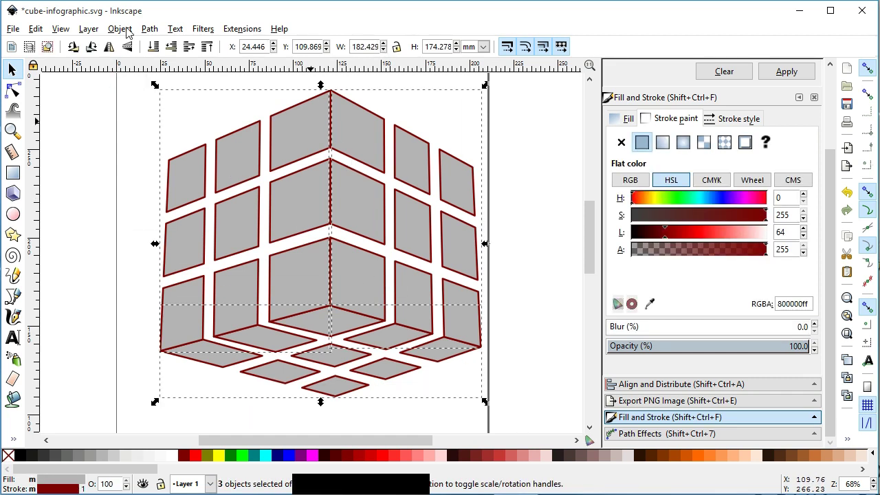
# Step: Divide the grey hexagon along the grid bars into separate tiles and save the file
pyautogui.click(130, 28)
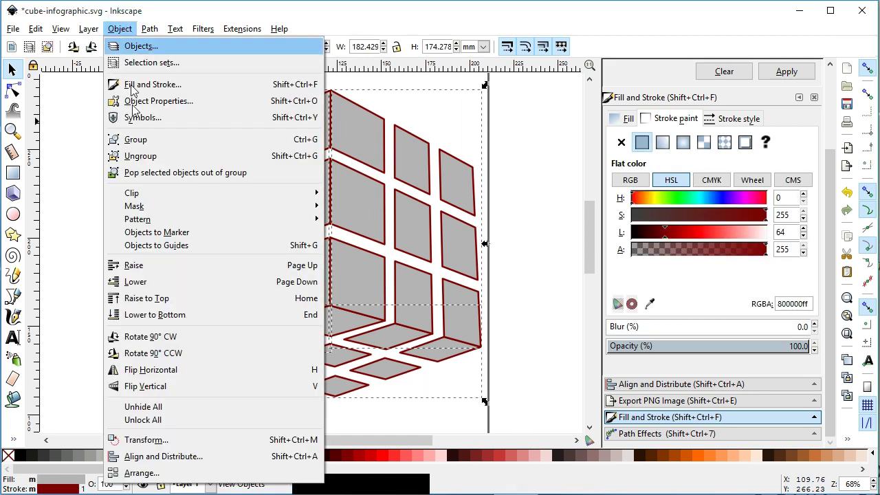
pyautogui.click(144, 158)
pyautogui.click(135, 154)
pyautogui.press('ctrl+s')
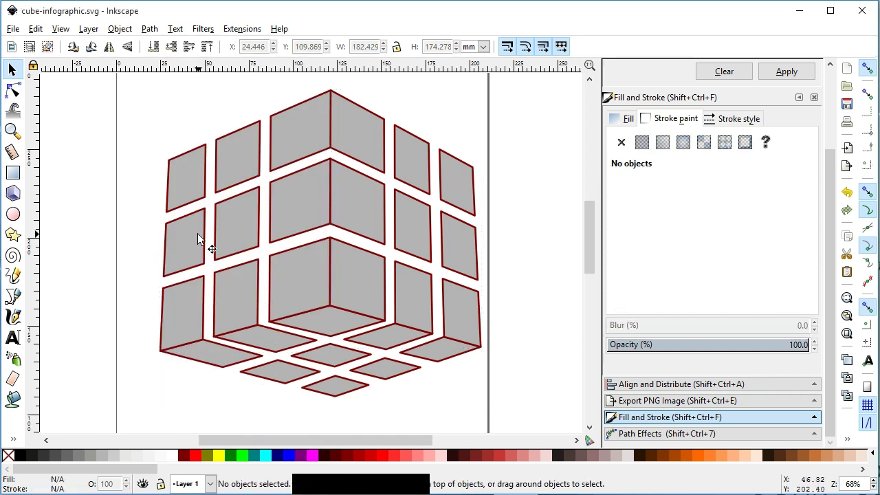
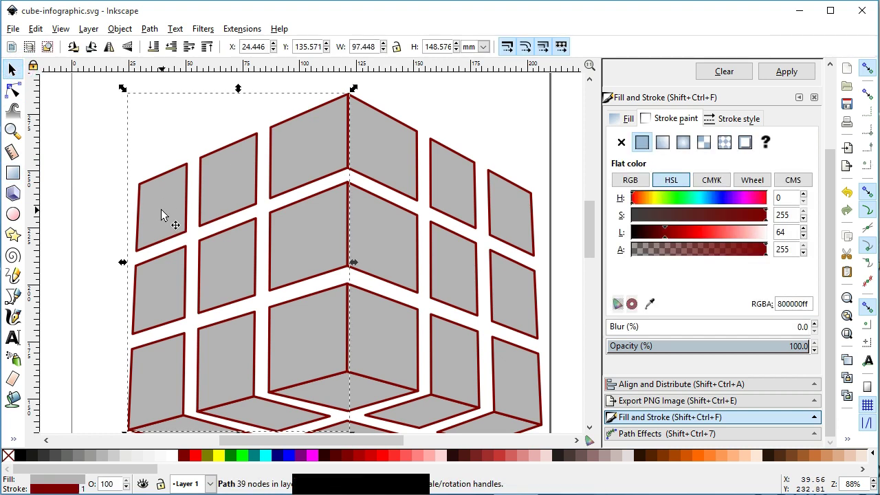
# Step: Inspect the split tile rows, selecting the bottom tile piece
pyautogui.click(92, 192)
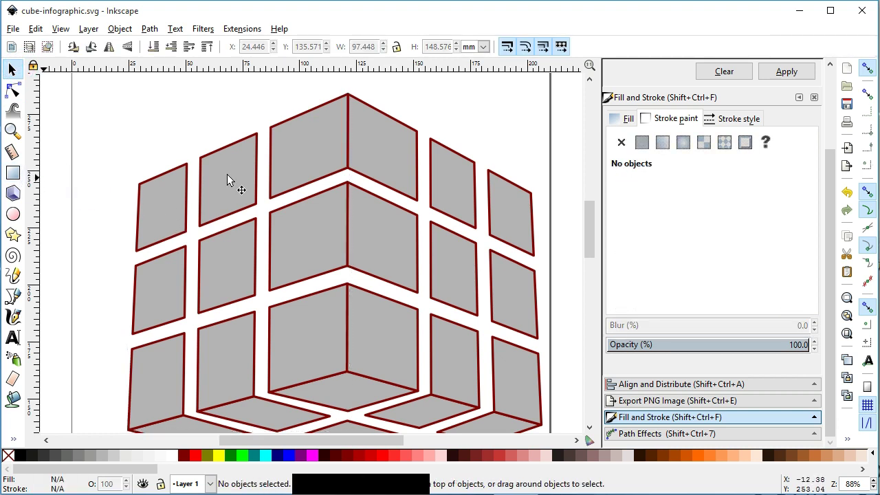
pyautogui.click(375, 153)
pyautogui.click(328, 392)
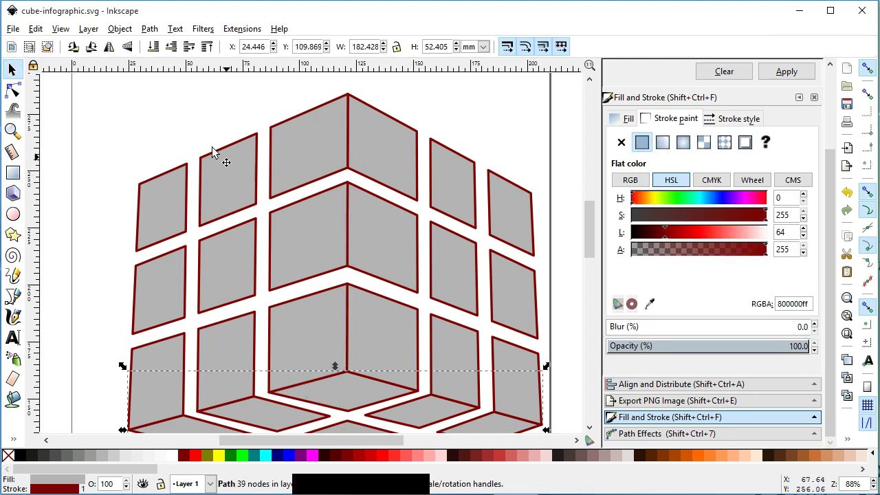
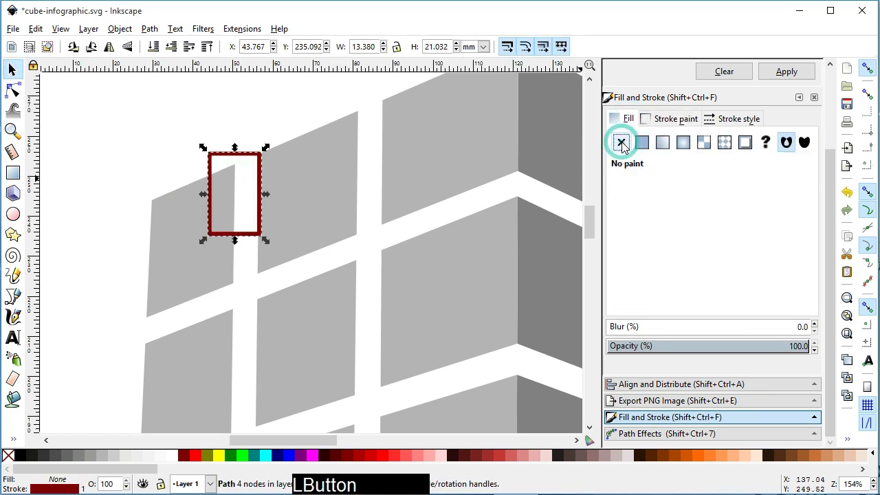
# Step: Fill the rectangle dark red with no outline and reshape it into side and bottom faces
pyautogui.click(678, 118)
pyautogui.click(628, 142)
pyautogui.click(200, 113)
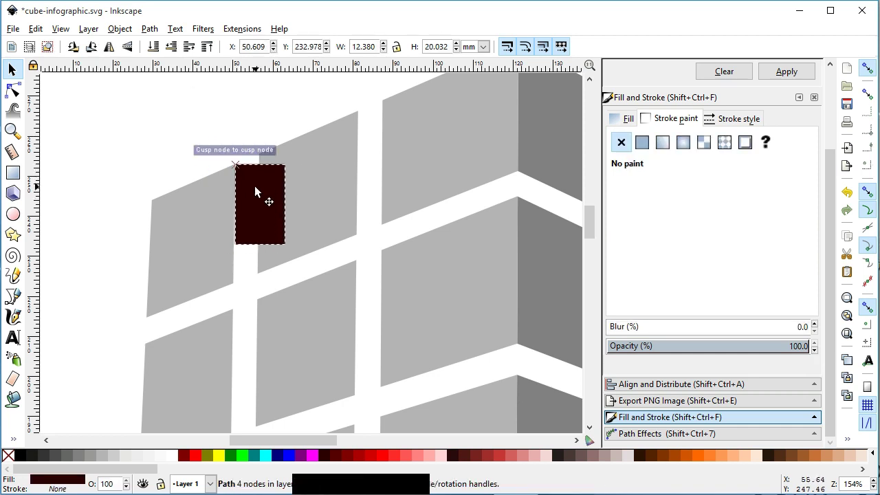
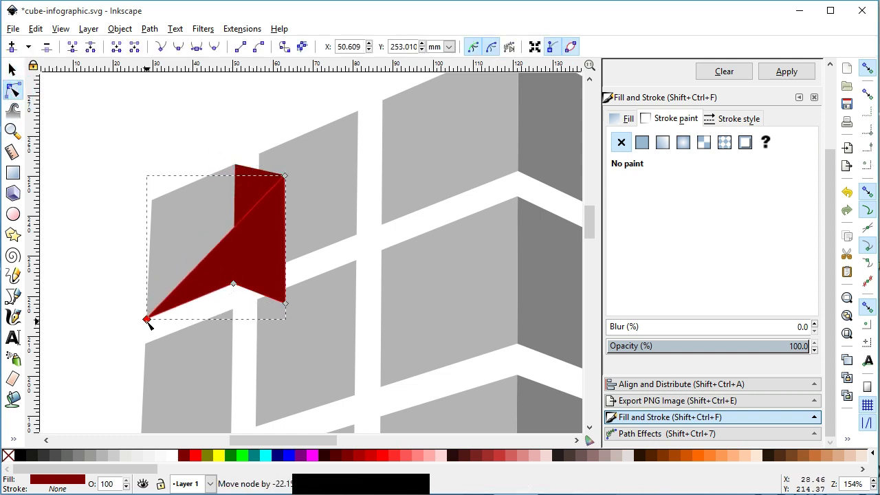
pyautogui.click(286, 190)
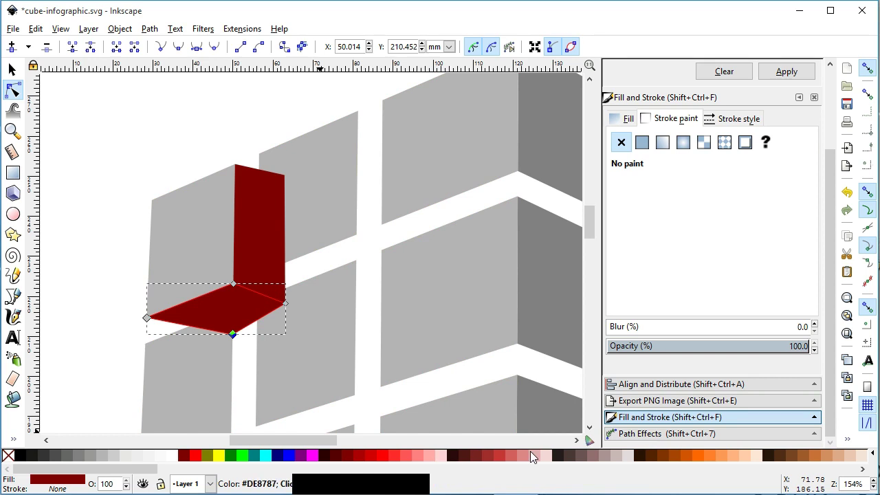
# Step: Colour the underside face a darker maroon shade and save the file
pyautogui.click(515, 458)
pyautogui.click(339, 459)
pyautogui.click(331, 460)
pyautogui.click(16, 75)
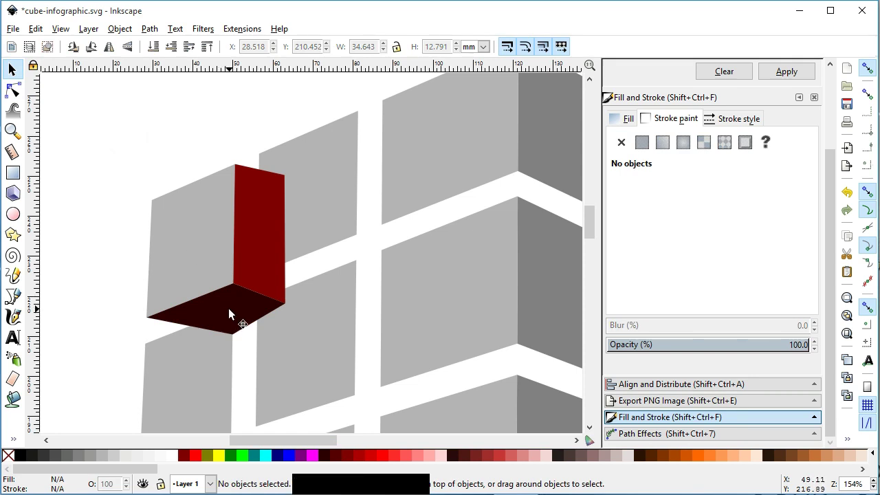
pyautogui.press('ctrl+s')
# Step: Select the red side face and dark underside together for grouping
pyautogui.click(284, 251)
pyautogui.click(237, 296)
pyautogui.click(147, 201)
pyautogui.click(240, 296)
pyautogui.click(125, 30)
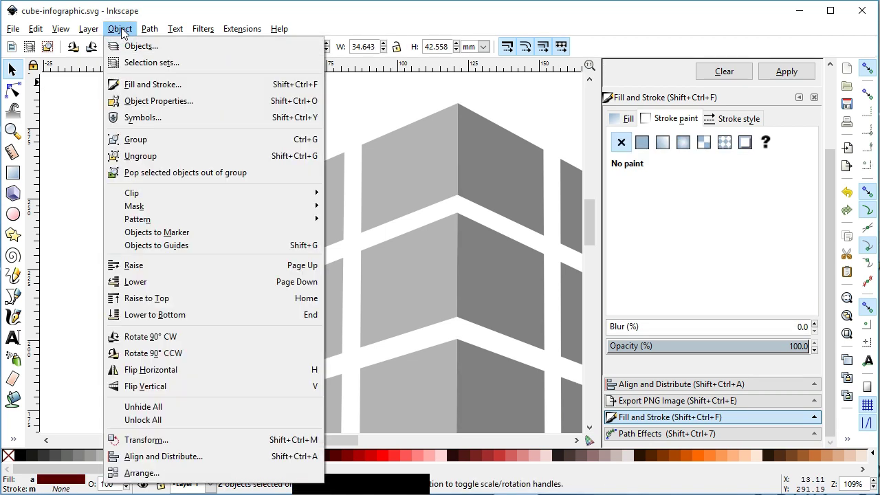
# Step: Group the side face and underside and duplicate the group several times for the other tiles
pyautogui.click(180, 311)
pyautogui.click(272, 260)
pyautogui.click(243, 291)
pyautogui.click(598, 223)
pyautogui.press('ctrl+d')
pyautogui.click(270, 210)
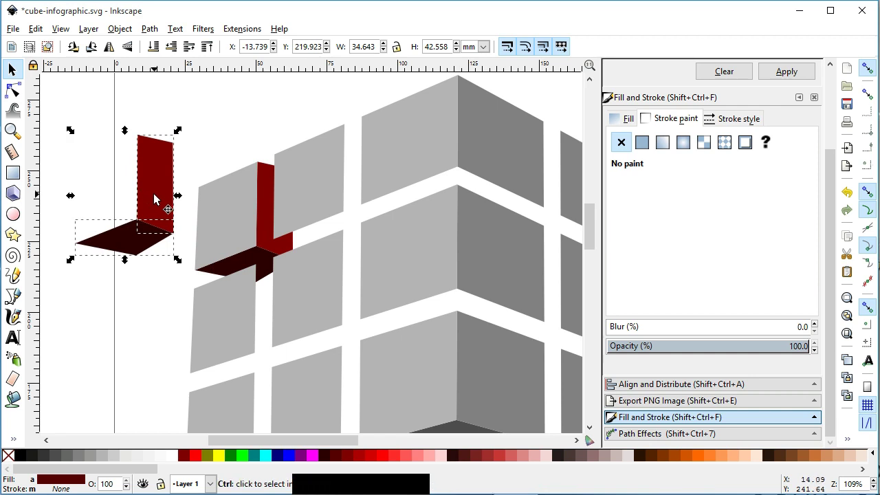
pyautogui.press('ctrl+d')
pyautogui.press('ctrl+d')
pyautogui.press('ctrl+d')
pyautogui.press('ctrl+d')
pyautogui.click(96, 123)
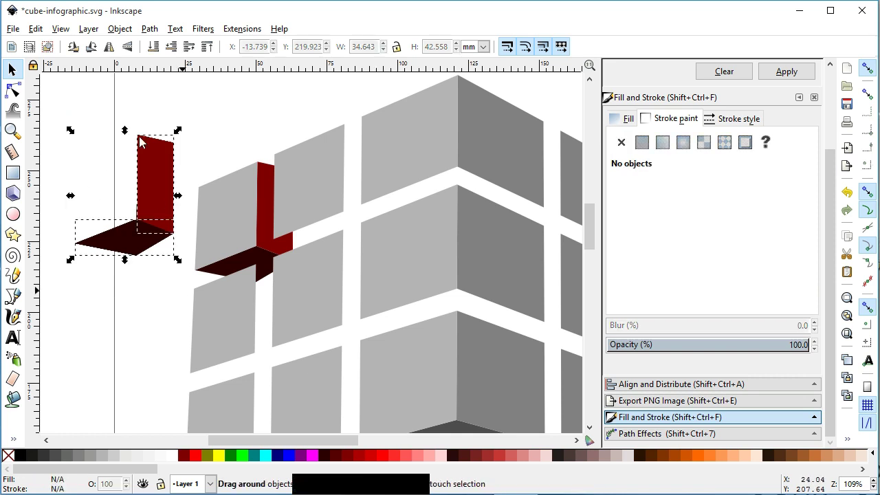
# Step: Pop the red side face out of its group and place a copy under the next tile
pyautogui.click(121, 26)
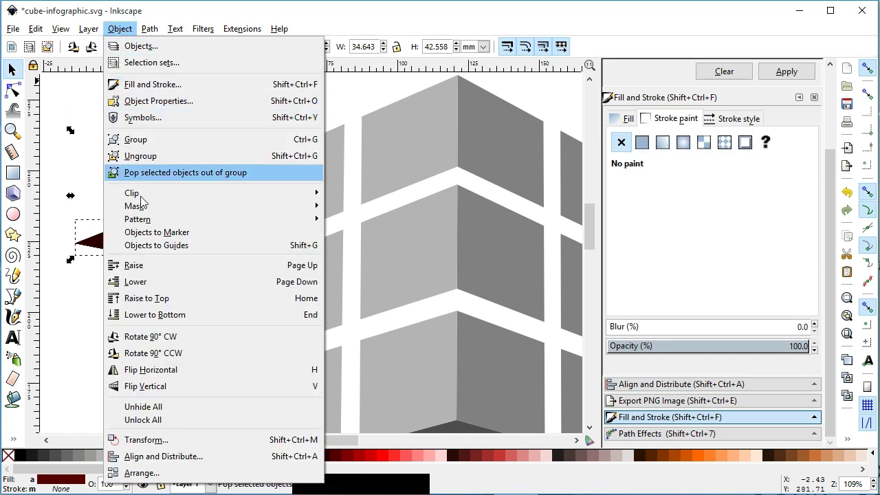
pyautogui.click(154, 319)
pyautogui.click(143, 100)
pyautogui.press('ctrl+s')
pyautogui.click(165, 172)
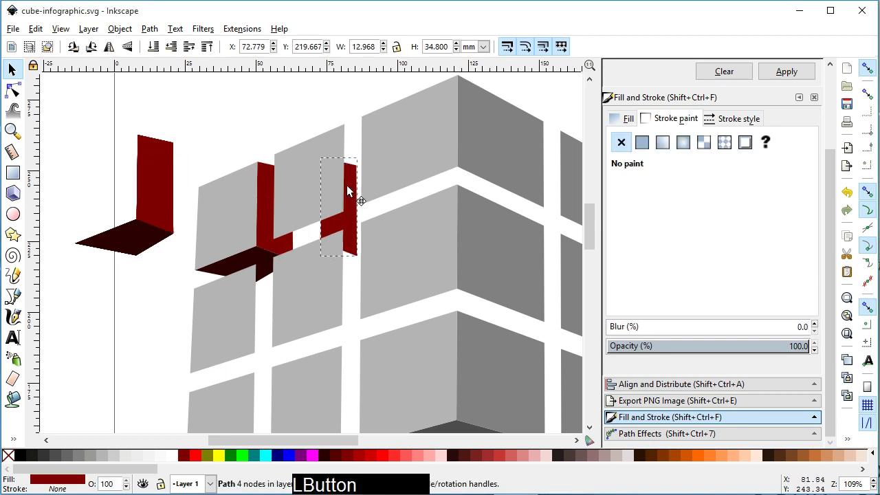
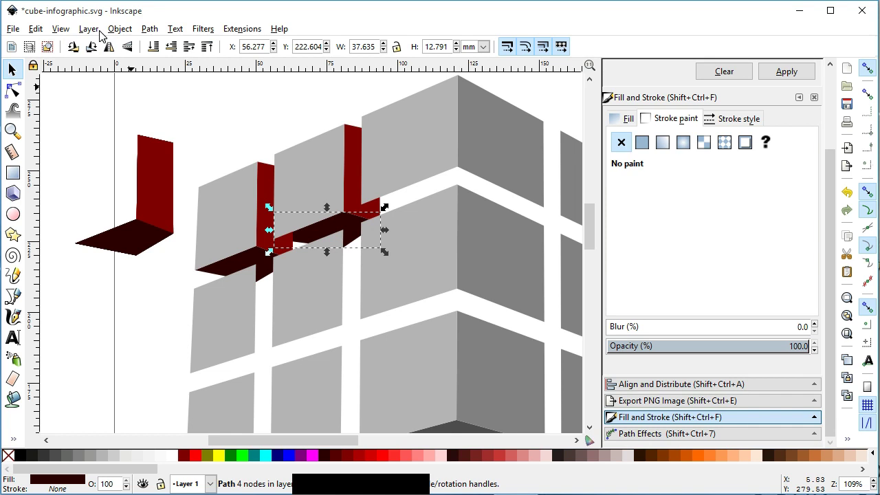
pyautogui.click(408, 166)
# Step: Pop the dark underside out of its group and move a copy beneath the corner tile
pyautogui.click(124, 33)
pyautogui.click(152, 300)
pyautogui.click(117, 304)
pyautogui.press('ctrl+s')
pyautogui.click(172, 189)
pyautogui.click(120, 239)
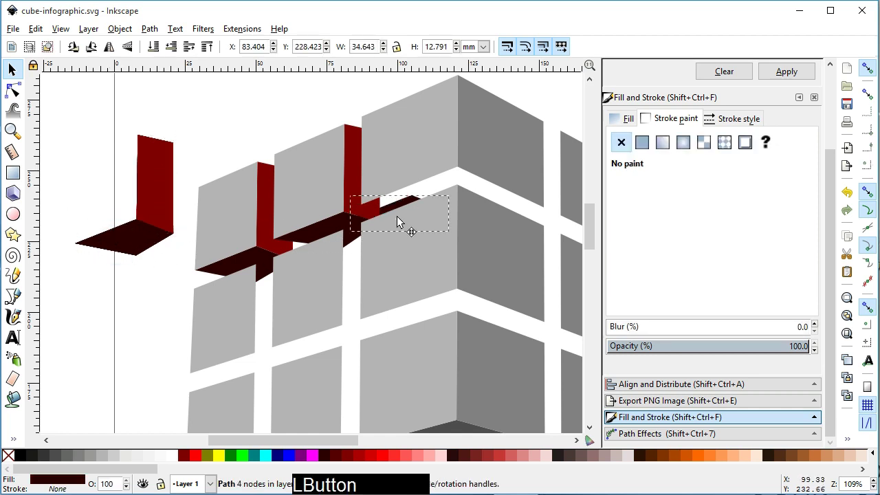
pyautogui.click(429, 153)
# Step: Stretch the underside's nodes across the large corner tile and save
pyautogui.click(156, 303)
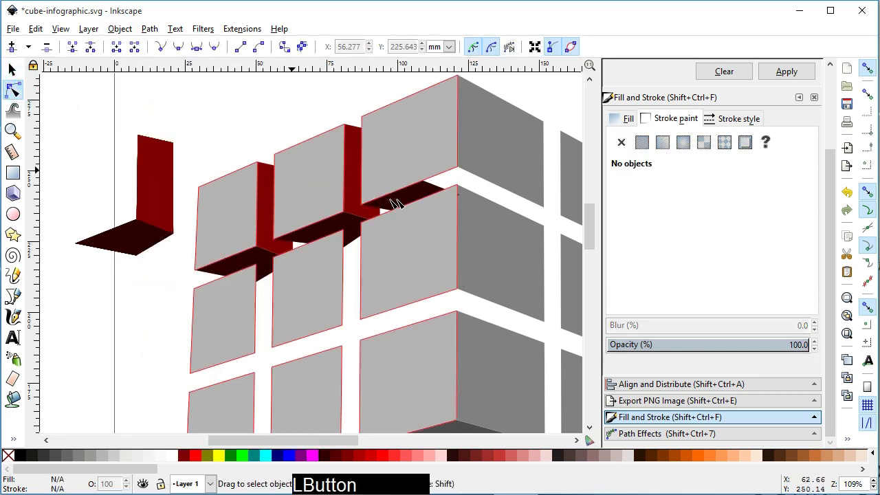
pyautogui.click(415, 196)
pyautogui.click(431, 181)
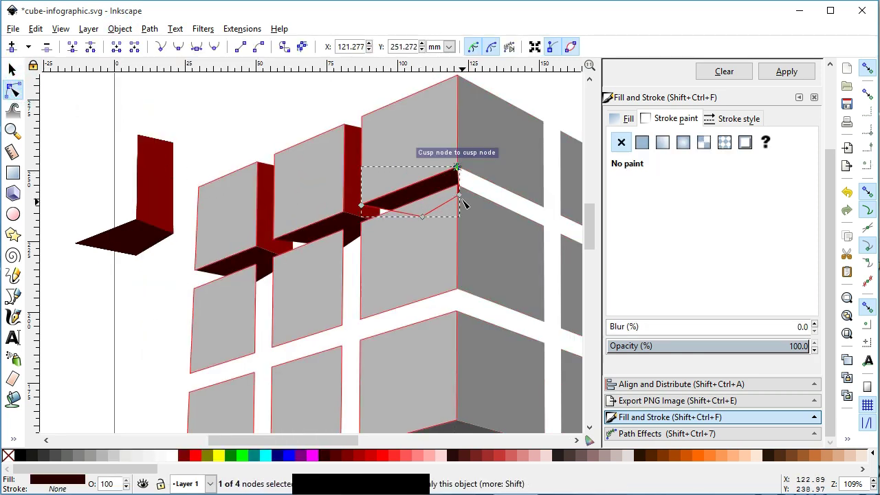
pyautogui.click(468, 196)
pyautogui.click(434, 220)
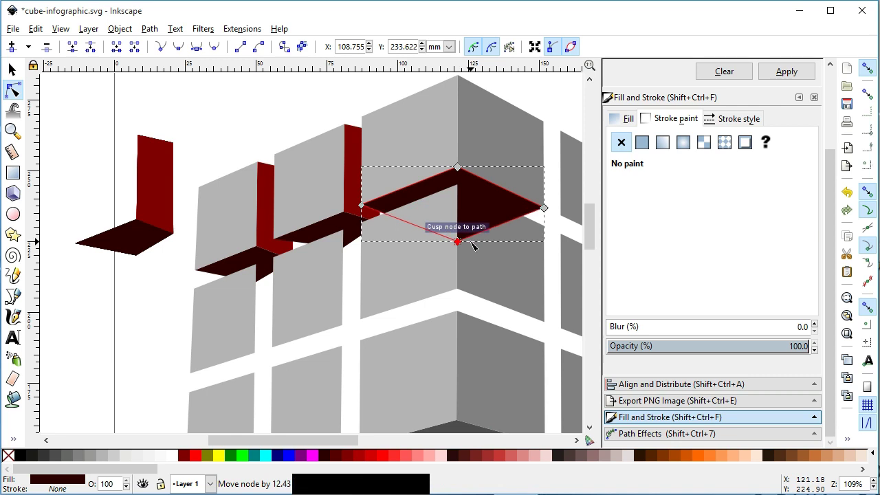
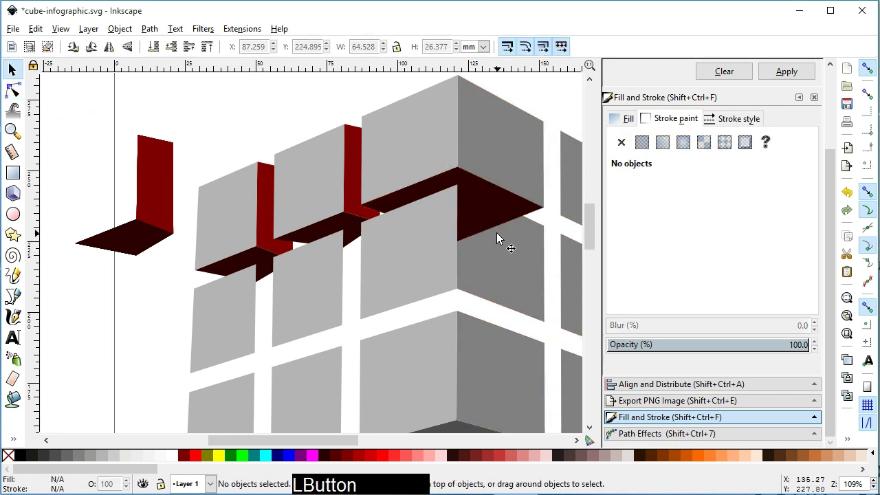
pyautogui.press('ctrl+s')
pyautogui.press('ctrl+s')
# Step: Select the lower red side face beside the second-row tile
pyautogui.click(592, 217)
pyautogui.click(161, 161)
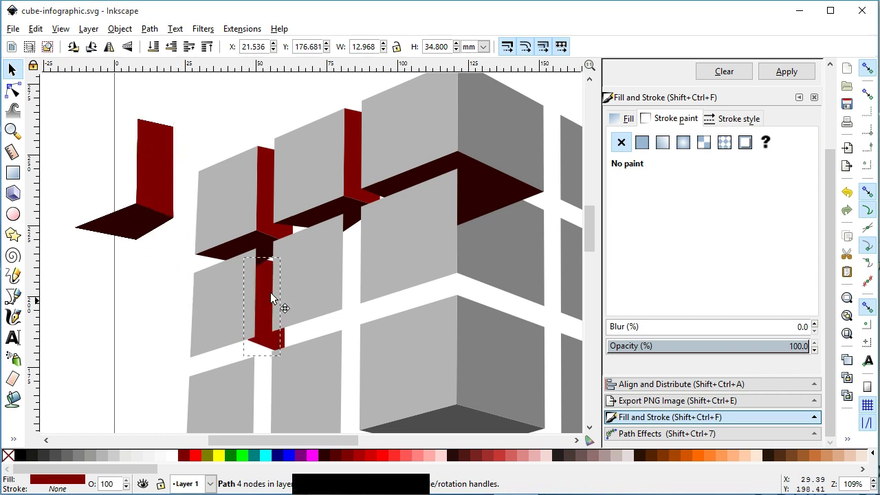
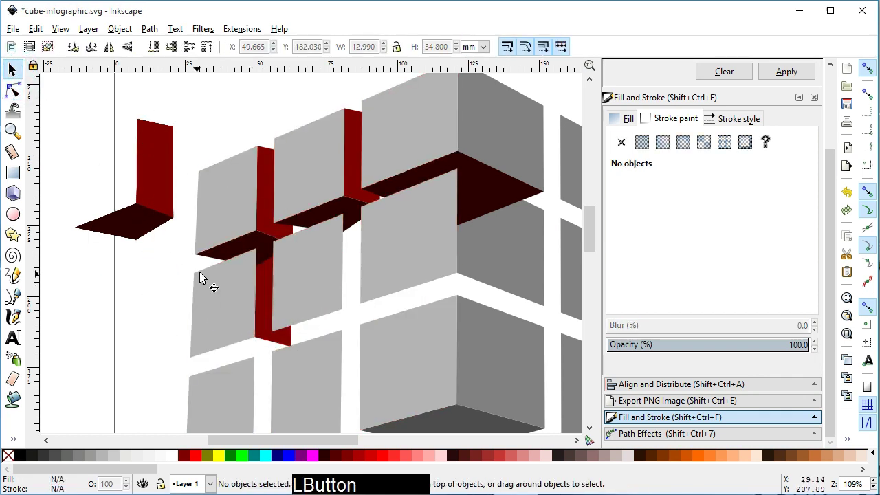
pyautogui.click(280, 338)
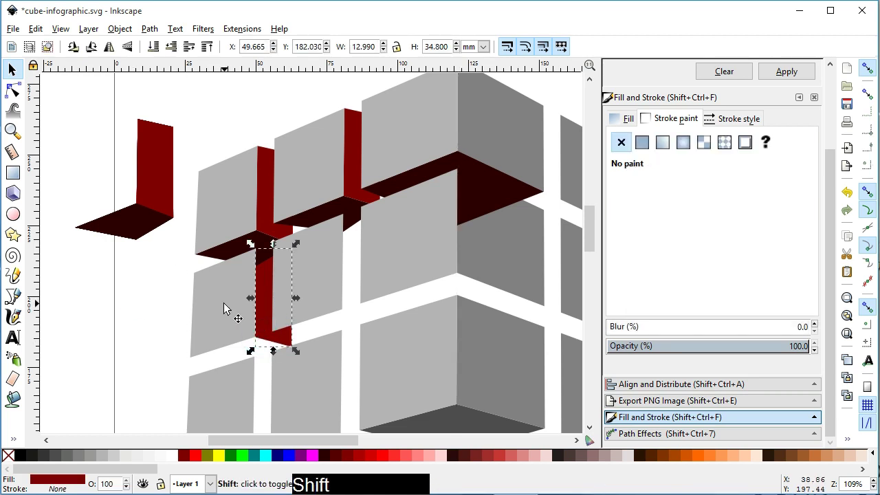
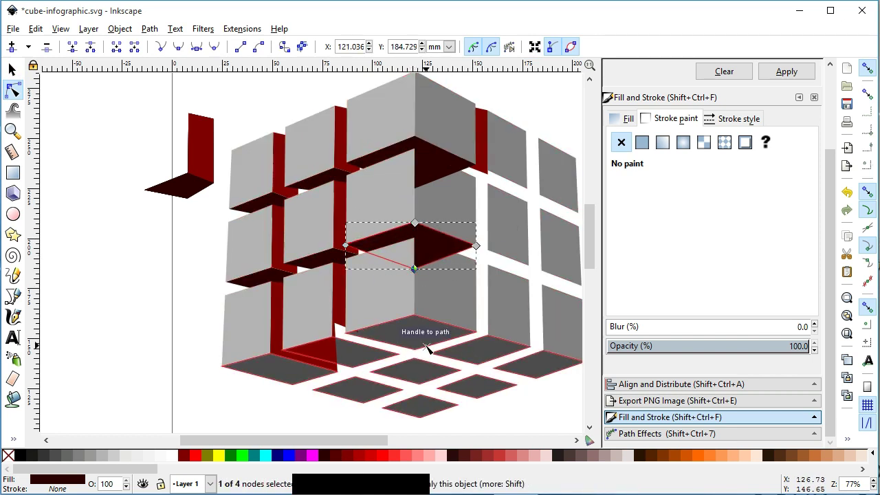
# Step: Finish reshaping the second-row underside and clear the selection
pyautogui.click(108, 206)
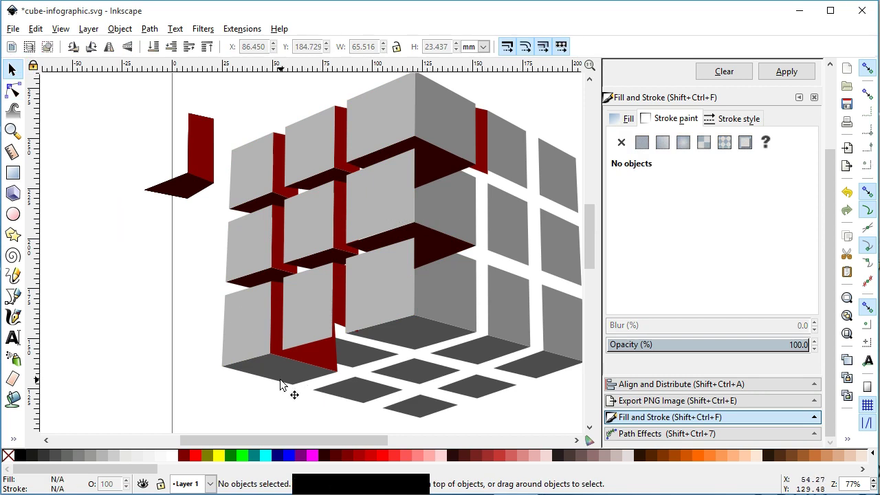
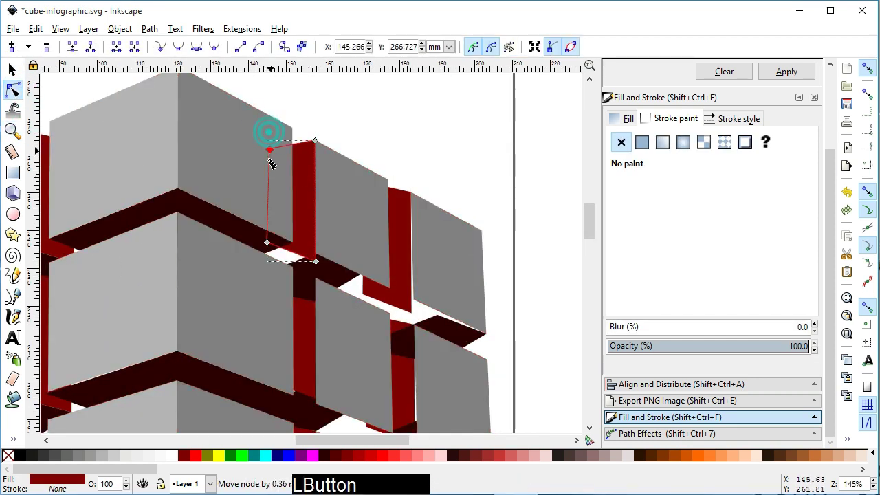
# Step: Draw two red connector strips with the pen between the right-hand and lower cubes
pyautogui.click(262, 269)
pyautogui.click(323, 260)
pyautogui.click(347, 277)
pyautogui.click(378, 279)
pyautogui.click(338, 317)
pyautogui.click(411, 302)
pyautogui.click(367, 341)
pyautogui.click(369, 193)
pyautogui.click(467, 330)
pyautogui.click(444, 317)
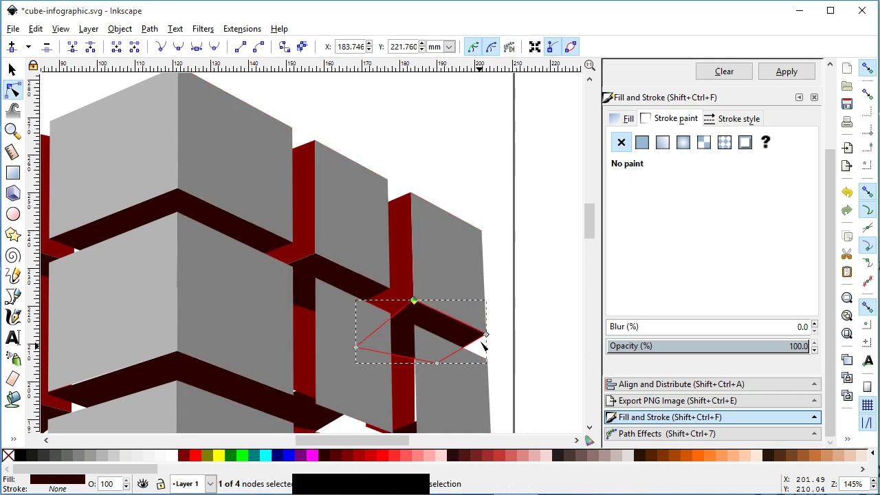
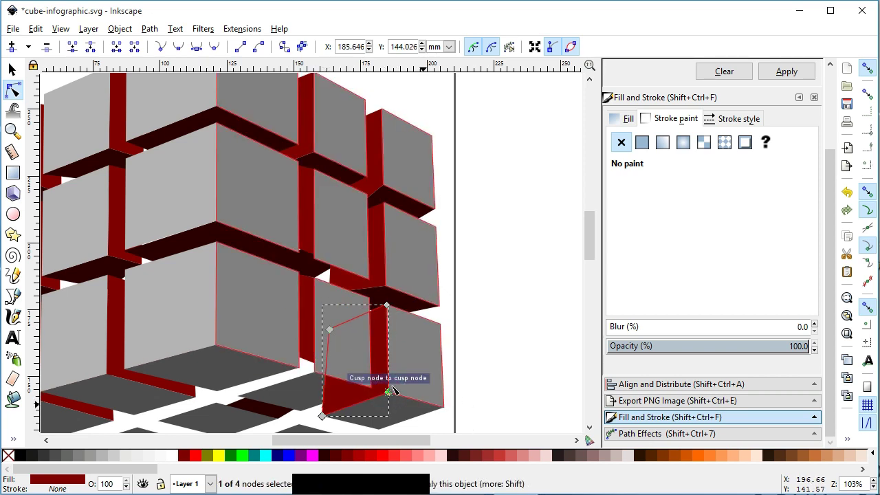
# Step: Draw lower-right, horizontal and vertical connector strips between the middle cubes, undoing one stray strip
pyautogui.click(318, 320)
pyautogui.click(322, 363)
pyautogui.click(280, 361)
pyautogui.click(288, 273)
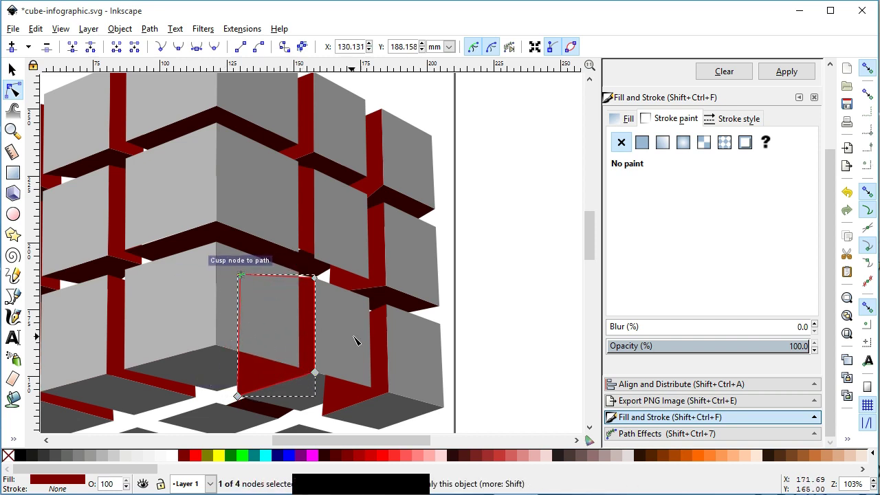
pyautogui.click(323, 264)
pyautogui.click(336, 274)
pyautogui.click(359, 257)
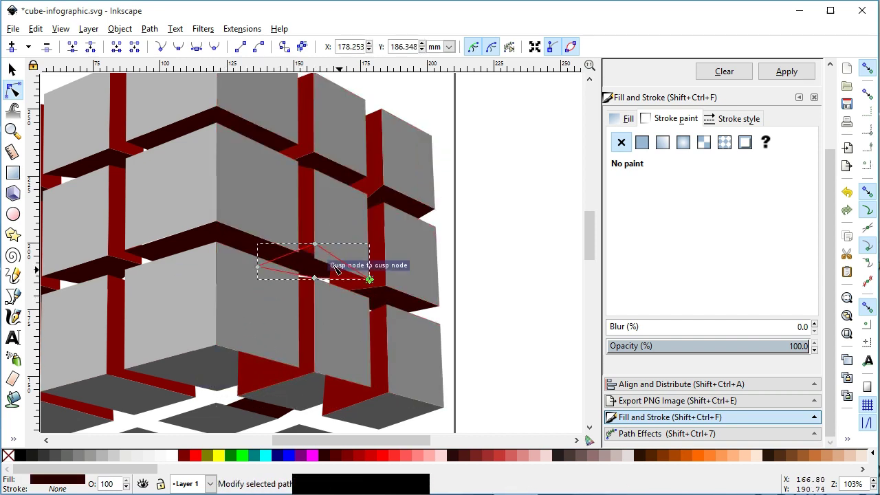
pyautogui.click(323, 248)
pyautogui.click(319, 277)
pyautogui.click(265, 269)
pyautogui.click(310, 238)
pyautogui.click(286, 250)
pyautogui.click(279, 173)
pyautogui.press('ctrl+z')
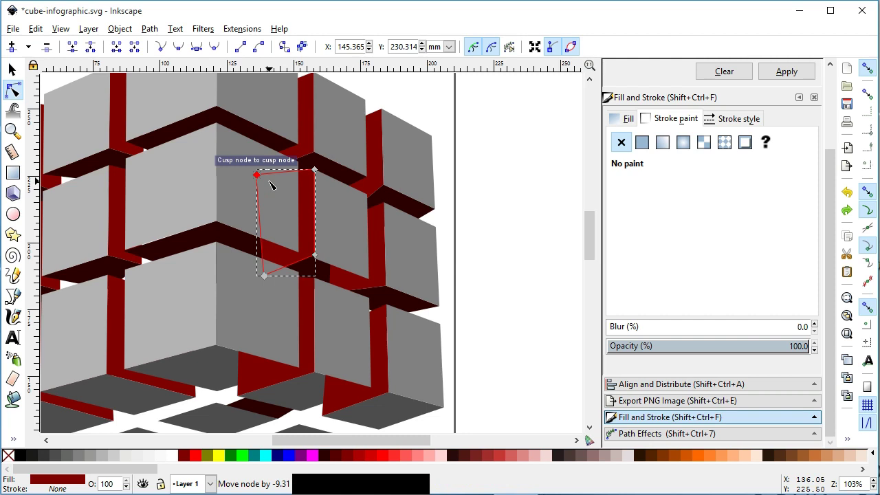
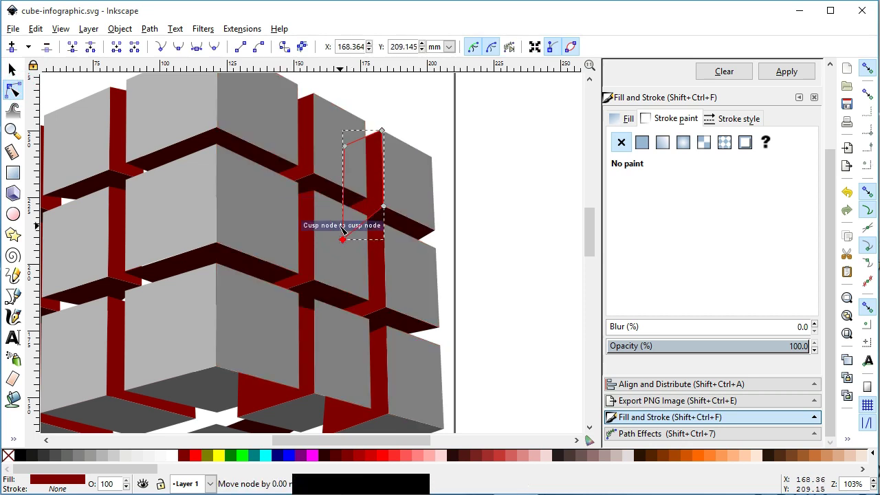
# Step: Draw the connector strip between the upper right cubes and stop drawing
pyautogui.click(345, 226)
pyautogui.click(412, 224)
pyautogui.click(349, 239)
pyautogui.click(436, 185)
pyautogui.press('ctrl+s')
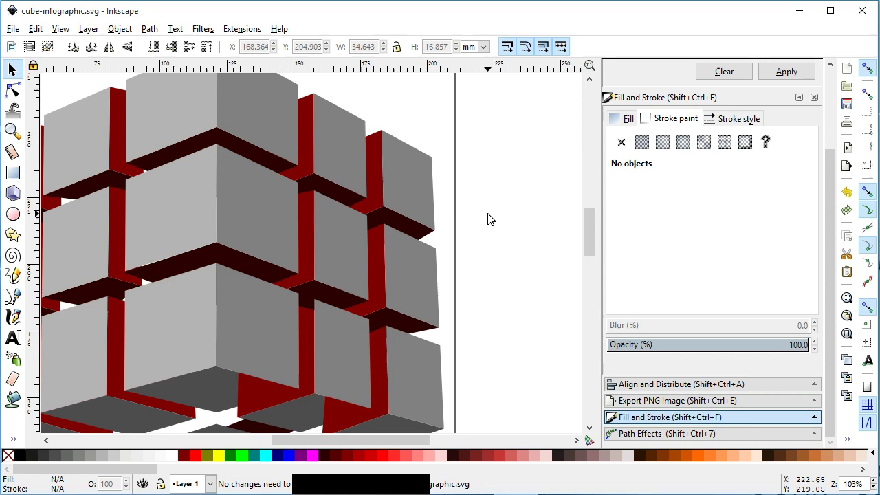
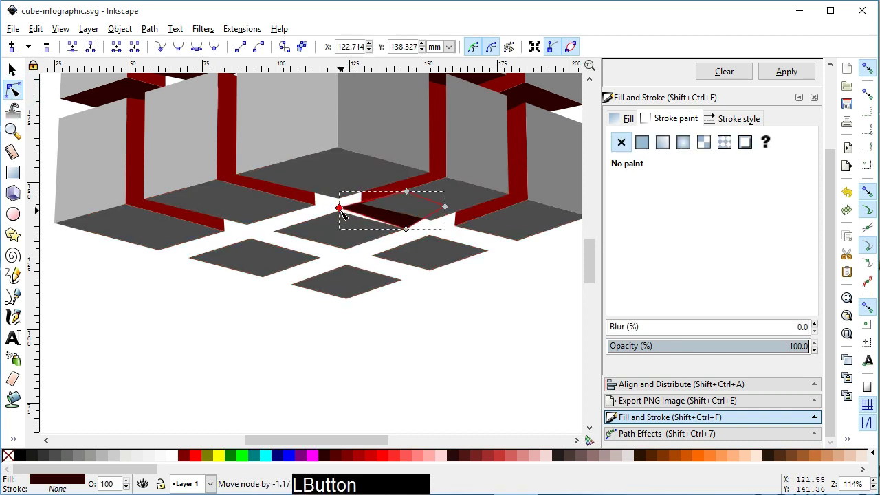
# Step: Draw a red strip joining the dark undersides of the bottom tiles
pyautogui.click(380, 172)
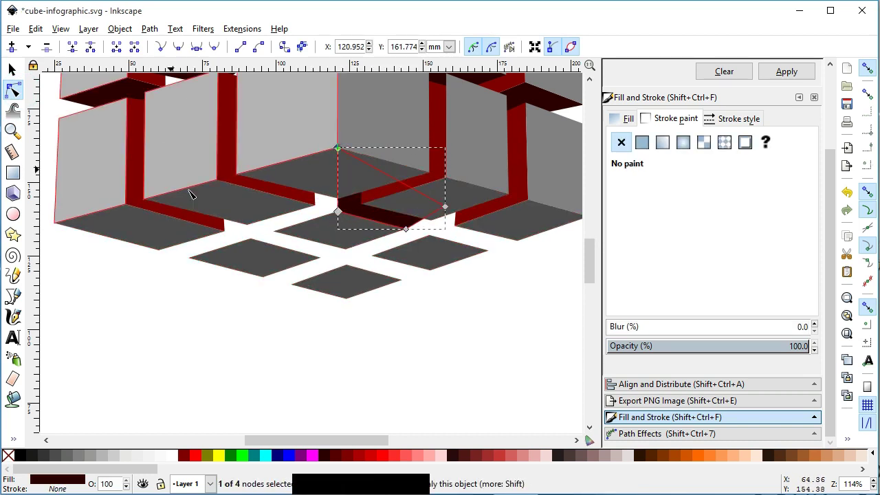
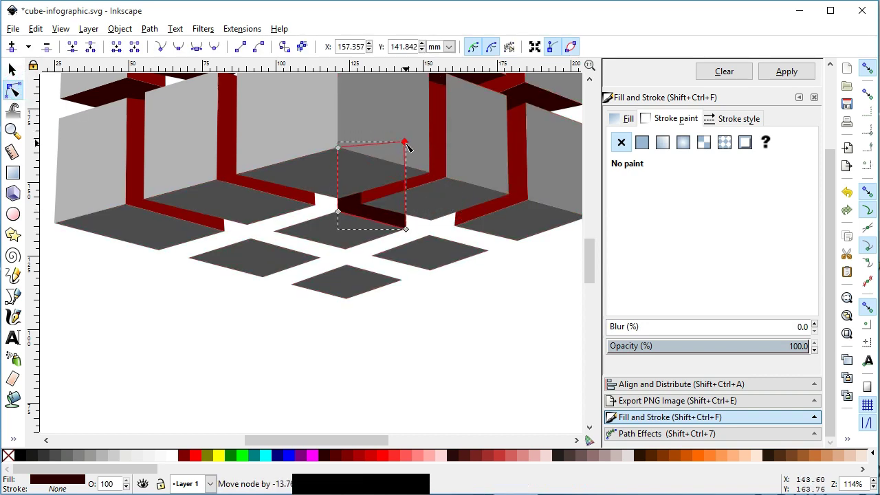
pyautogui.click(161, 365)
pyautogui.click(357, 207)
pyautogui.press('ctrl+d')
# Step: Draw a second underside strip behind the lower-left cubes and save the drawing
pyautogui.click(370, 194)
pyautogui.click(377, 233)
pyautogui.click(367, 147)
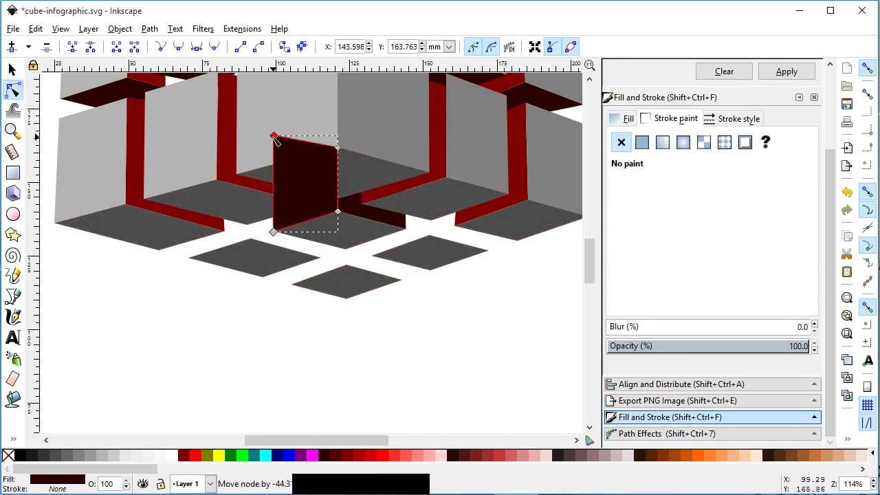
pyautogui.click(141, 90)
pyautogui.click(168, 327)
pyautogui.press('ctrl+s')
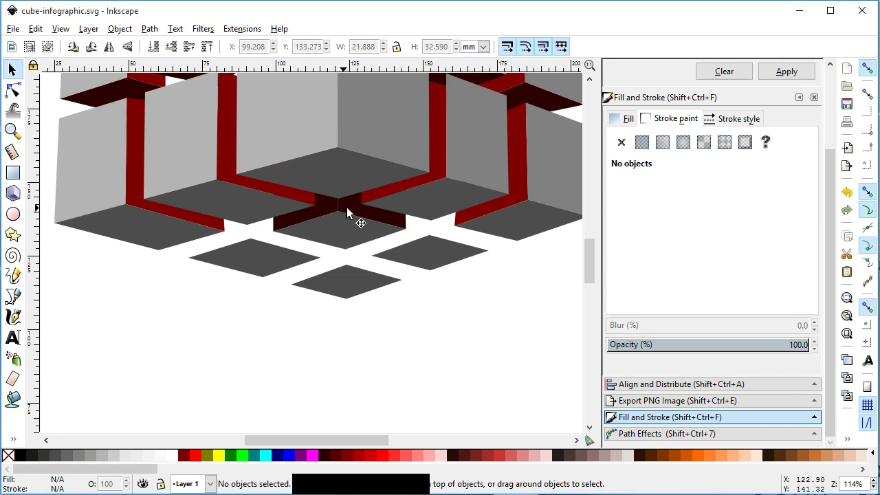
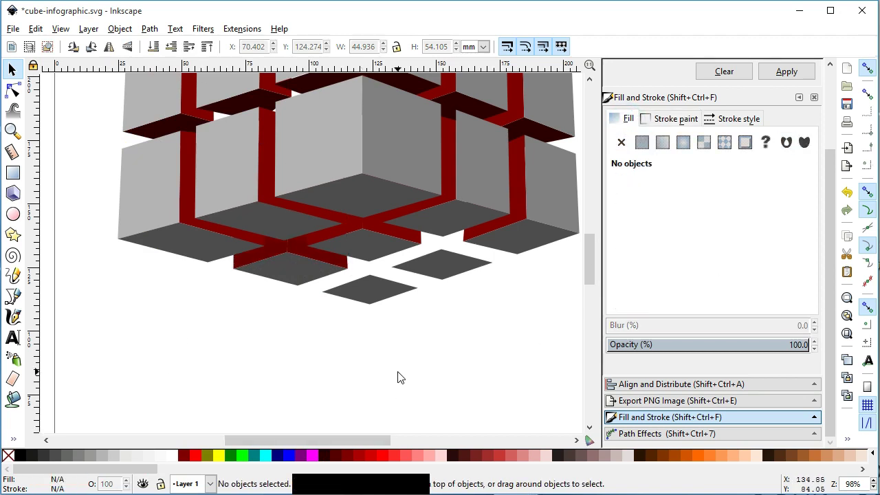
pyautogui.press('ctrl+s')
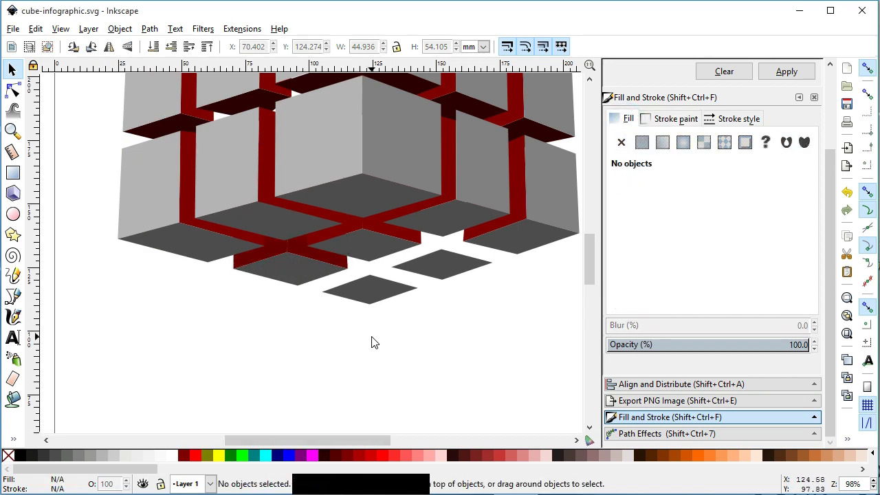
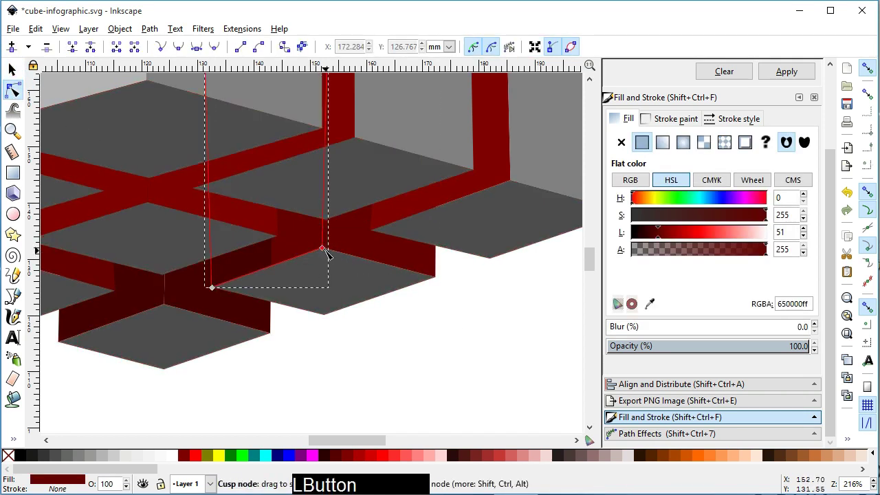
# Step: Draw the last lattice strip beneath the bottom tiles and view the whole cube
pyautogui.click(498, 313)
pyautogui.click(595, 267)
pyautogui.click(464, 289)
pyautogui.press('ctrl+s')
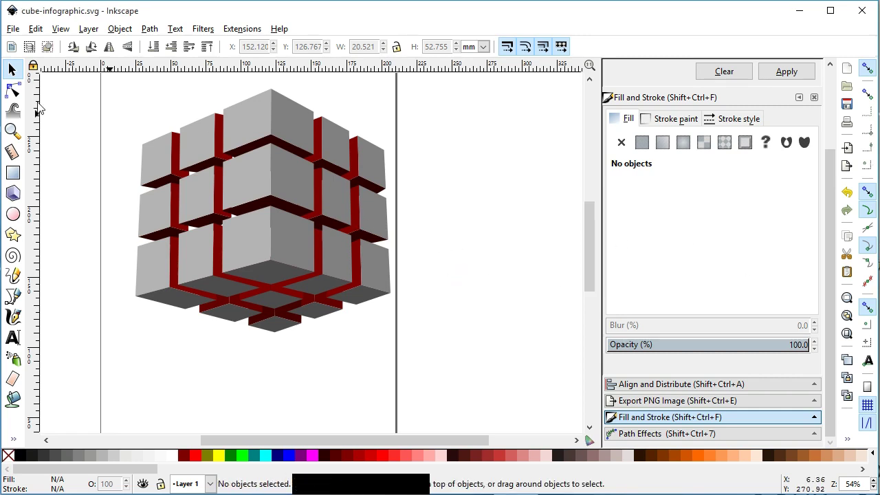
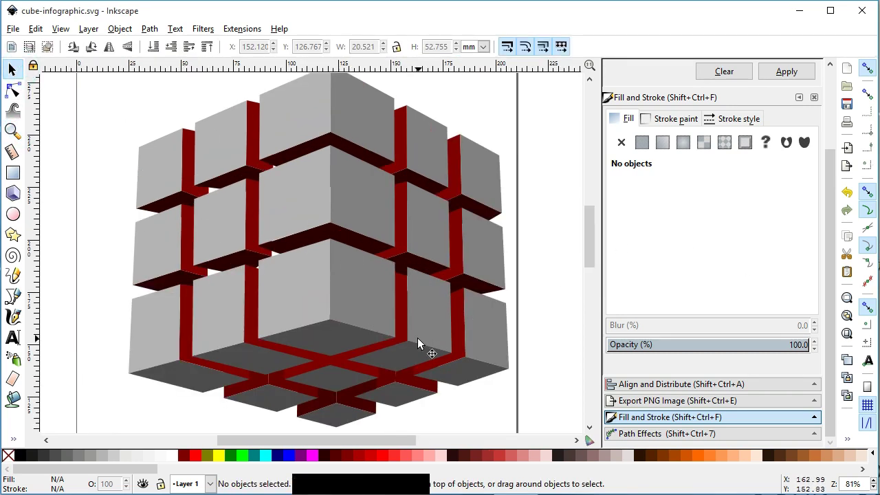
pyautogui.press('ctrl+s')
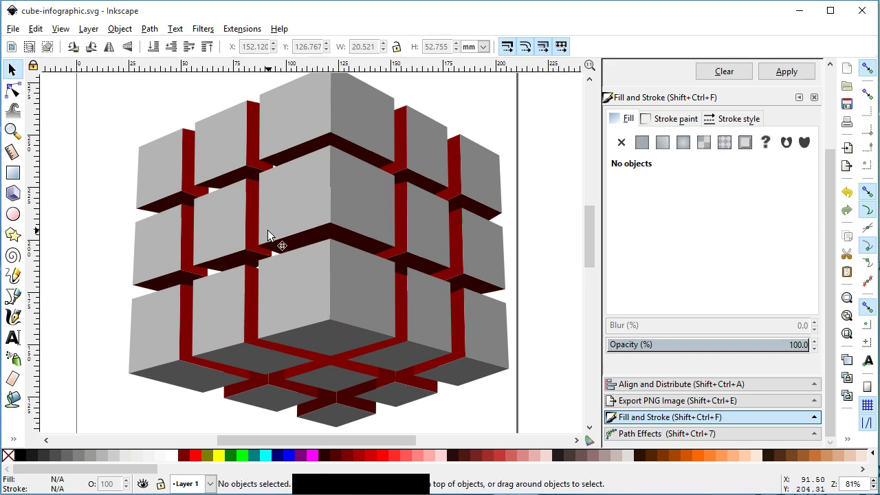
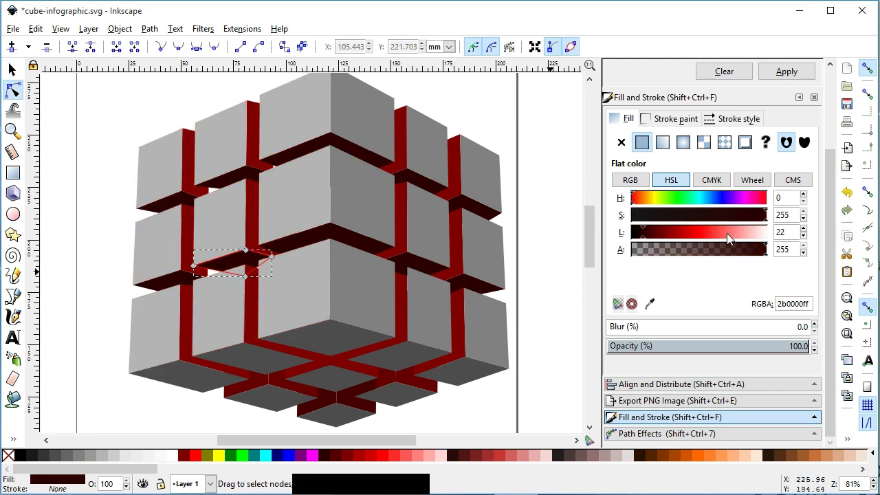
# Step: Darken the small strip to a deeper red, then zoom out to show the whole page
pyautogui.click(282, 258)
pyautogui.click(44, 102)
pyautogui.click(189, 245)
pyautogui.click(96, 264)
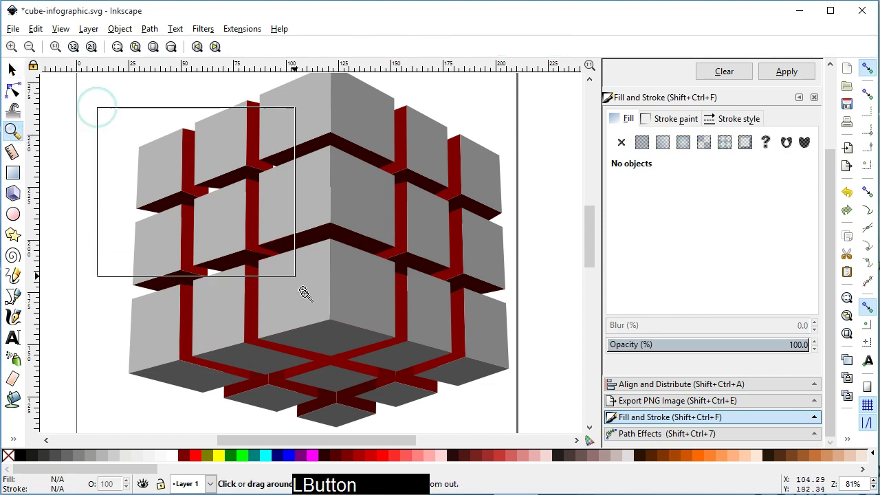
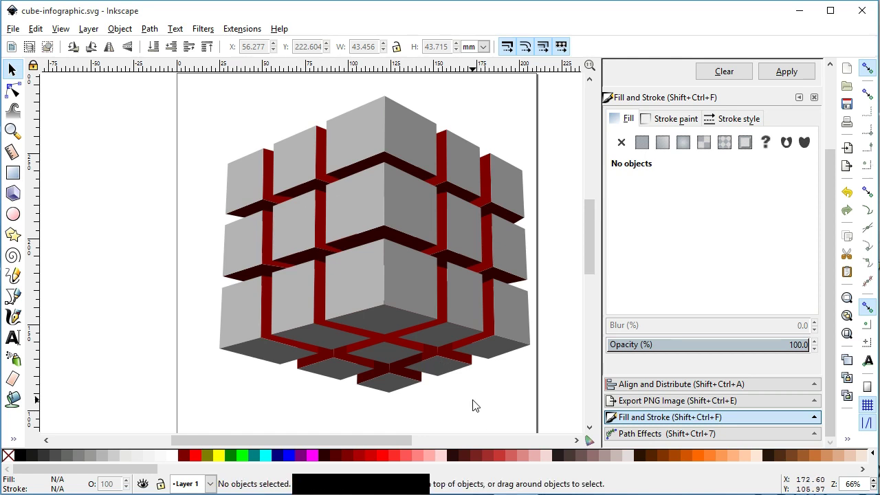
pyautogui.press('ctrl+s')
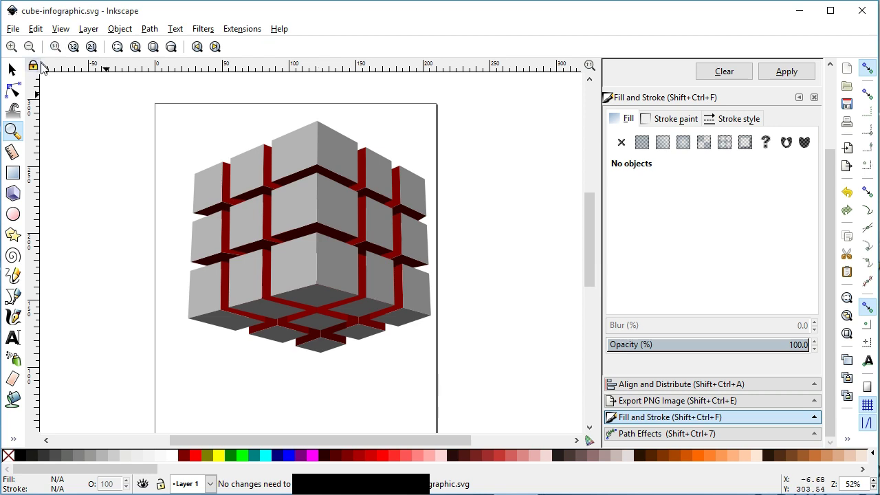
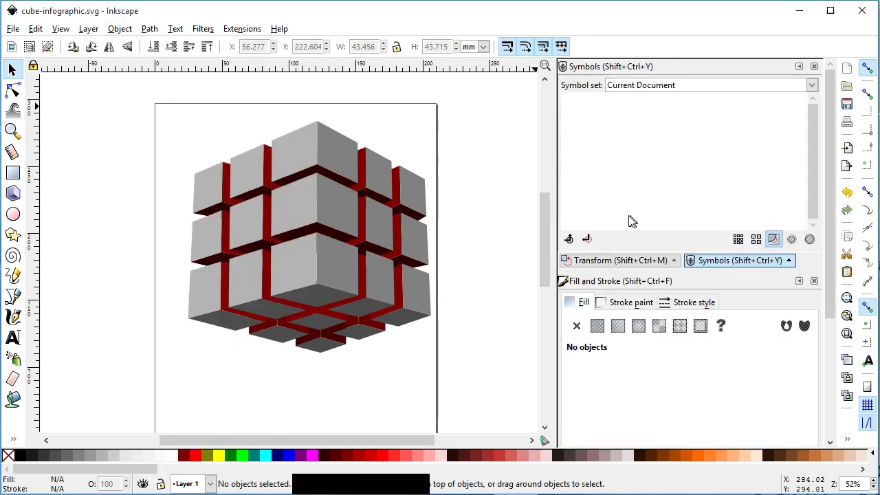
# Step: Switch the Symbols dialog to the National Park Service symbol set
pyautogui.click(817, 185)
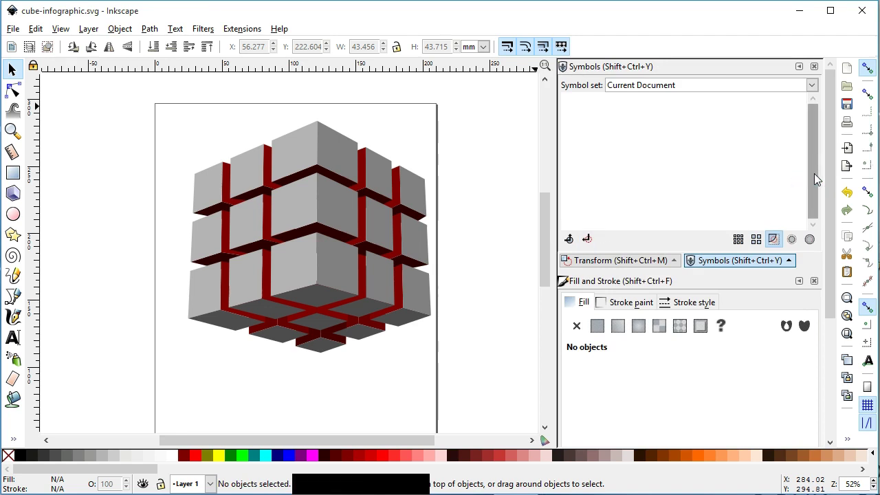
pyautogui.click(818, 169)
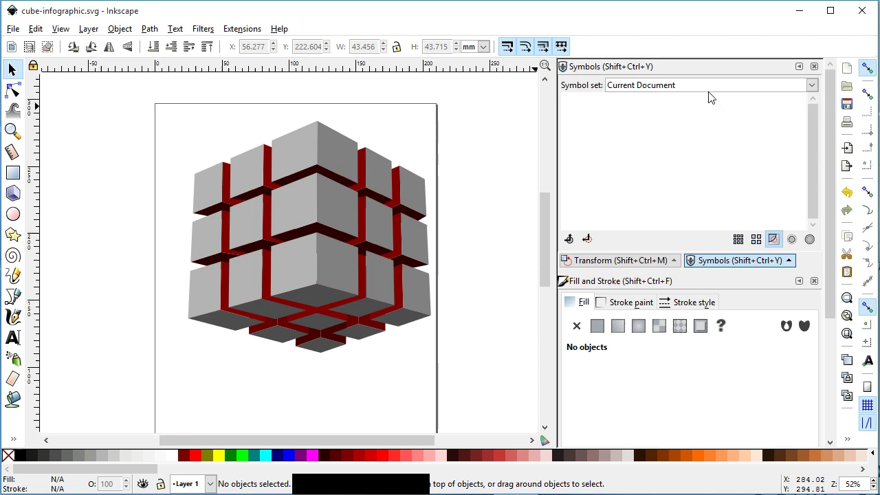
pyautogui.click(748, 86)
pyautogui.click(710, 181)
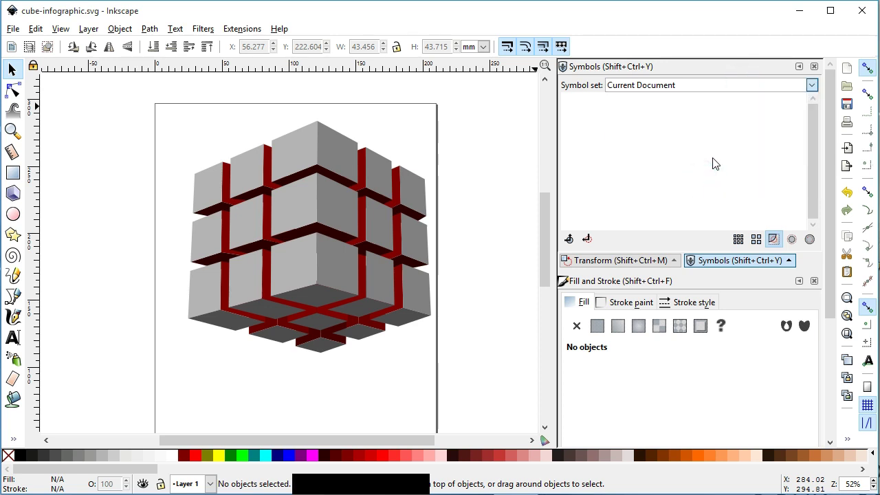
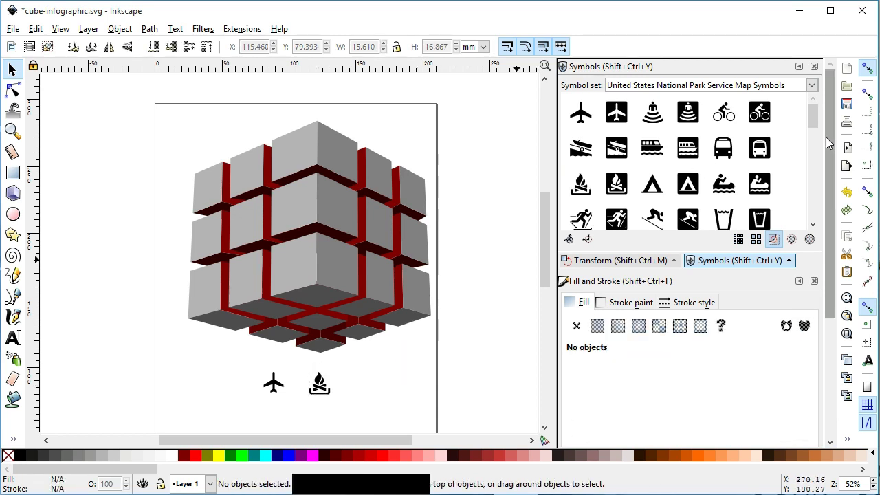
# Step: Place the envelope, airplane, campfire, recycling, RV and beacon symbols around the cube
pyautogui.click(817, 116)
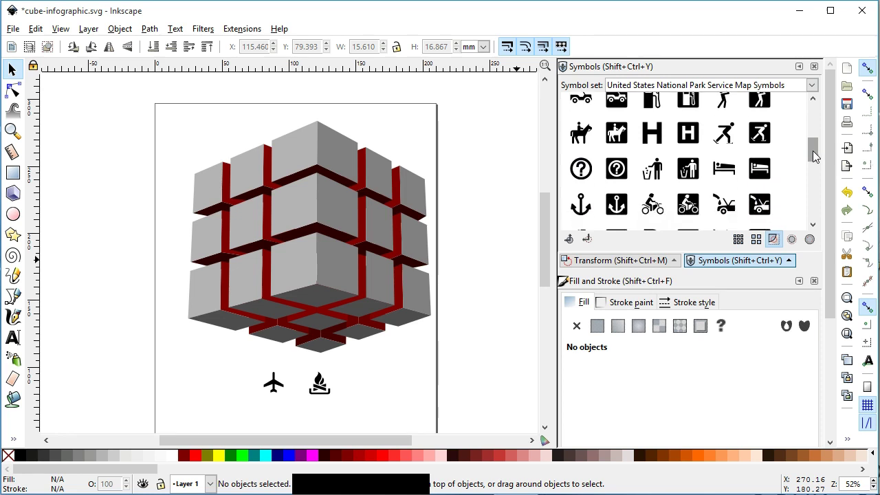
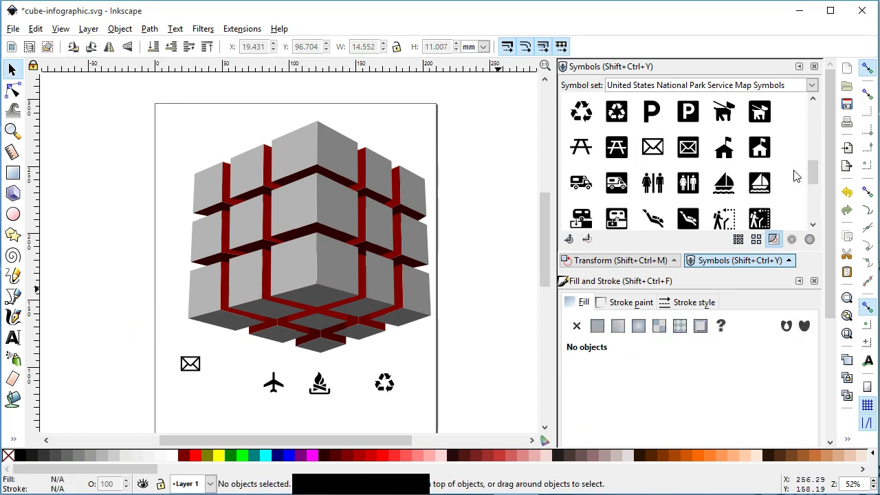
pyautogui.click(817, 173)
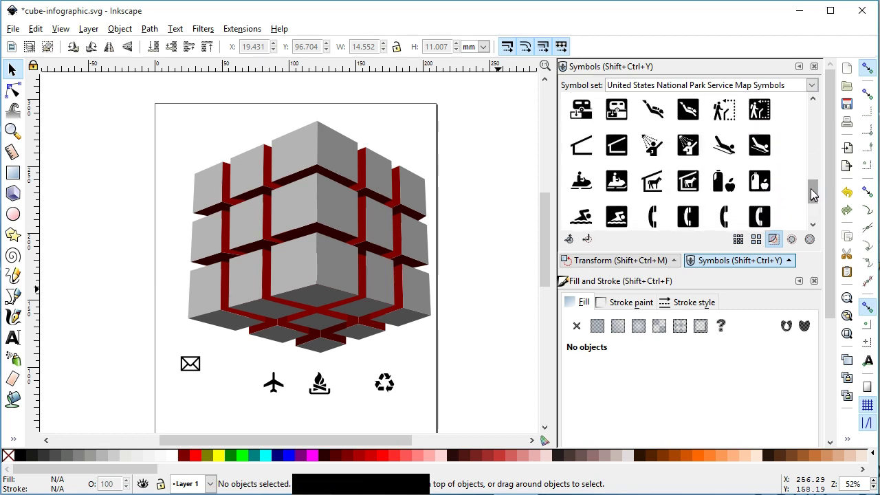
pyautogui.click(591, 168)
pyautogui.press('ctrl+c')
pyautogui.click(409, 353)
pyautogui.click(466, 339)
pyautogui.click(819, 167)
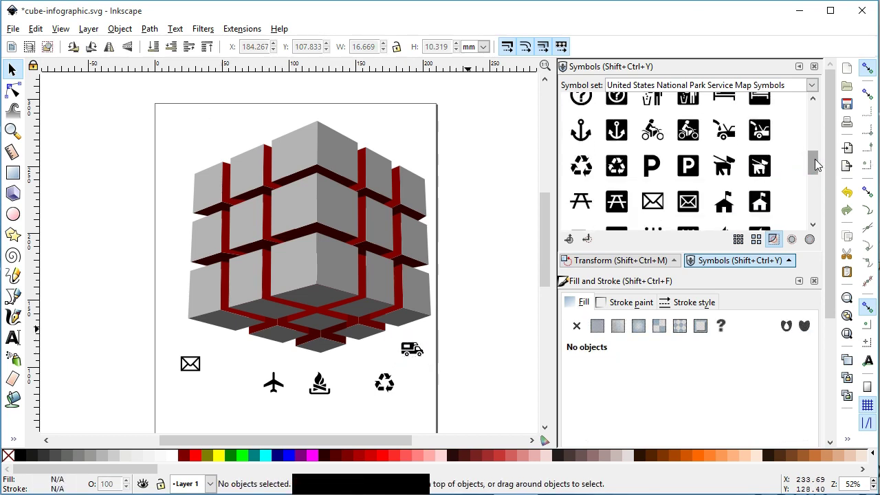
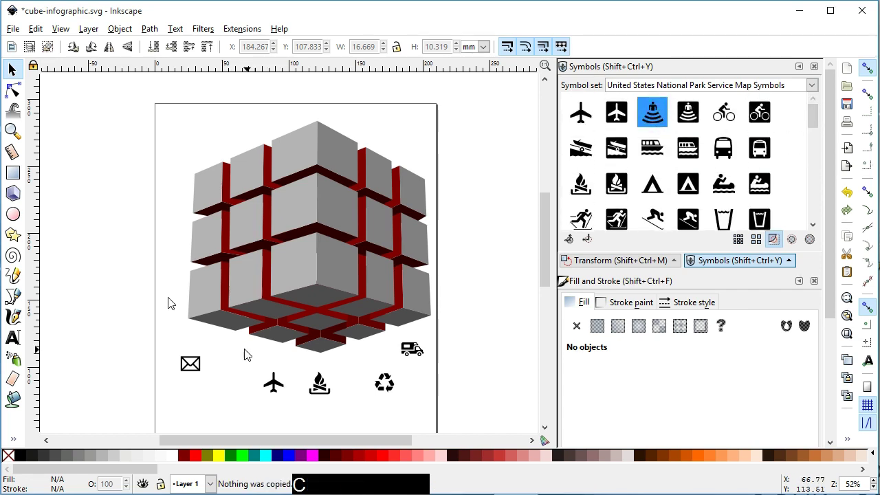
pyautogui.click(170, 263)
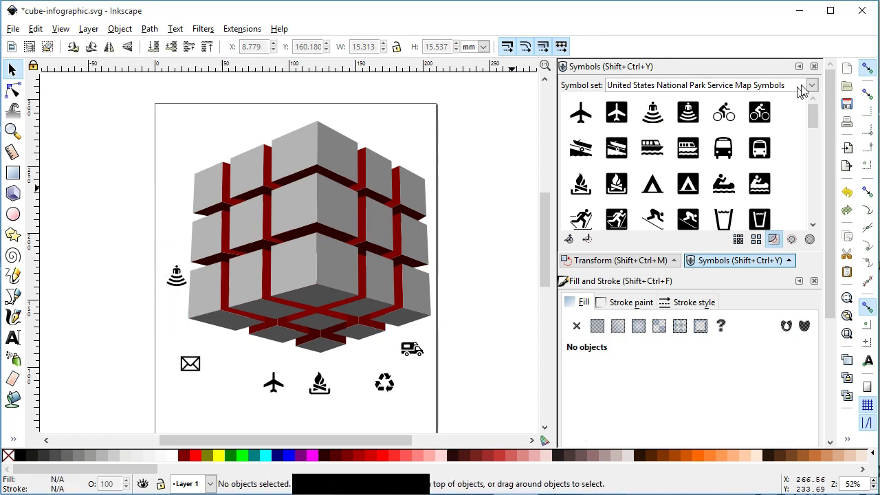
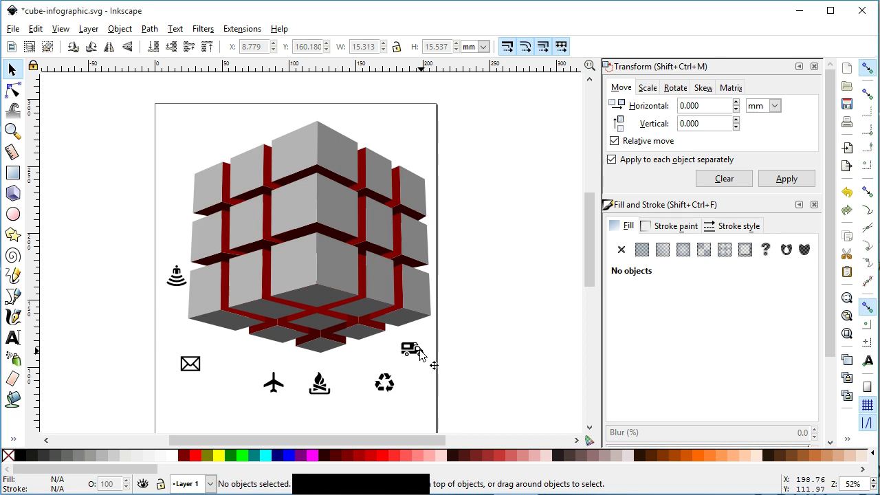
# Step: Save the drawing, then replace the RV symbol with a bitmap copy via Edit > Make a Bitmap Copy
pyautogui.press('ctrl+s')
pyautogui.click(436, 350)
pyautogui.click(63, 31)
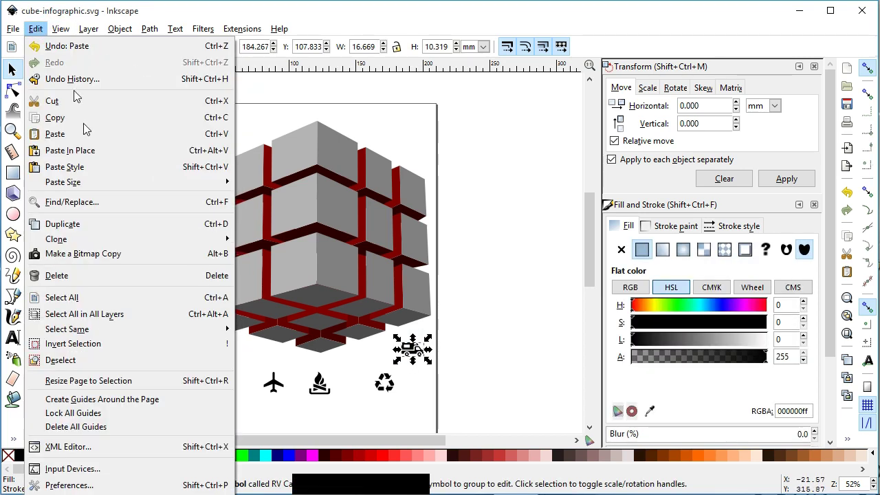
pyautogui.click(114, 257)
pyautogui.click(422, 358)
pyautogui.click(418, 351)
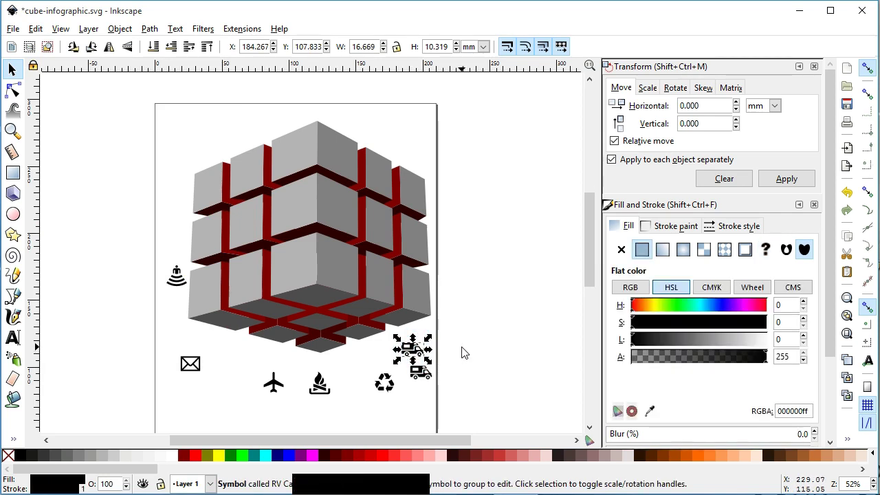
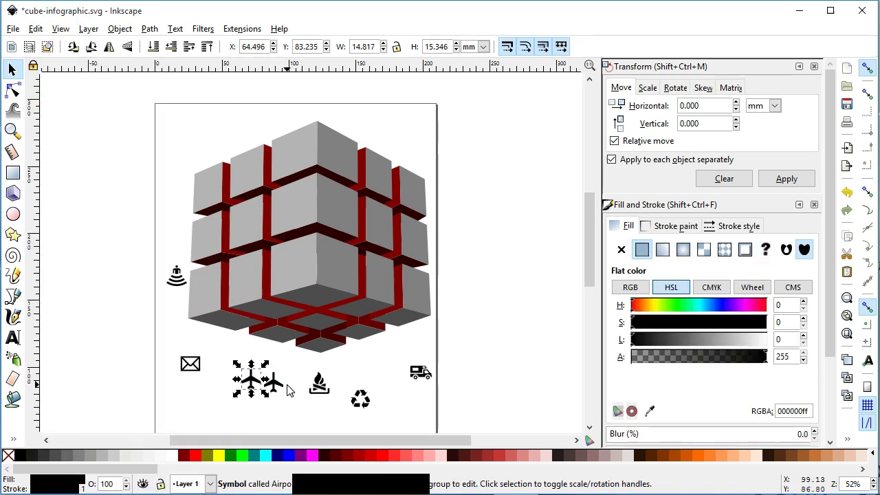
# Step: Make a bitmap copy of the airplane symbol and delete the original
pyautogui.click(288, 388)
pyautogui.click(281, 389)
pyautogui.click(279, 385)
pyautogui.click(247, 387)
pyautogui.press('Delete')
# Step: Move the envelope bitmap copy into place below the cube and select the beacon icon
pyautogui.click(212, 382)
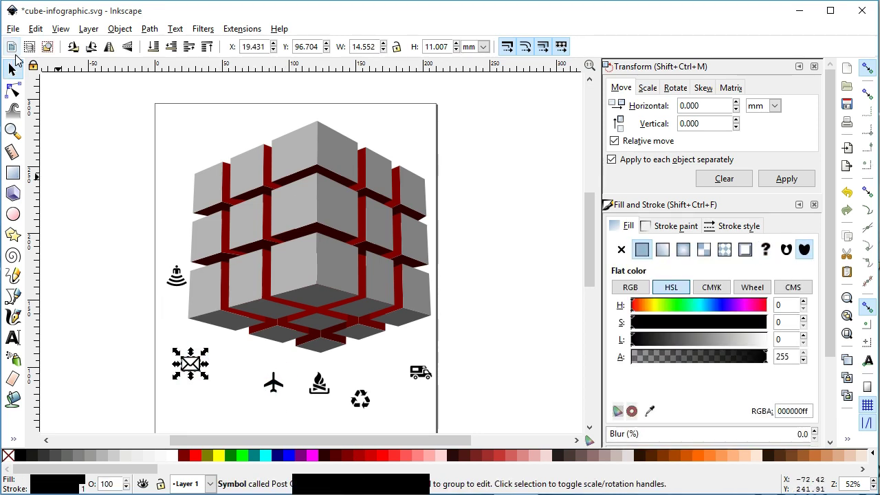
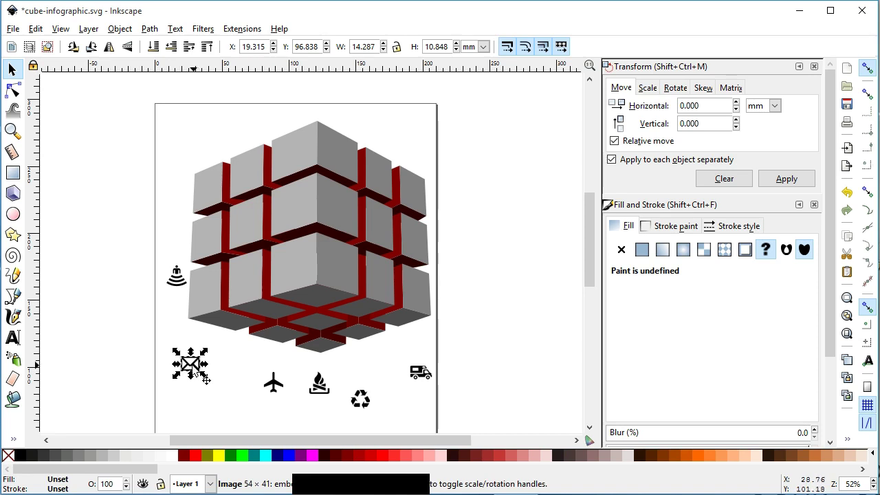
pyautogui.click(205, 369)
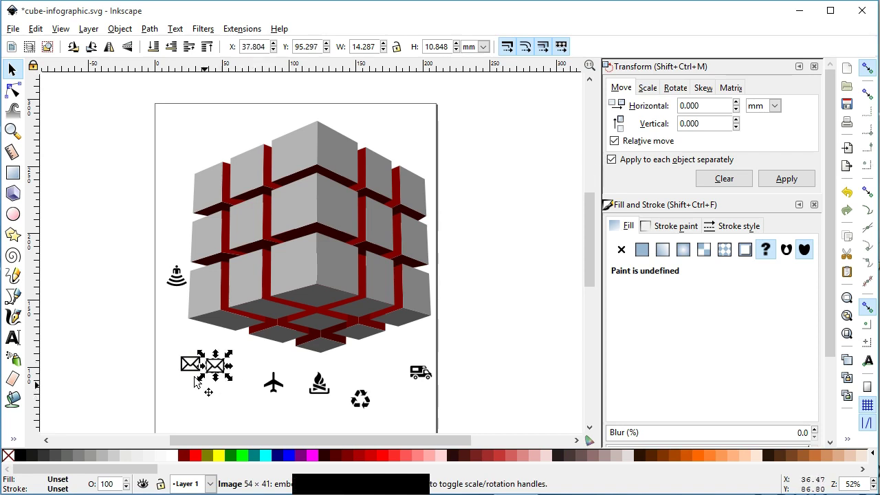
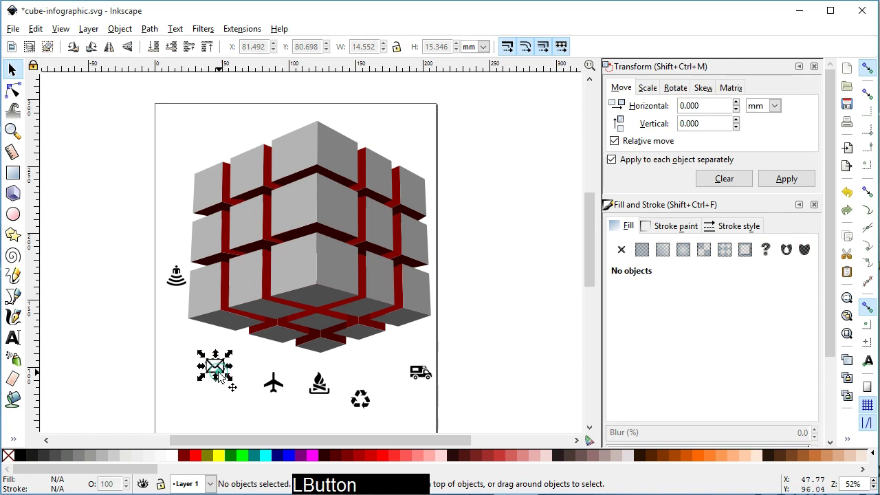
pyautogui.click(173, 359)
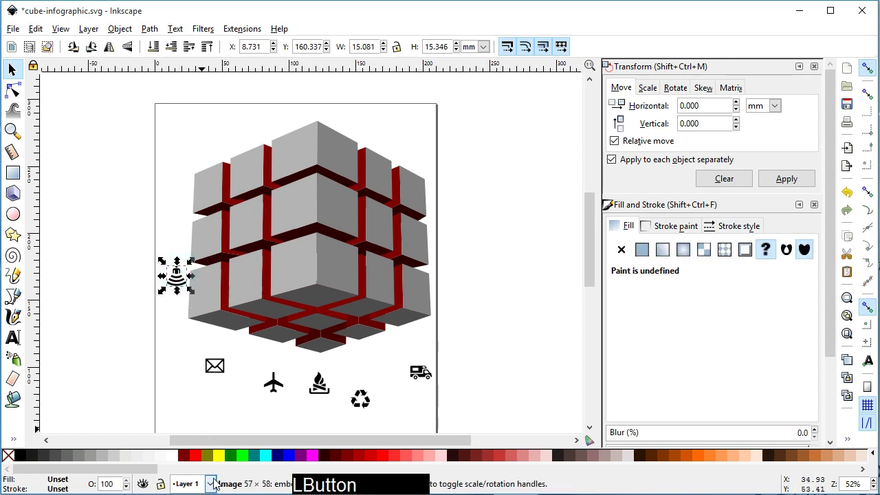
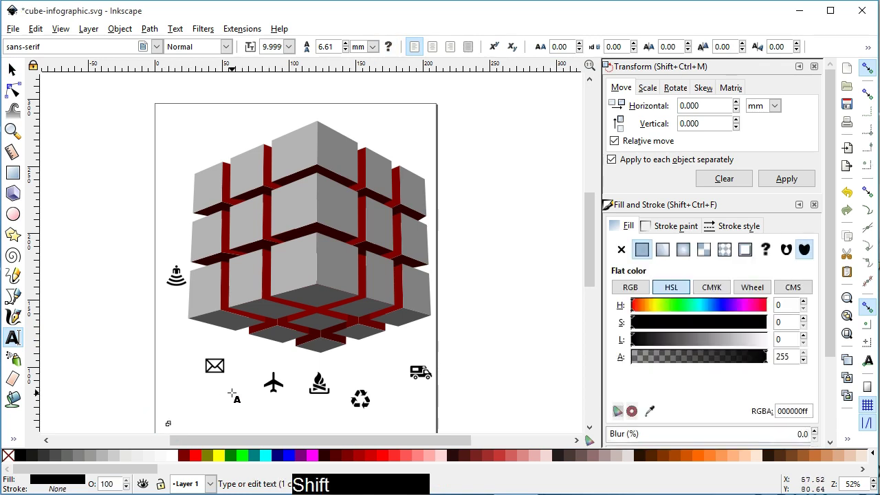
pyautogui.press('space')
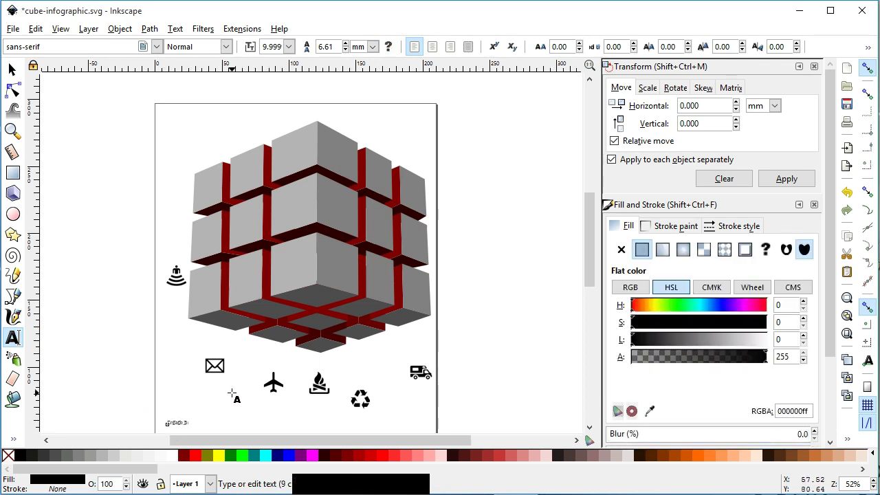
pyautogui.press('a')
pyautogui.press('ctrl+a')
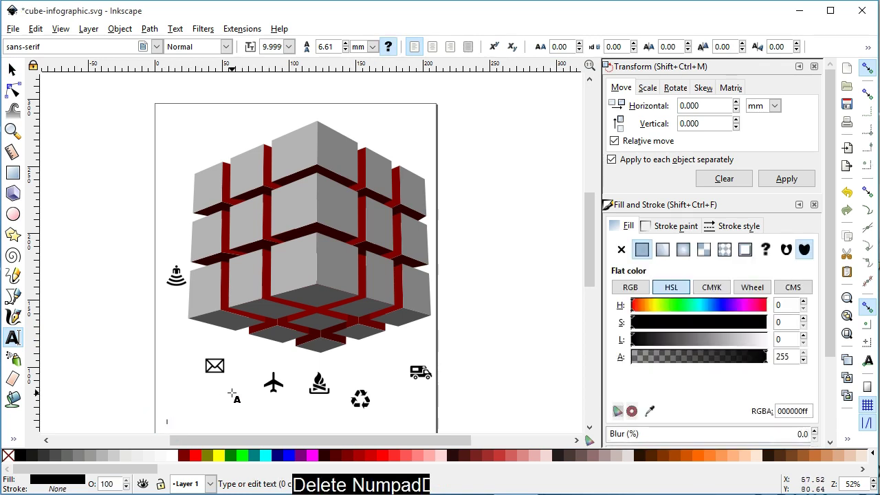
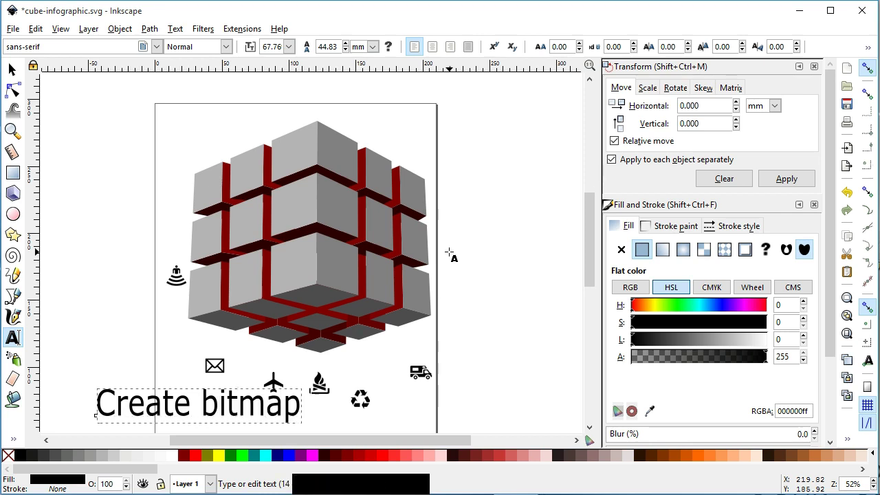
pyautogui.press('space')
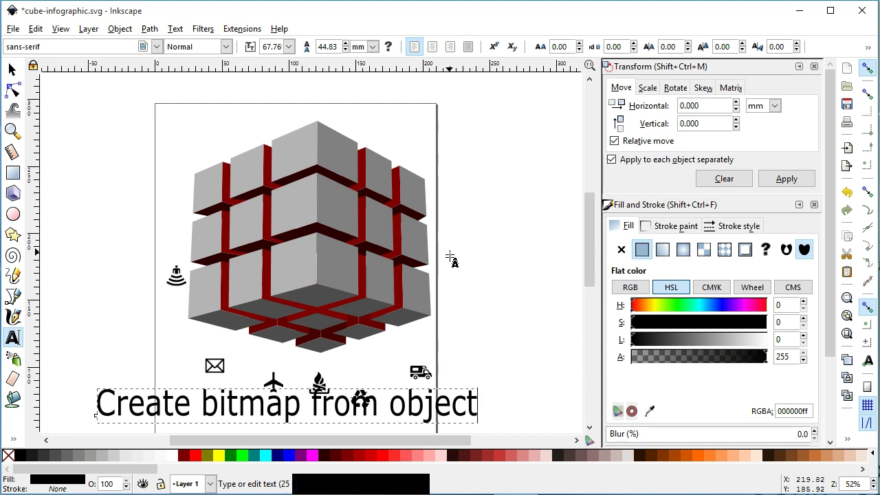
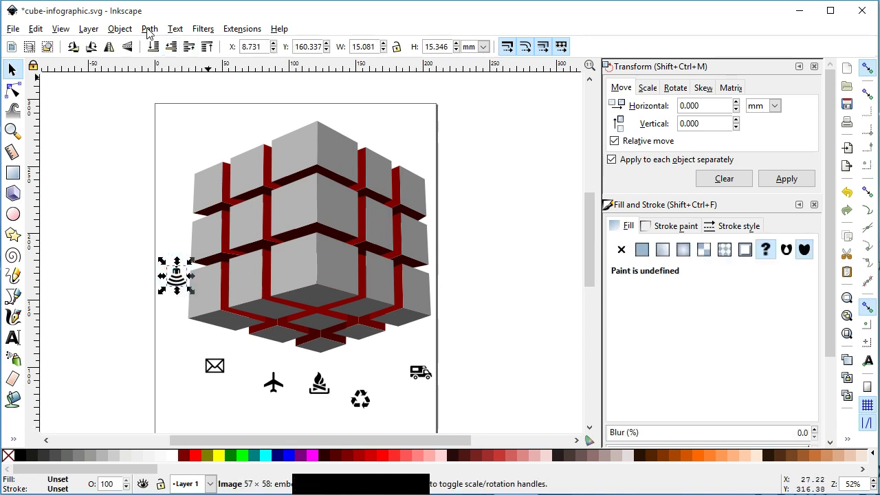
# Step: Trace the icon bitmaps to vectors with Path > Trace Bitmap, deleting bitmaps and selecting the RV bitmap last
pyautogui.click(154, 30)
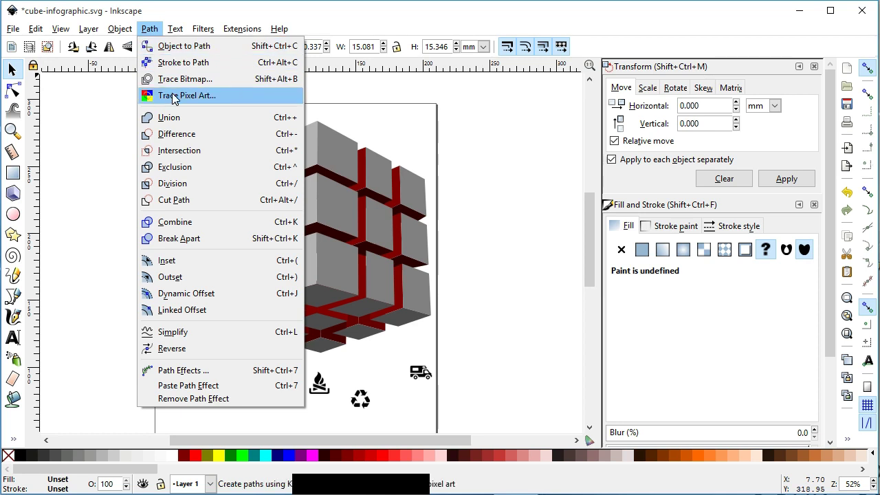
pyautogui.click(180, 82)
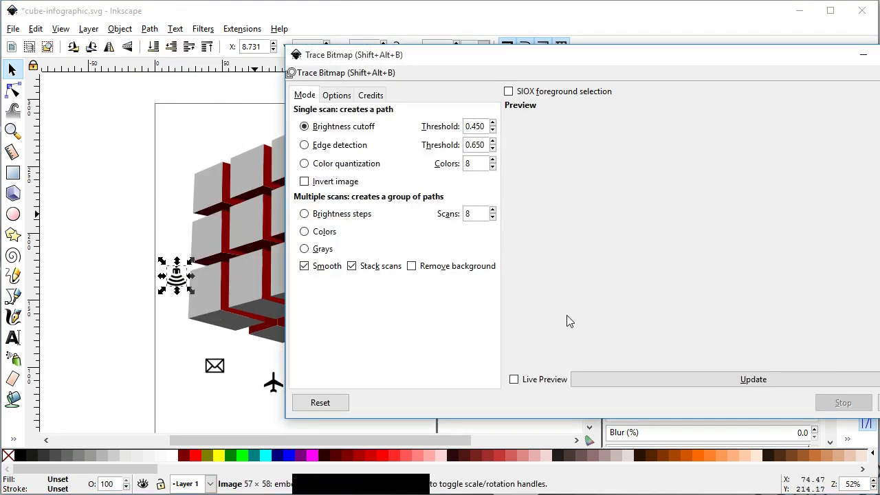
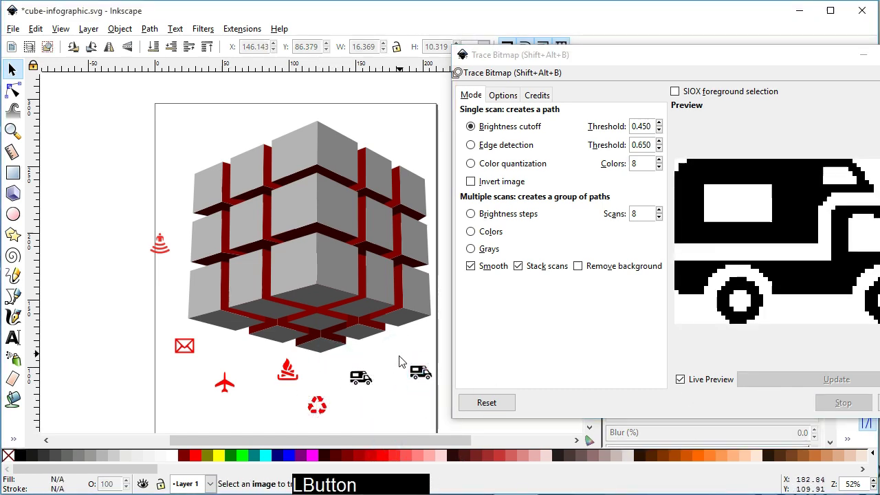
pyautogui.write('Delete NumpadD')
pyautogui.click(351, 385)
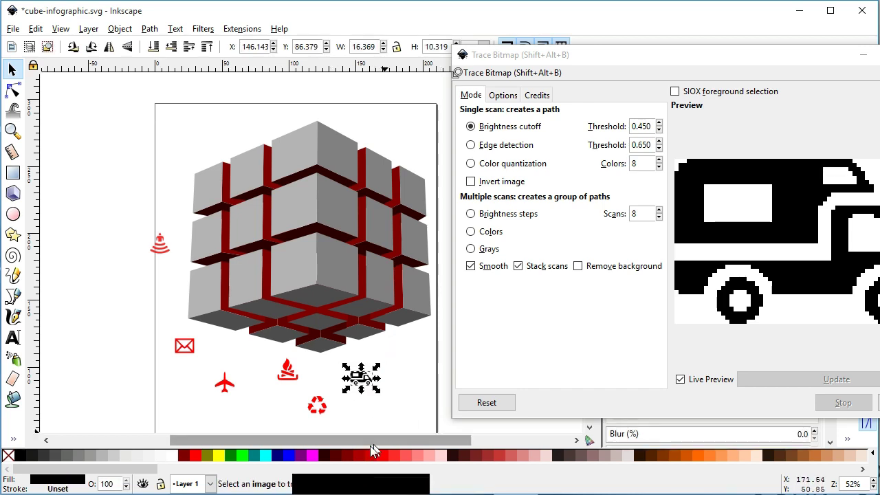
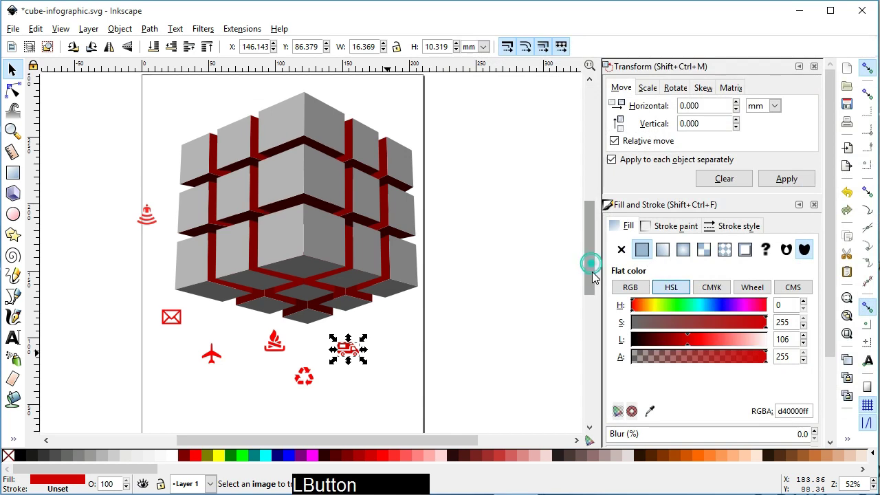
# Step: Deselect the traced RV icon, save the drawing and switch to the Rectangle tool
pyautogui.click(504, 318)
pyautogui.press('ctrl+s')
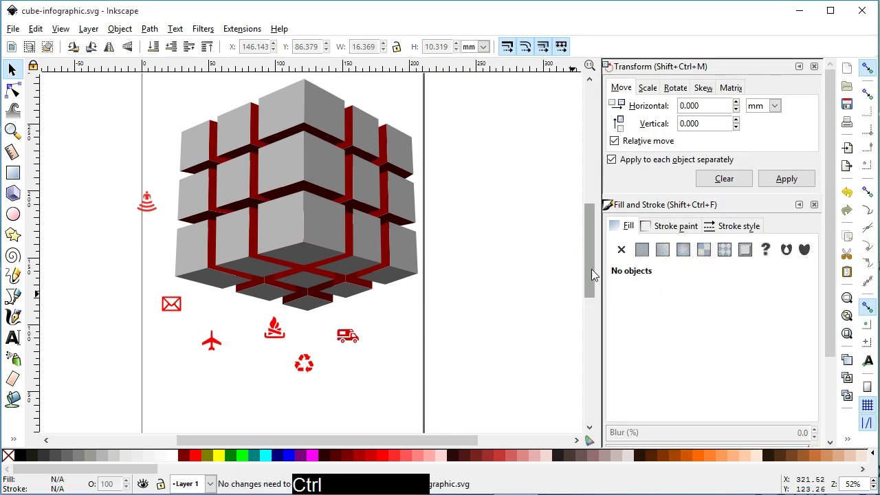
pyautogui.click(593, 270)
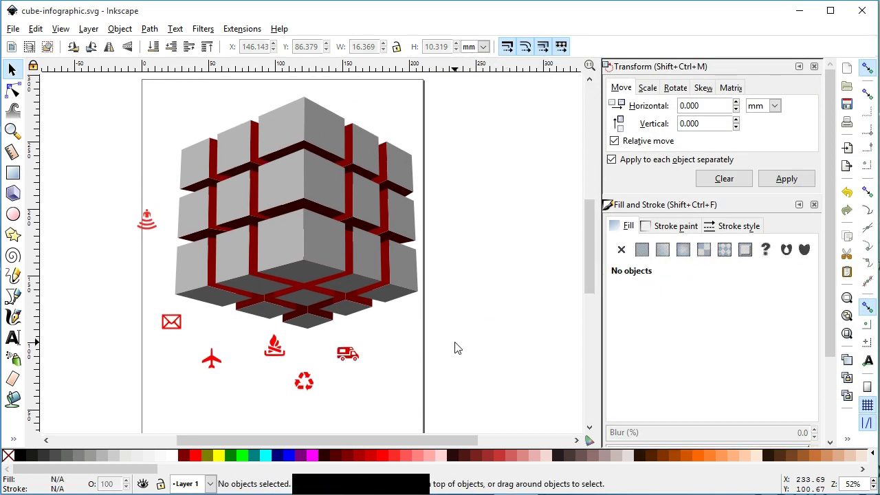
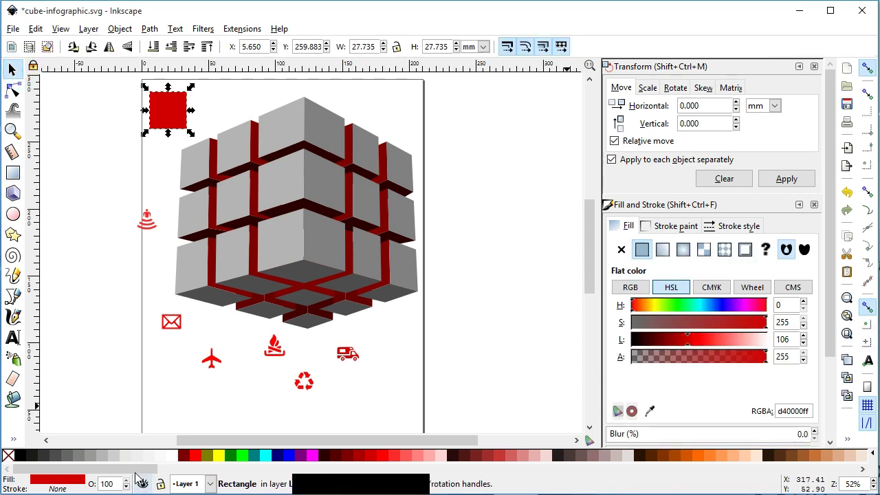
# Step: Colour the square orange and duplicate it into a tile for each icon position around the cube
pyautogui.click(704, 460)
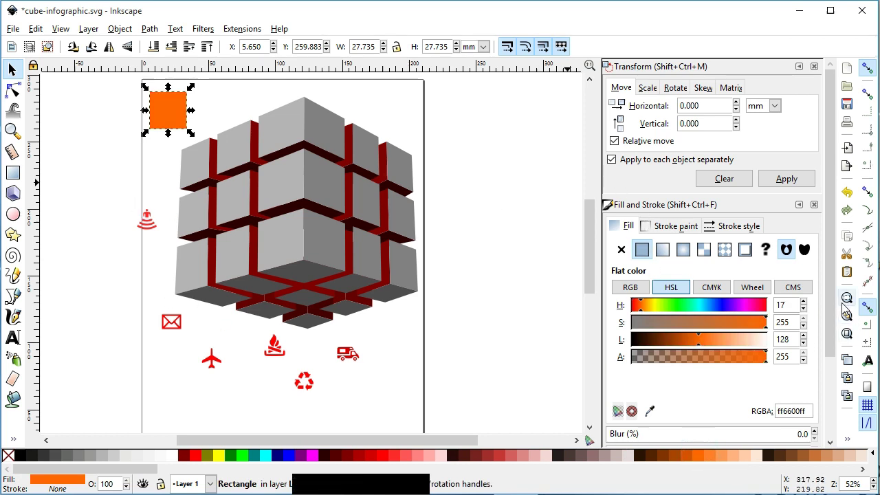
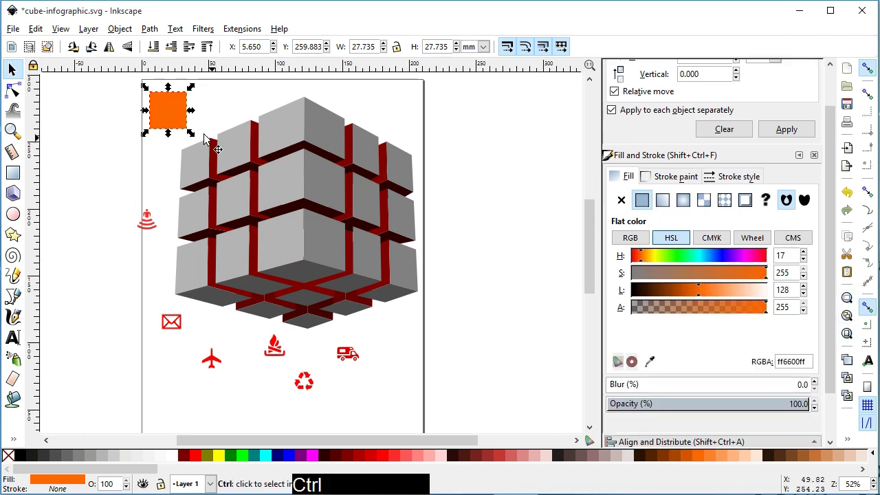
pyautogui.click(195, 132)
pyautogui.click(146, 179)
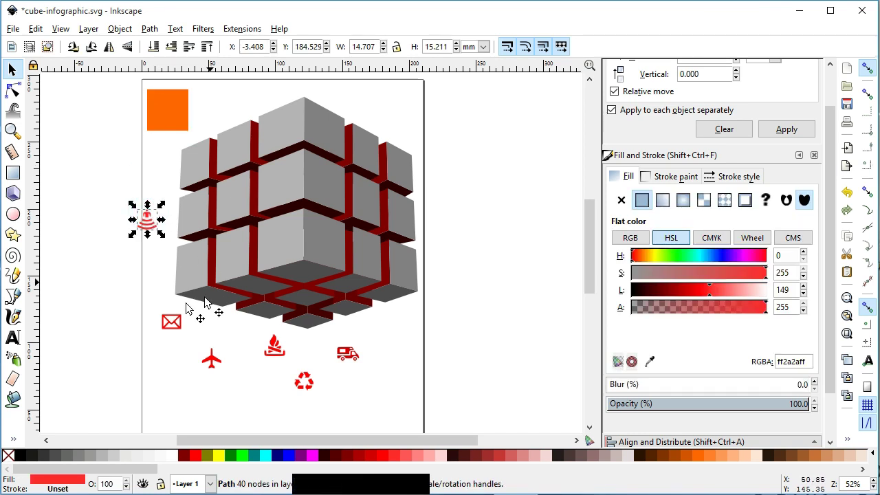
pyautogui.click(172, 133)
pyautogui.press('ctrl+d')
pyautogui.click(392, 114)
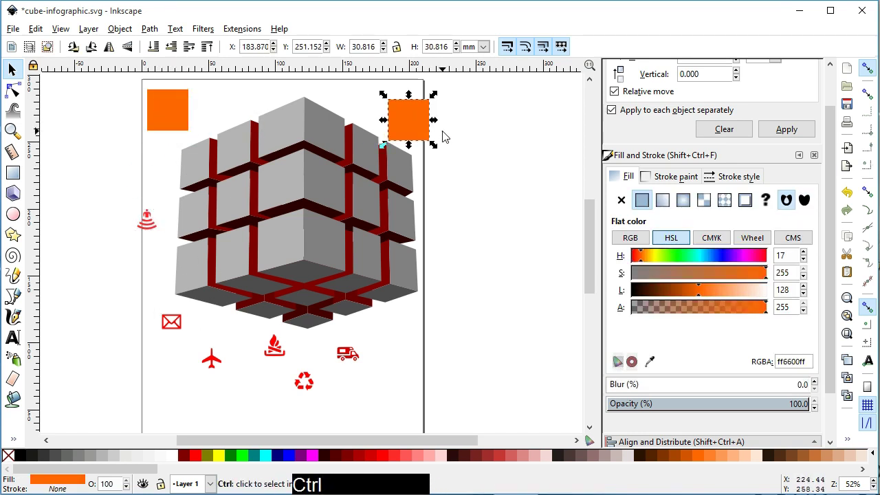
pyautogui.press('ctrl+d')
pyautogui.click(443, 157)
pyautogui.press('ctrl+d')
pyautogui.click(470, 191)
pyautogui.click(454, 326)
# Step: Select the icons together and fill all six with black
pyautogui.click(381, 408)
pyautogui.click(315, 380)
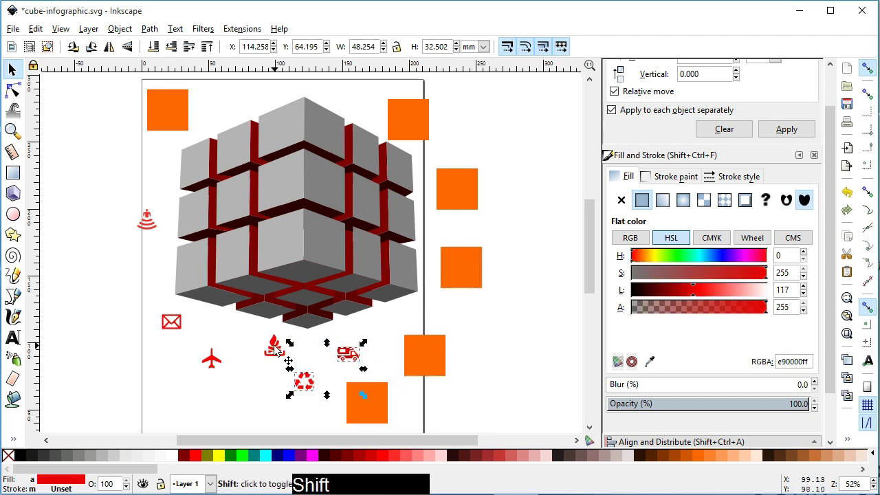
pyautogui.click(216, 363)
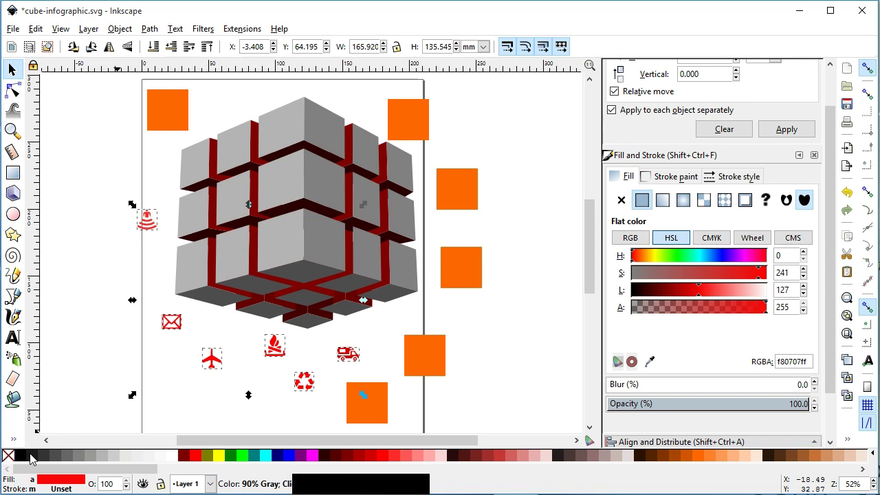
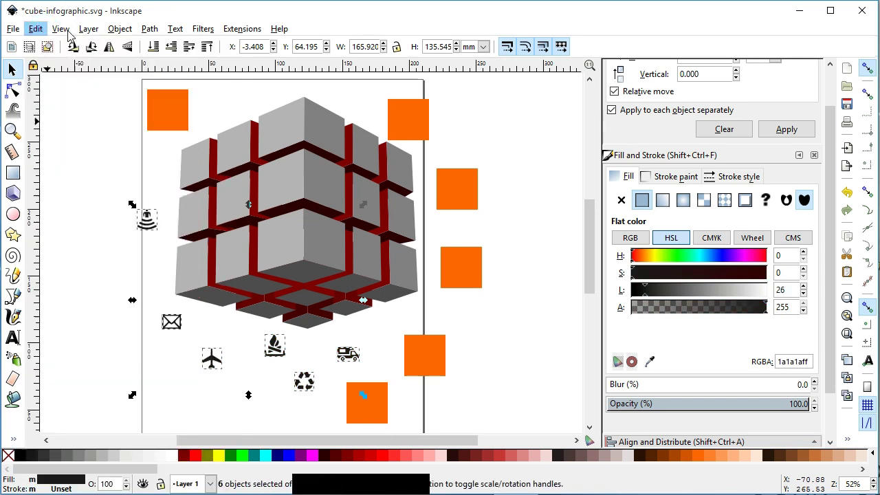
# Step: Centre the buoy, camper van, recycling and envelope icons on their squares with Align and Distribute, then save
pyautogui.click(160, 300)
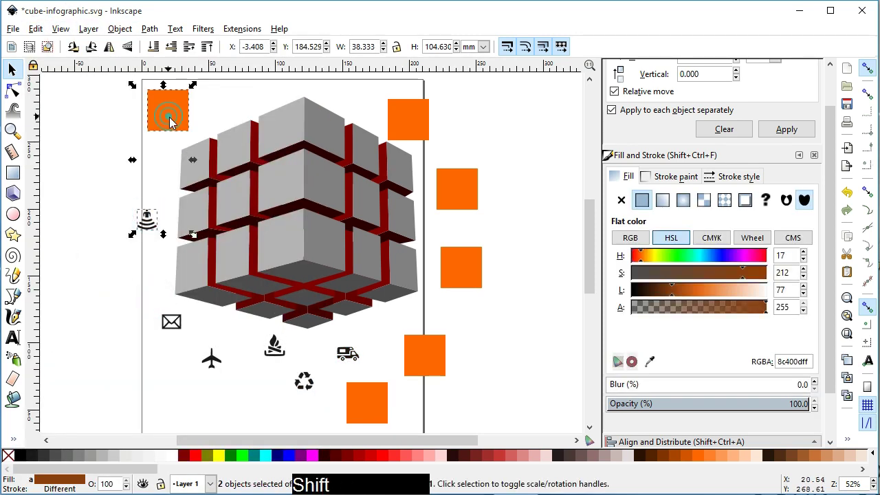
pyautogui.click(834, 337)
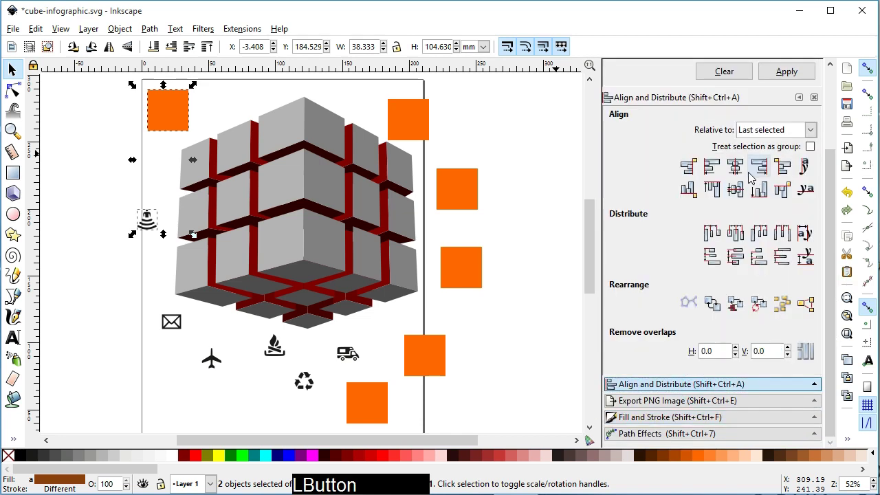
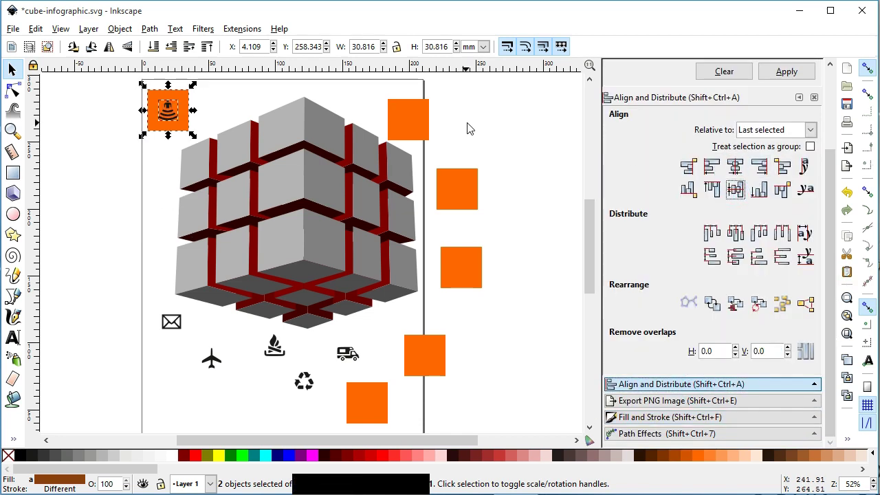
pyautogui.click(479, 123)
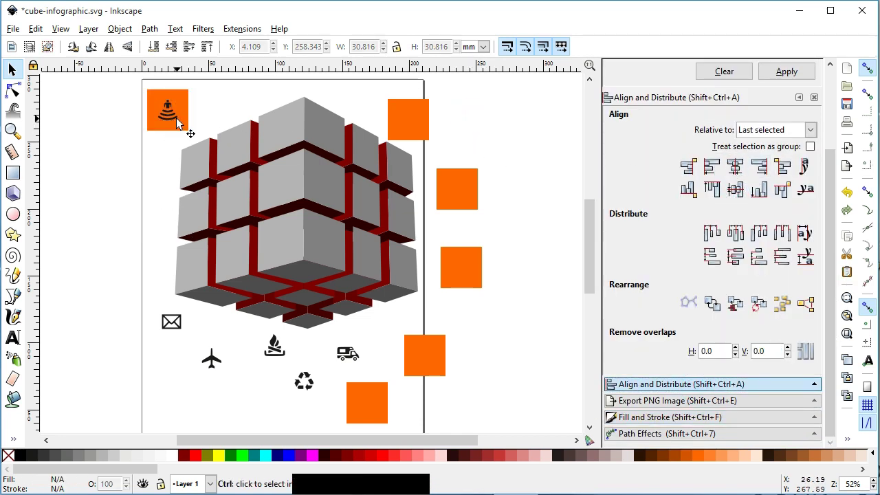
pyautogui.click(357, 351)
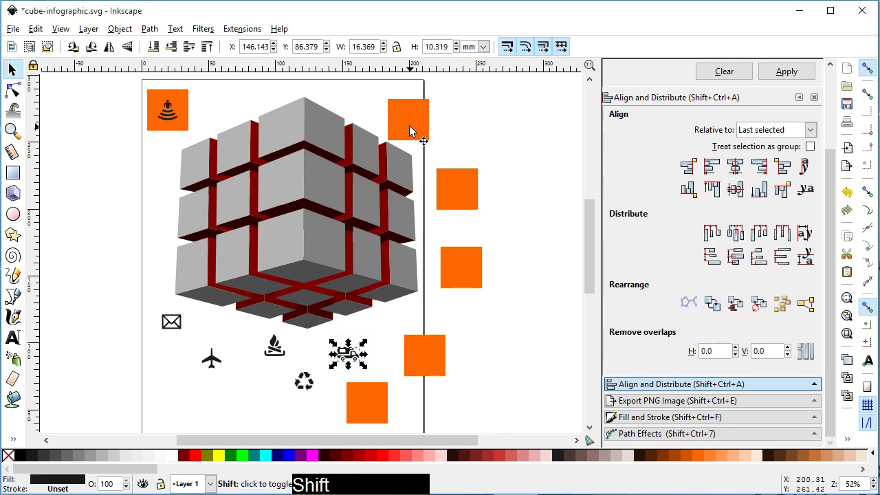
pyautogui.click(745, 188)
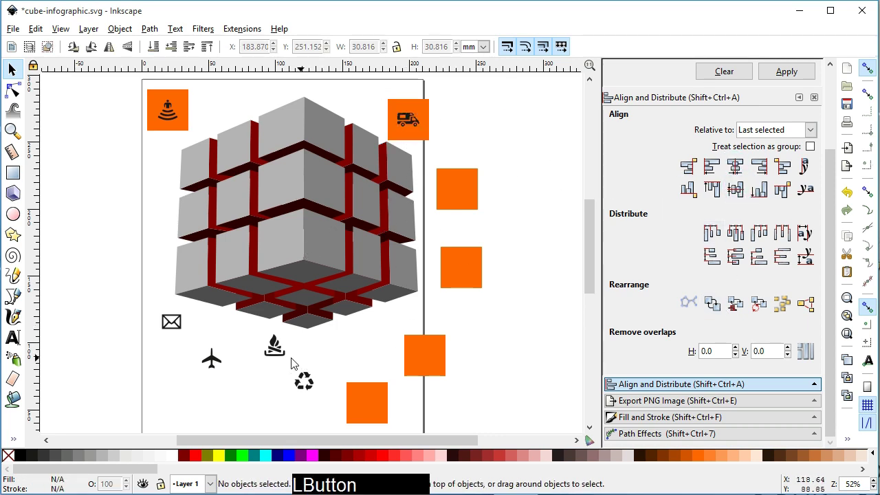
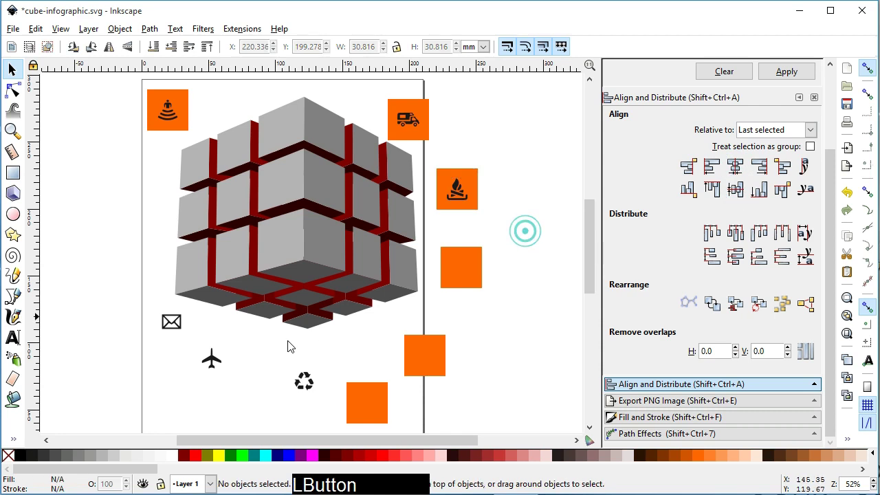
pyautogui.click(744, 190)
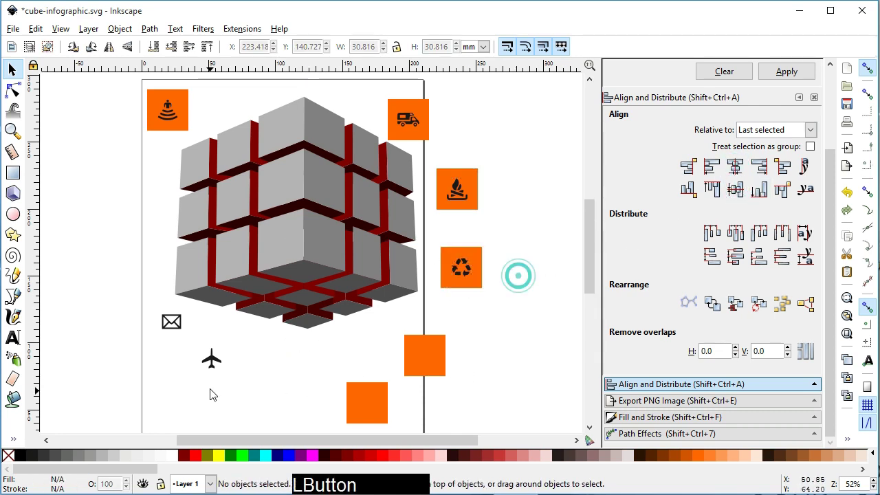
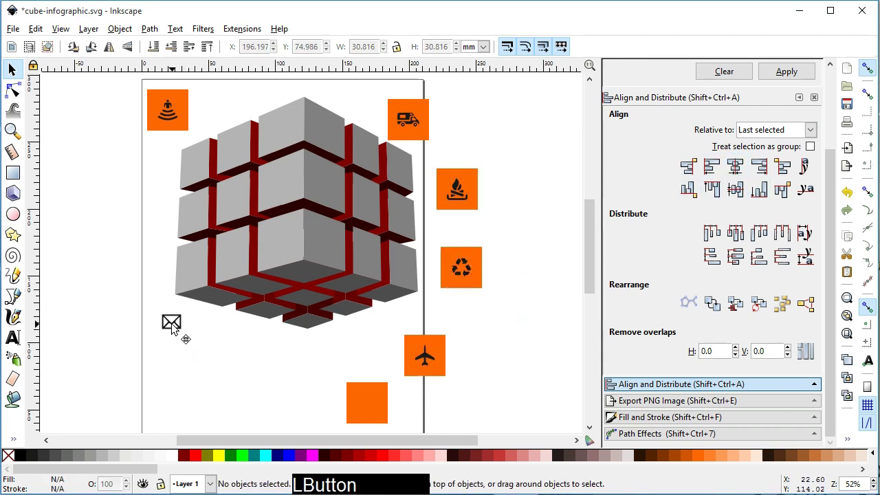
pyautogui.click(742, 187)
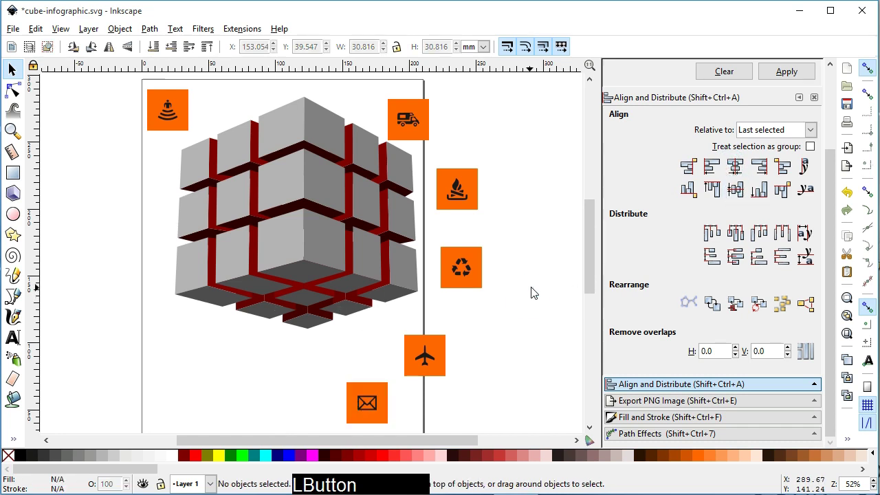
pyautogui.press('ctrl+s')
pyautogui.press('ctrl+s')
# Step: Group each icon with its orange square (Ctrl+G) and save the drawing
pyautogui.click(530, 239)
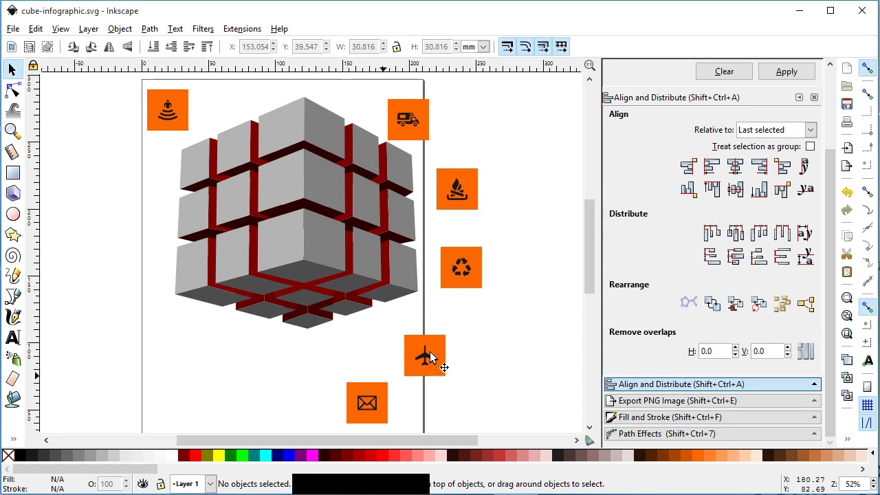
pyautogui.click(477, 280)
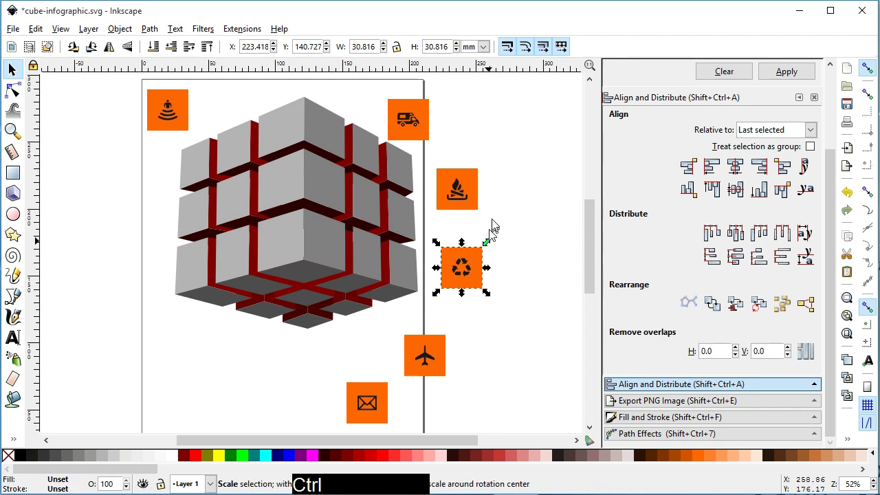
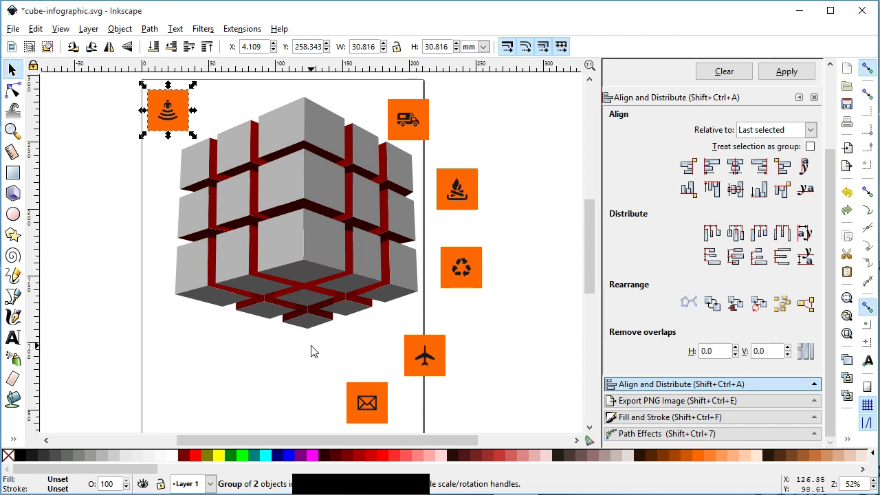
pyautogui.click(363, 390)
pyautogui.click(321, 373)
pyautogui.press('ctrl+g')
pyautogui.click(431, 377)
pyautogui.press('ctrl+g')
pyautogui.click(519, 302)
pyautogui.press('ctrl+s')
pyautogui.press('ctrl+s')
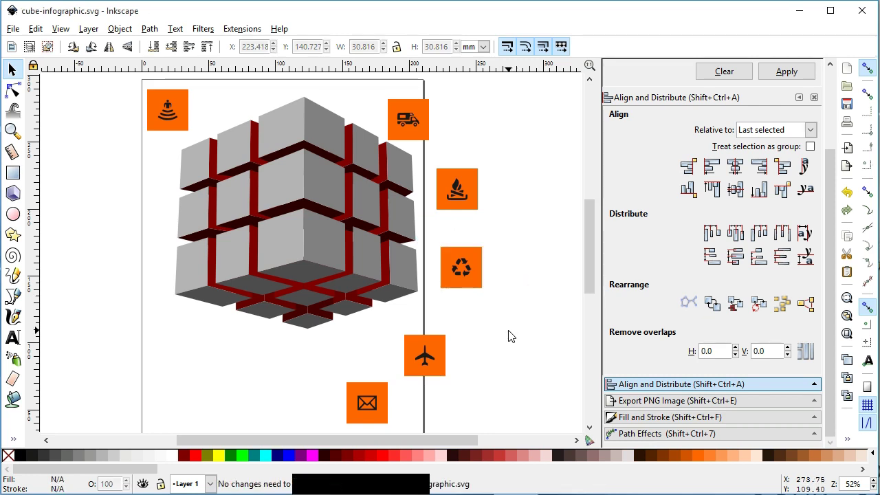
pyautogui.click(188, 104)
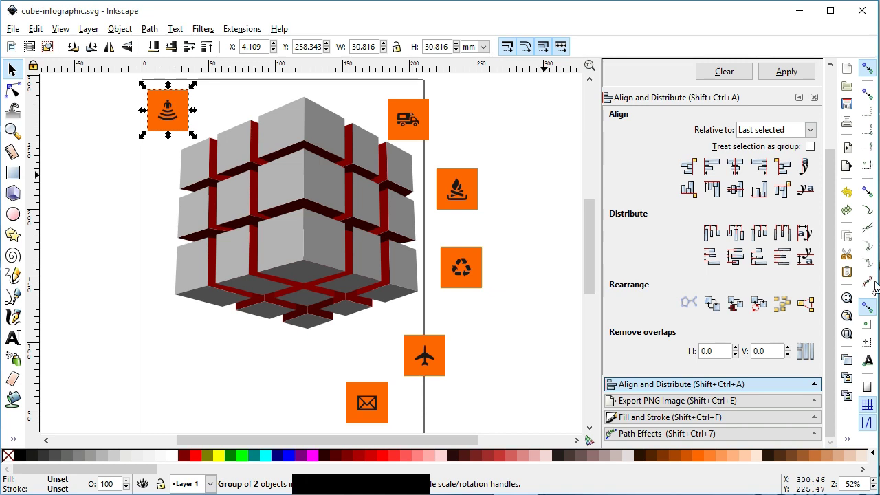
pyautogui.click(680, 434)
pyautogui.click(623, 352)
pyautogui.click(529, 235)
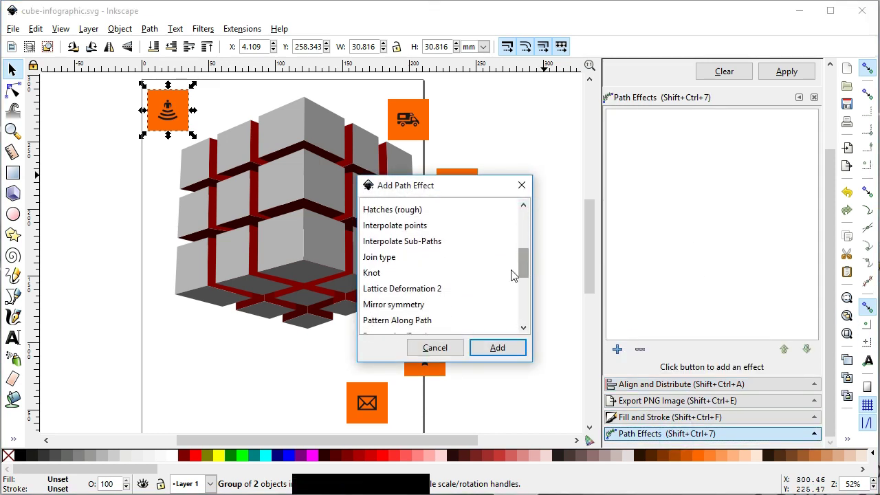
pyautogui.click(531, 277)
pyautogui.click(437, 268)
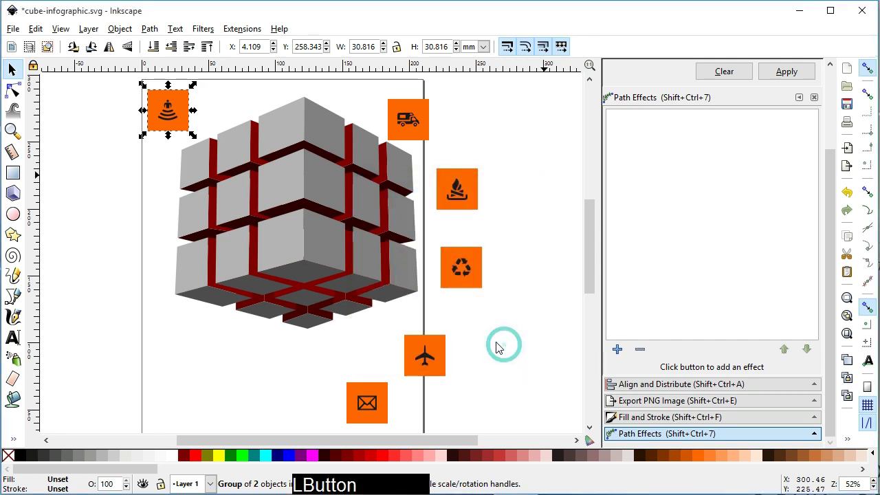
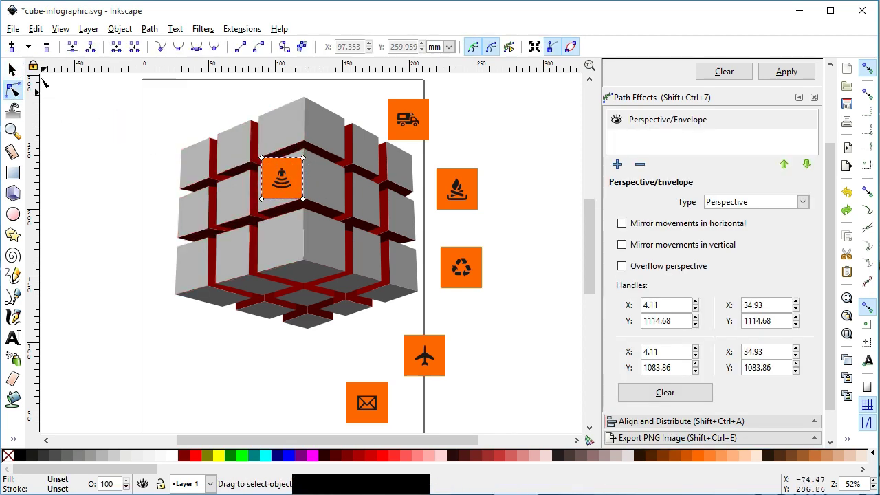
pyautogui.click(202, 169)
pyautogui.press('ctrl+z')
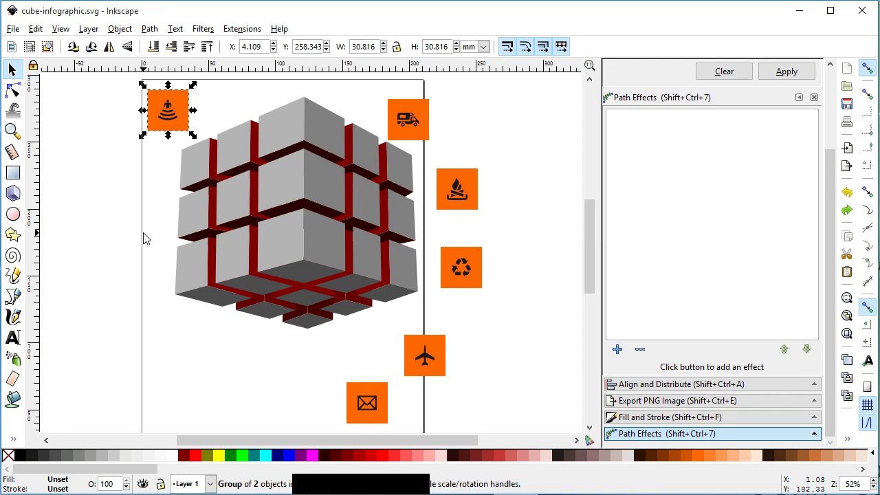
pyautogui.press('ctrl+z')
pyautogui.press('ctrl+z')
pyautogui.press('ctrl+z')
pyautogui.press('ctrl+z')
pyautogui.press('ctrl+z')
pyautogui.click(16, 72)
pyautogui.click(379, 396)
pyautogui.click(713, 317)
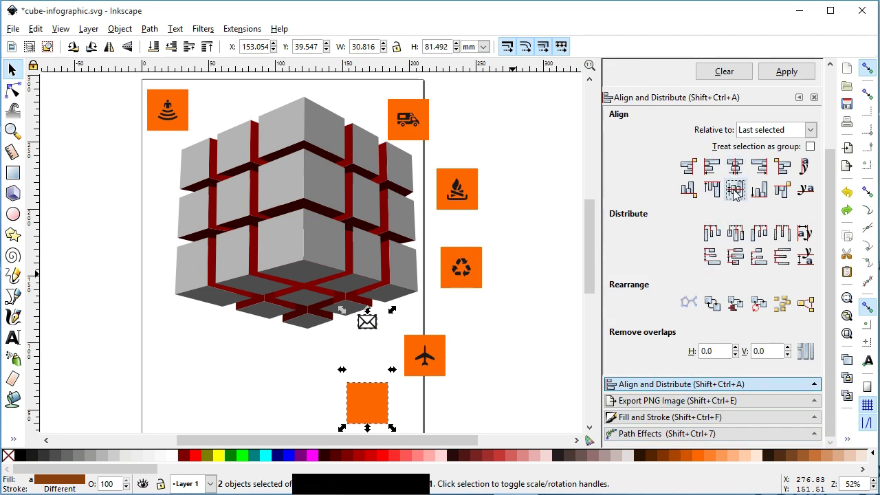
pyautogui.click(737, 170)
pyautogui.press('ctrl+s')
pyautogui.click(446, 346)
pyautogui.click(483, 253)
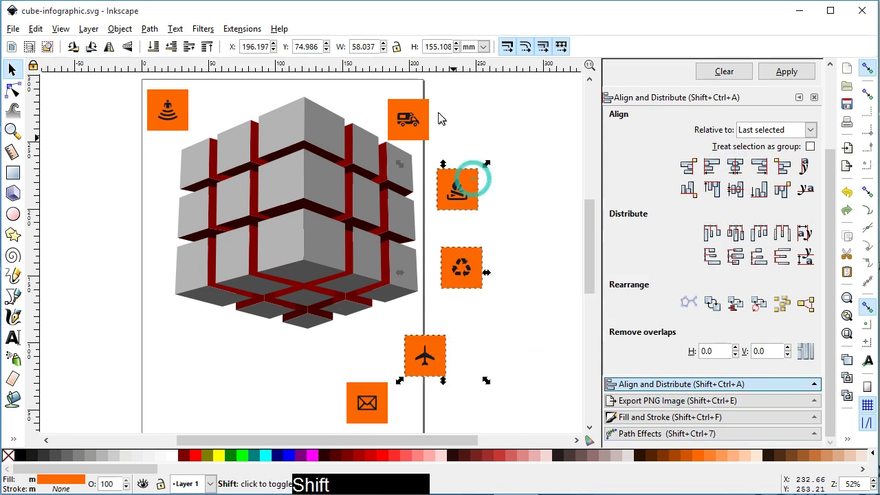
pyautogui.click(360, 382)
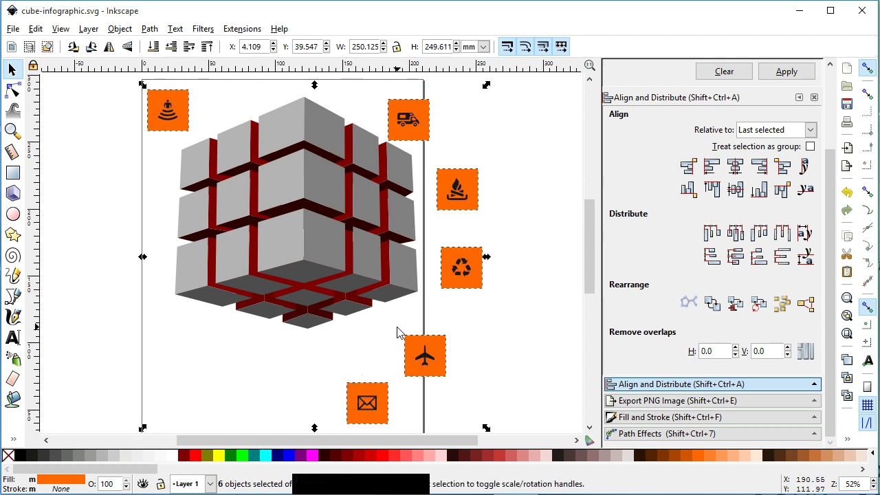
pyautogui.click(124, 31)
pyautogui.click(169, 53)
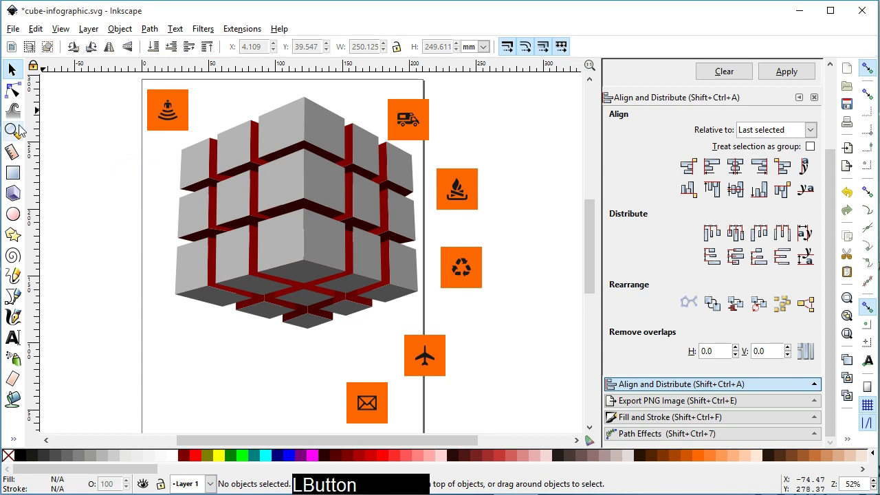
# Step: Zoom back out to the whole page and select the camper van square by the cube
pyautogui.click(19, 92)
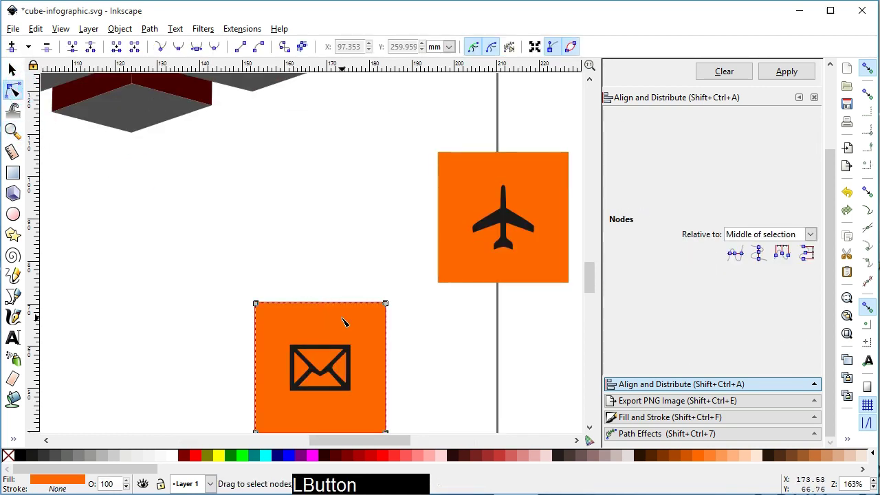
pyautogui.press('ctrl+z')
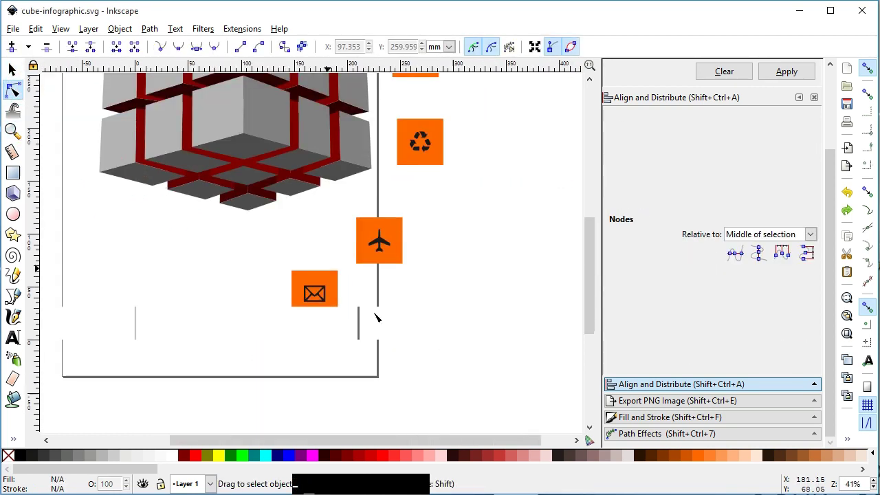
pyautogui.click(597, 287)
pyautogui.click(306, 334)
pyautogui.click(338, 329)
pyautogui.click(380, 297)
pyautogui.click(408, 227)
pyautogui.click(406, 167)
pyautogui.click(369, 108)
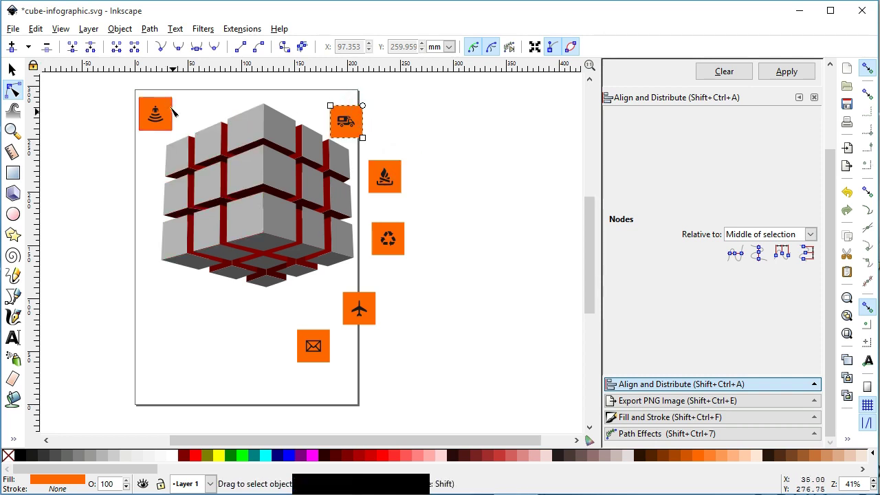
# Step: Open Path > Path Effects for the selected square and highlight the Perspective/Envelope effect to add
pyautogui.click(173, 105)
pyautogui.click(21, 81)
pyautogui.click(157, 28)
pyautogui.click(163, 49)
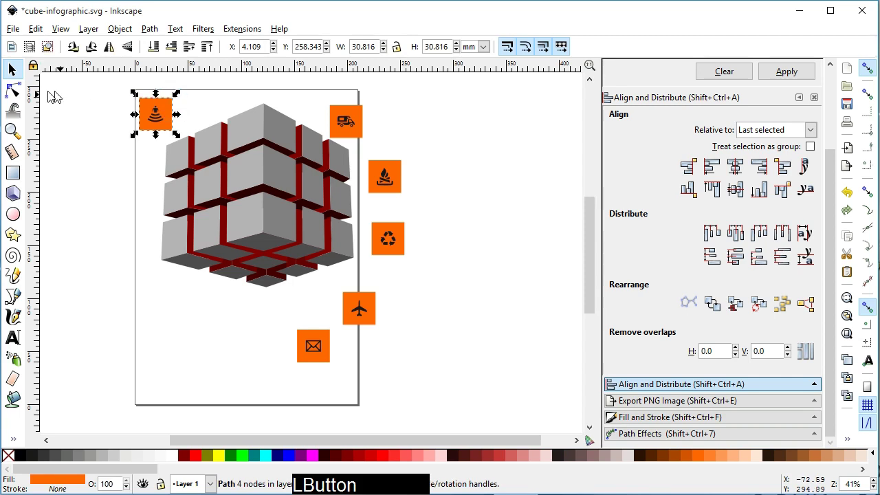
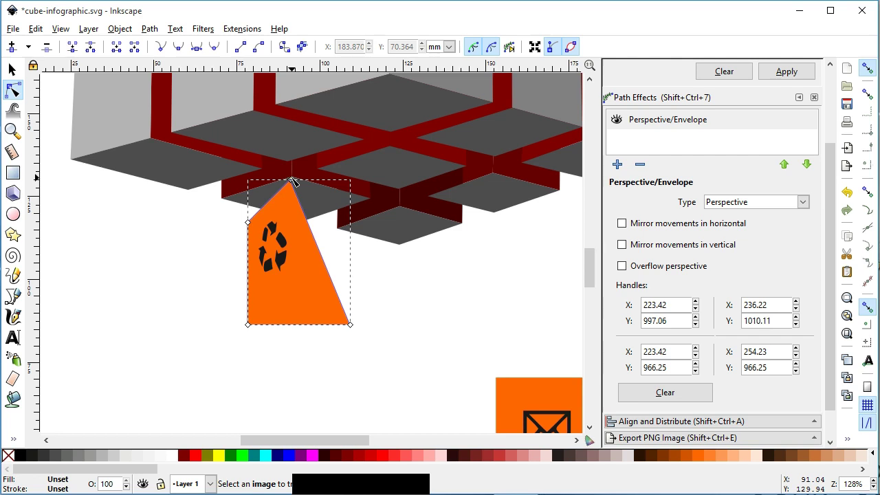
# Step: Drag the recycling square's four envelope corners onto the cube's bottom face so it lies flat underneath
pyautogui.click(872, 195)
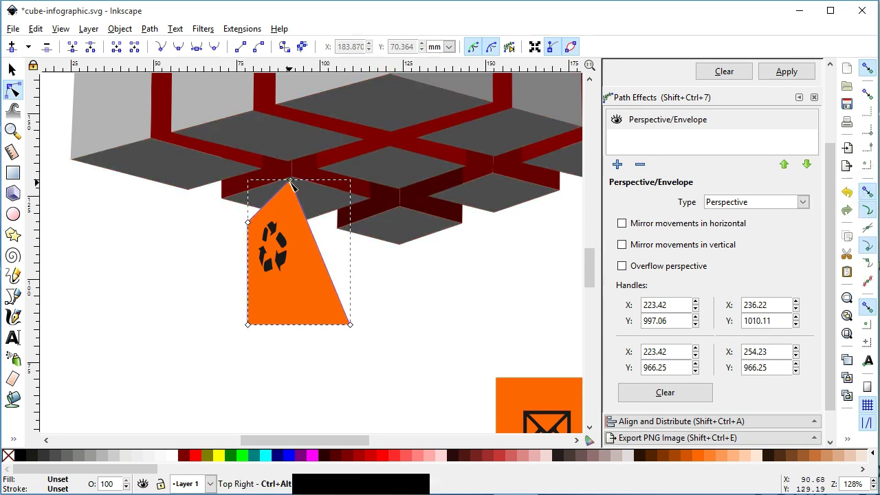
pyautogui.click(297, 182)
pyautogui.click(355, 324)
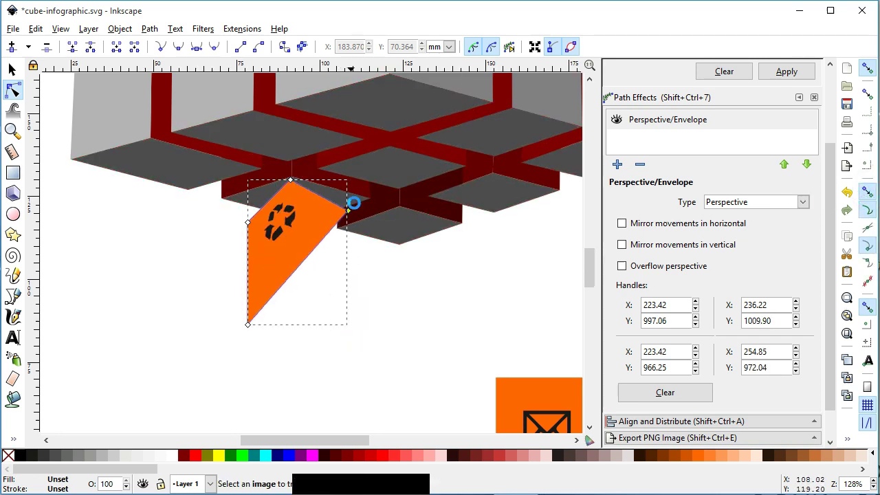
pyautogui.click(252, 223)
pyautogui.click(269, 306)
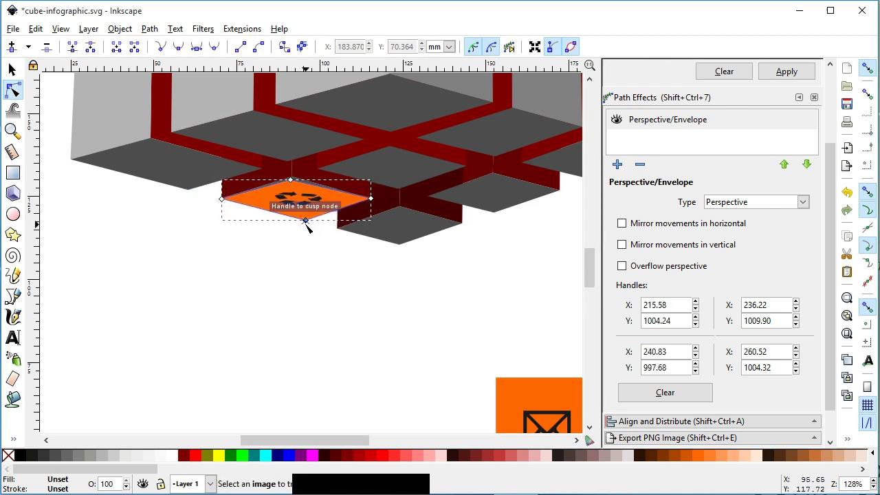
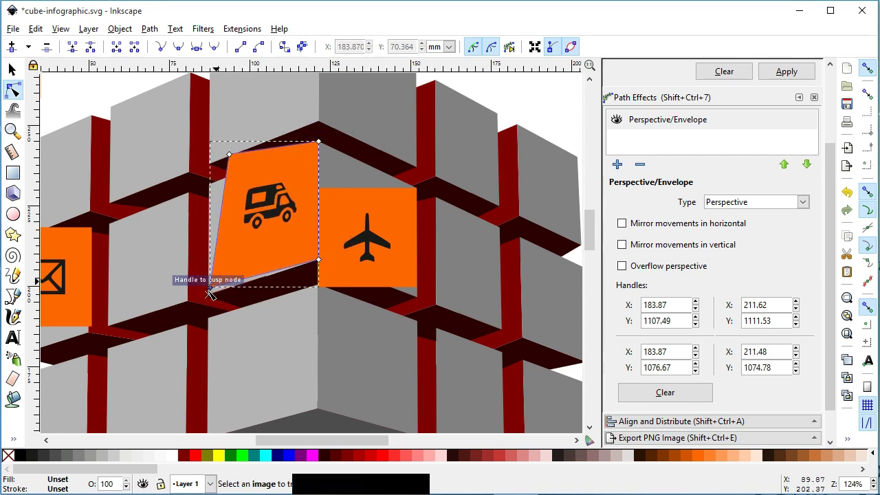
# Step: Warp the camper and airplane squares onto their cube faces by their envelope corners, then save
pyautogui.click(231, 165)
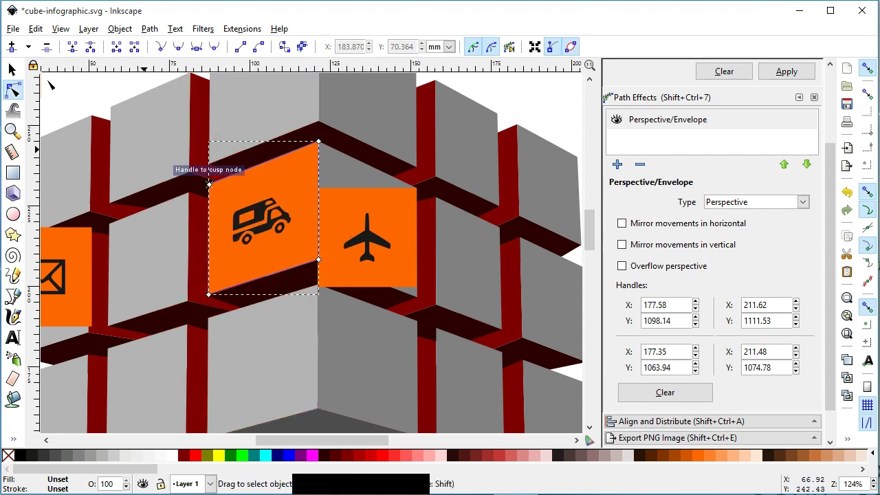
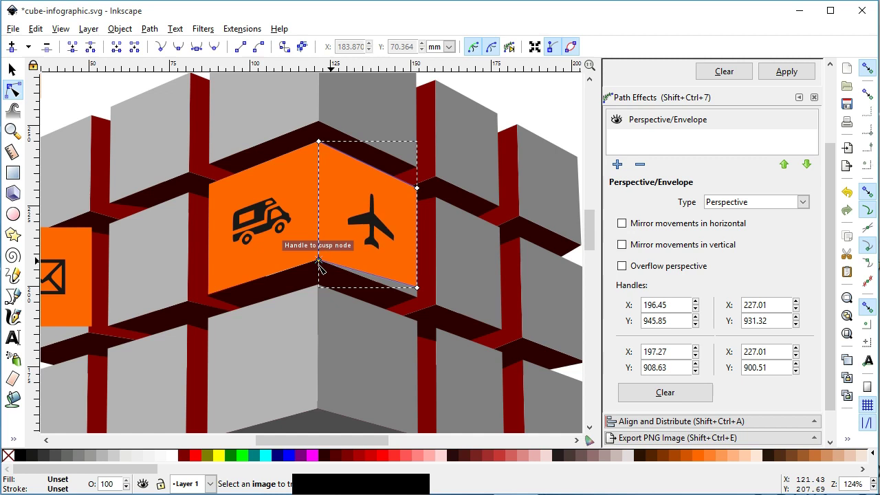
pyautogui.click(426, 291)
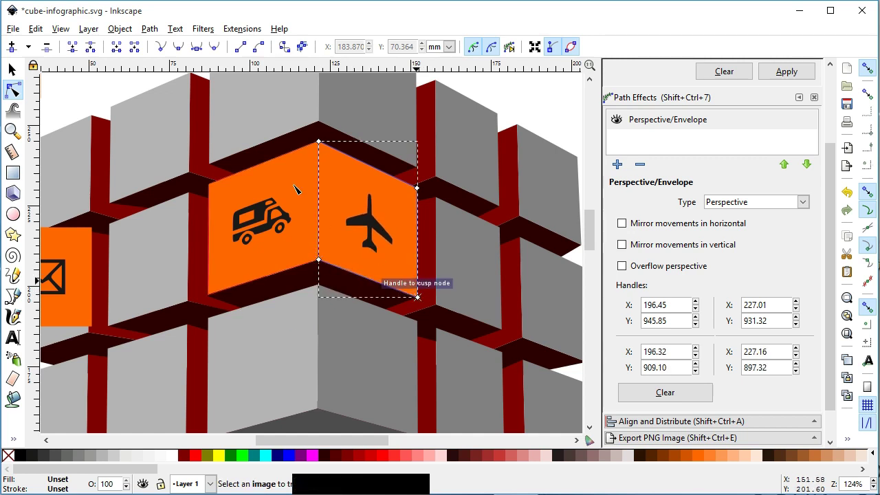
pyautogui.click(283, 79)
pyautogui.click(544, 102)
pyautogui.press('ctrl+s')
pyautogui.press('ctrl+s')
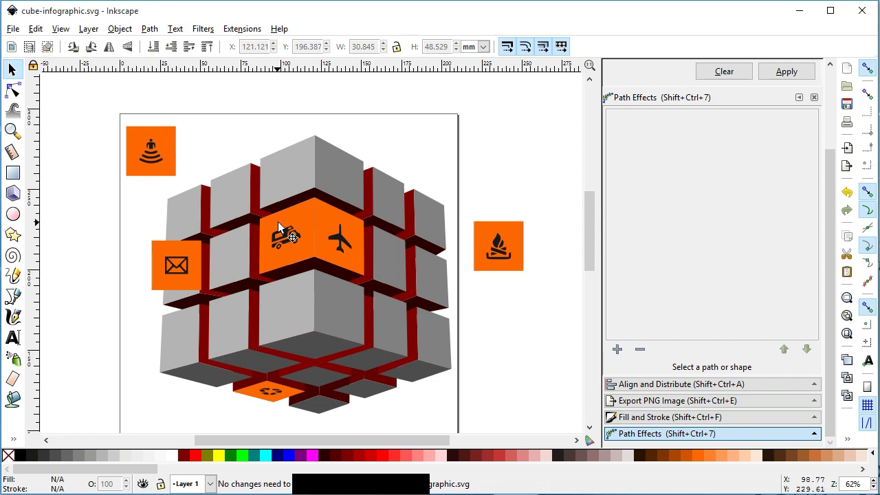
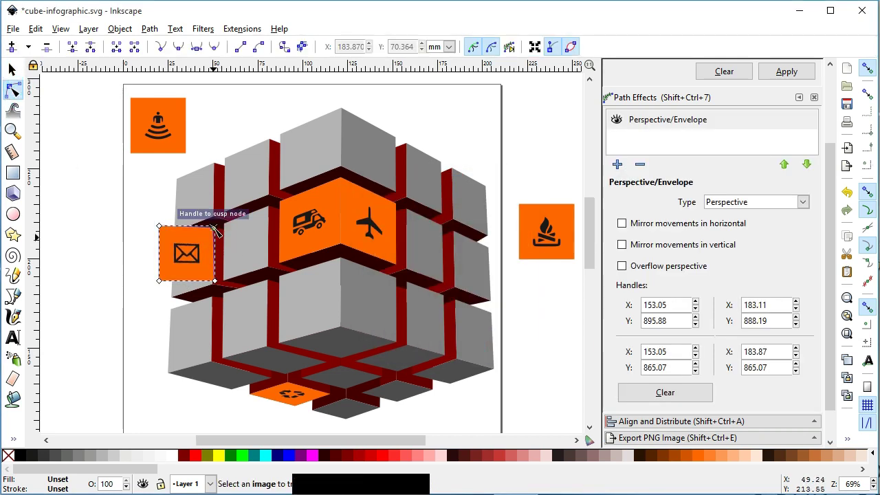
# Step: Fit the envelope square's four corners onto its side face of the cube
pyautogui.click(169, 285)
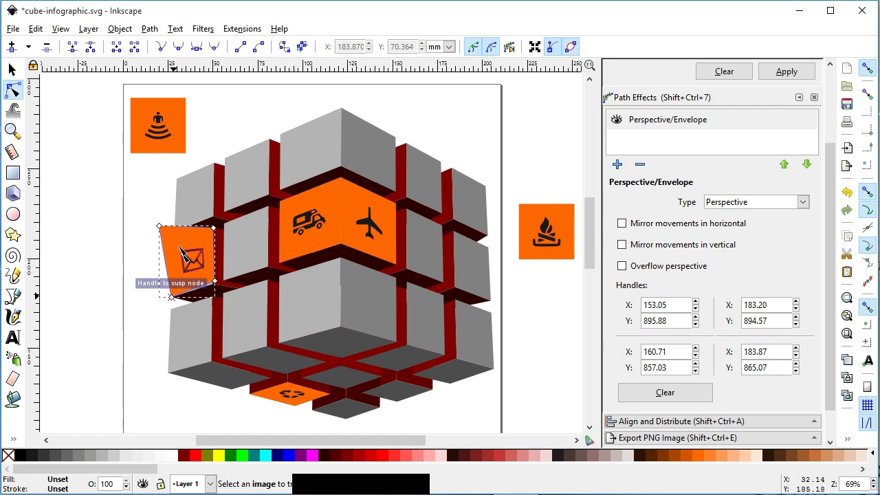
pyautogui.click(172, 234)
pyautogui.click(224, 282)
pyautogui.click(63, 138)
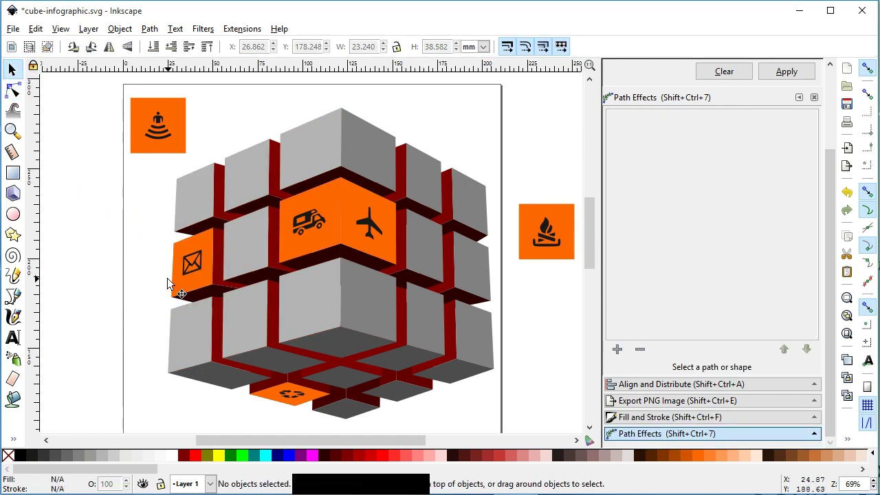
# Step: Move the campfire square beside the cube, add a Perspective/Envelope effect and start slanting it toward the right face
pyautogui.press('ctrl+s')
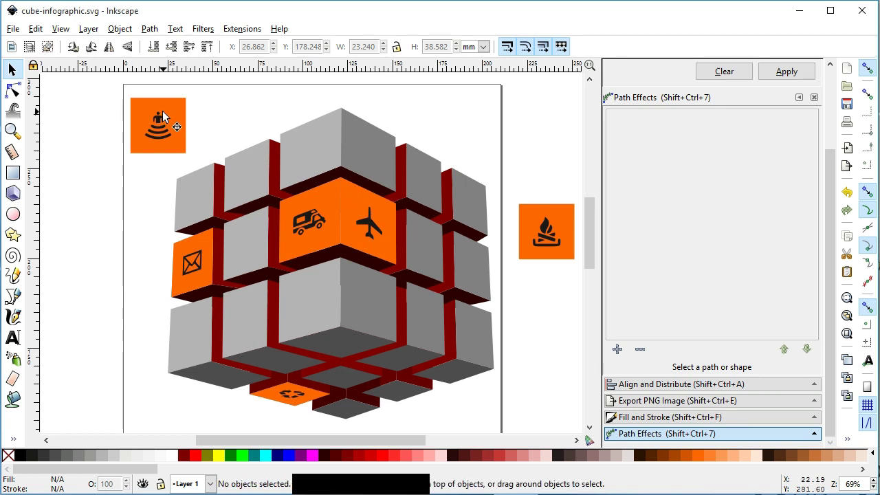
pyautogui.click(533, 207)
pyautogui.click(622, 351)
pyautogui.click(512, 344)
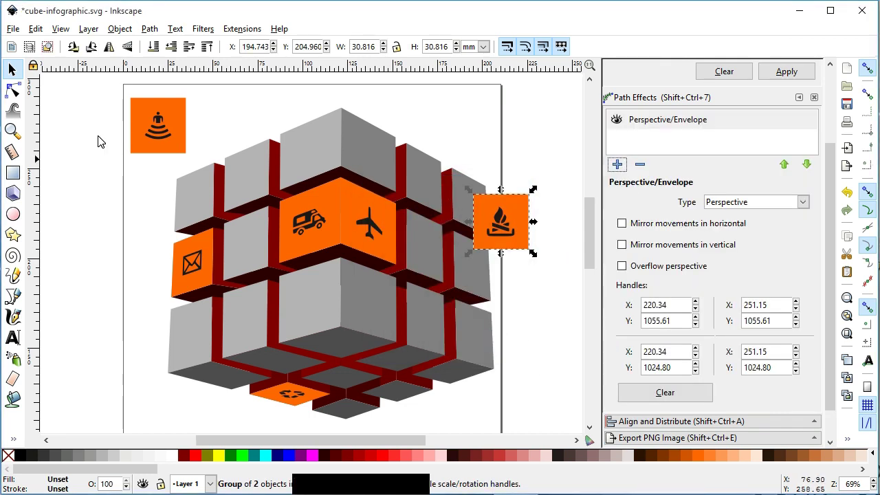
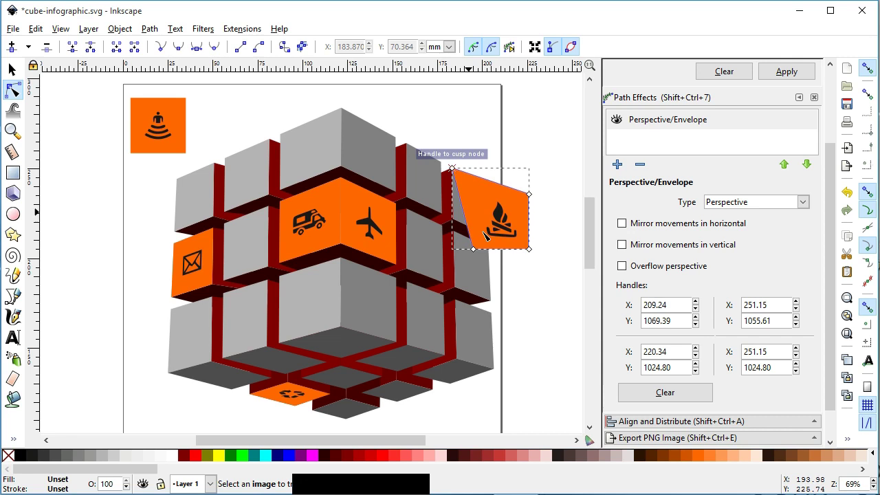
pyautogui.click(480, 247)
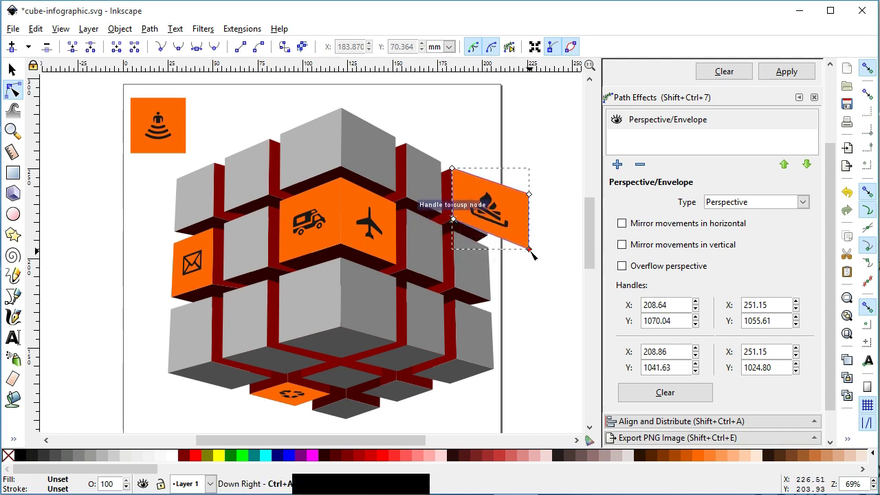
pyautogui.click(517, 234)
# Step: Finish fitting the campfire square onto the right face and select the signal square
pyautogui.click(526, 194)
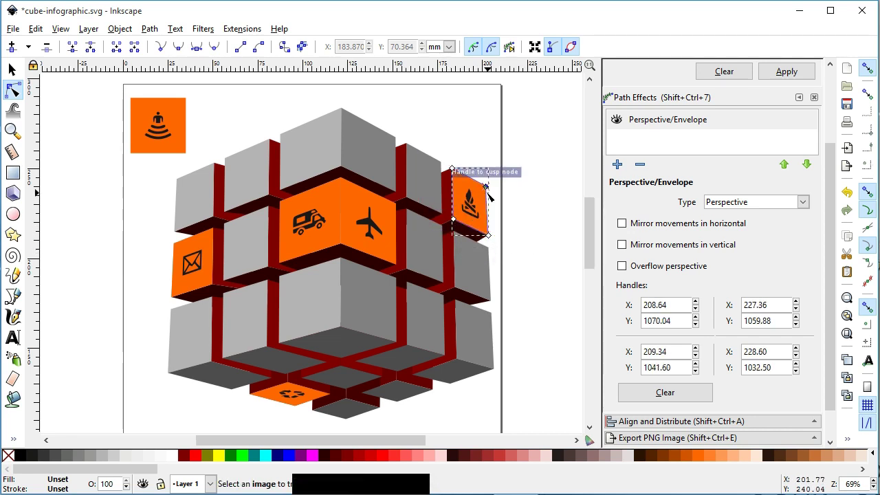
pyautogui.click(111, 188)
pyautogui.click(180, 112)
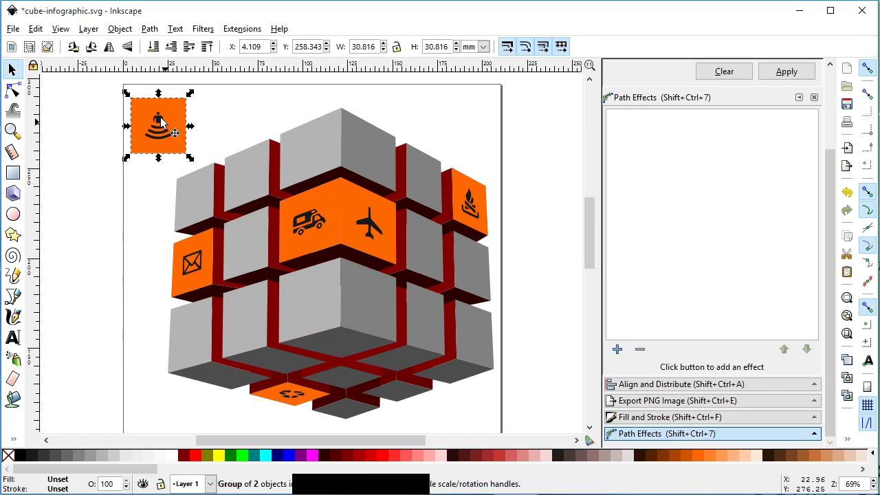
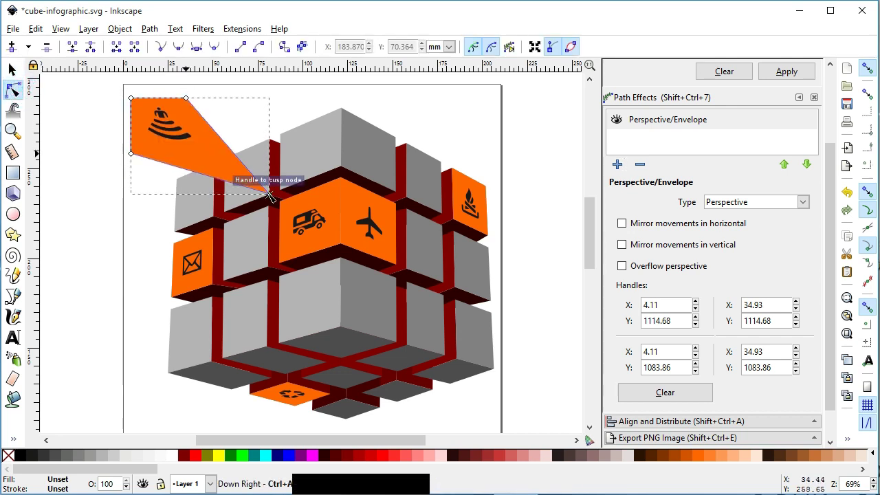
# Step: Warp the signal square onto the upper-left face, then save and clear the selection
pyautogui.click(185, 191)
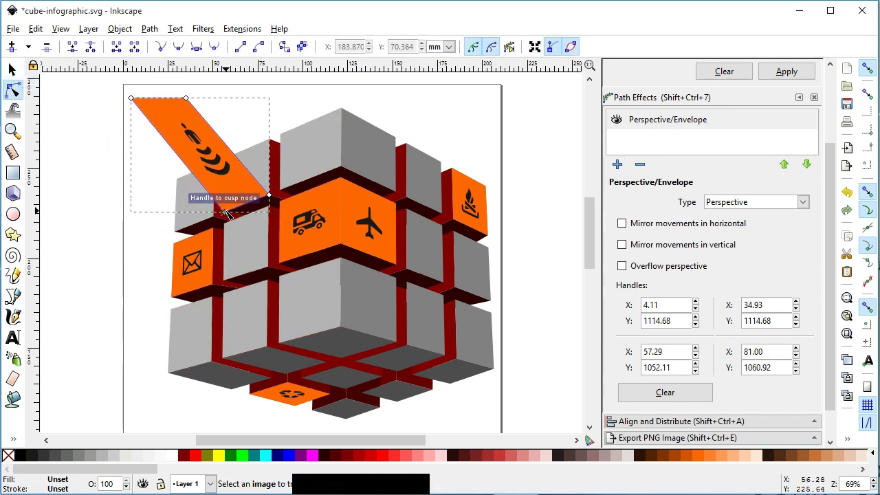
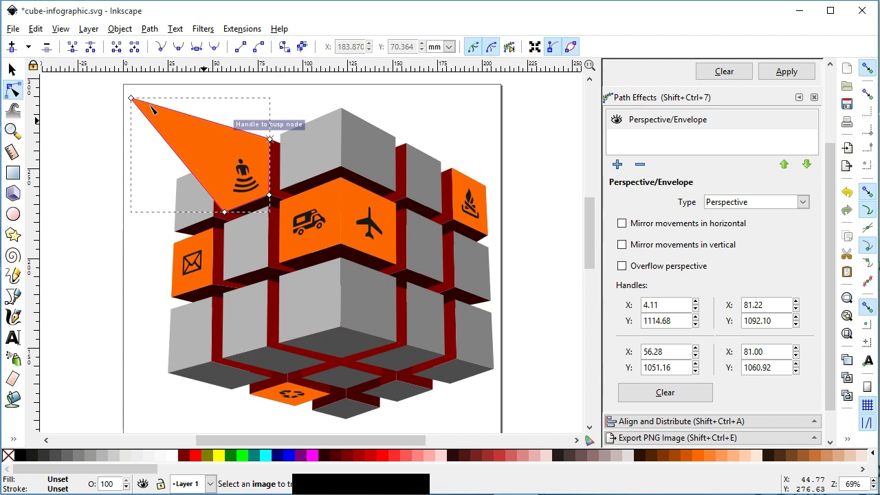
pyautogui.click(160, 123)
pyautogui.click(13, 73)
pyautogui.press('ctrl+s')
pyautogui.press('ctrl+s')
pyautogui.click(593, 241)
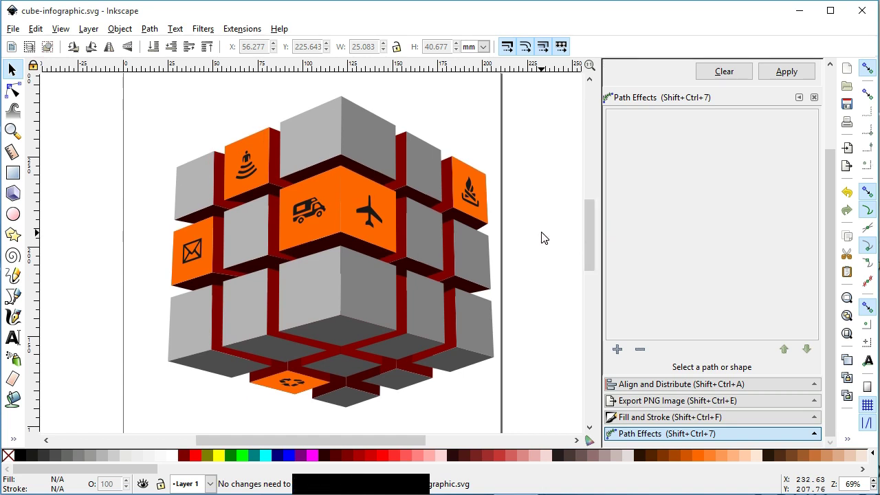
# Step: Pick the signal icon's orange square inside its group and send it behind the cube face
pyautogui.click(385, 203)
pyautogui.click(477, 189)
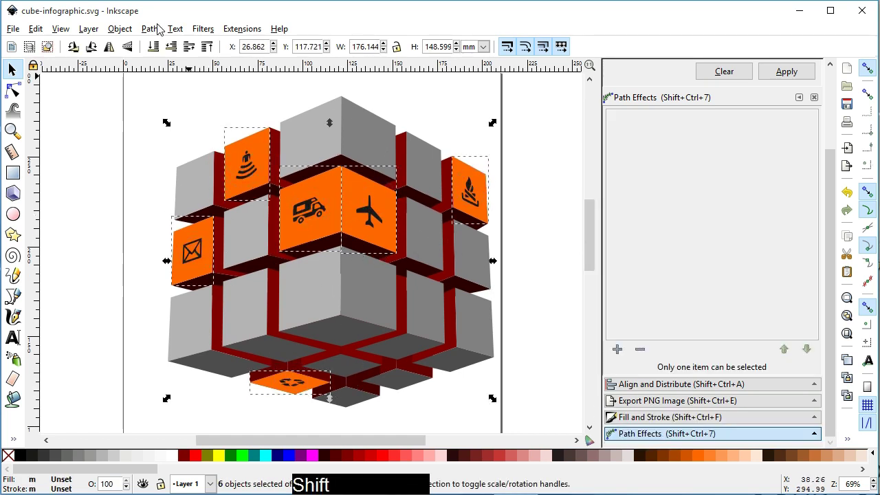
pyautogui.click(155, 27)
pyautogui.click(165, 49)
pyautogui.click(126, 33)
pyautogui.click(143, 161)
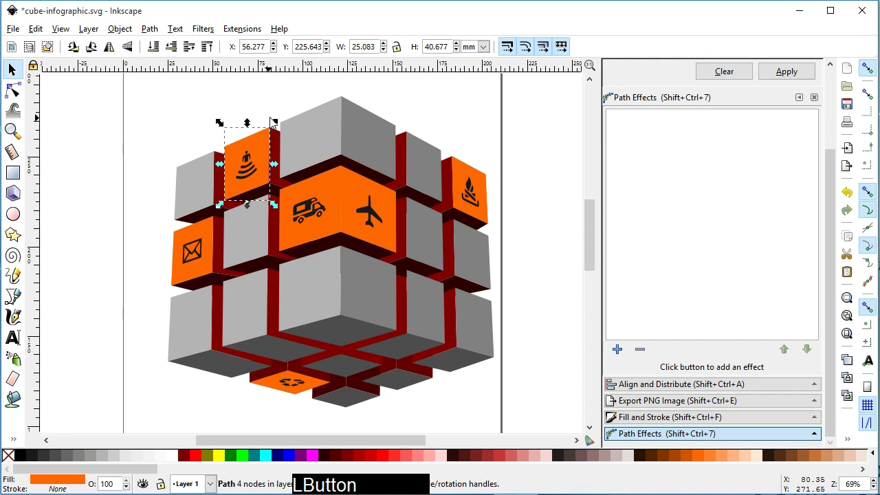
pyautogui.press('KP_Decimal')
# Step: Remove the remaining five orange squares from behind their icons, leaving black icons on grey faces, and save
pyautogui.click(336, 183)
pyautogui.press('Delete')
pyautogui.click(354, 186)
pyautogui.press('Delete')
pyautogui.click(466, 170)
pyautogui.press('Delete')
pyautogui.click(326, 386)
pyautogui.press('Delete')
pyautogui.click(210, 271)
pyautogui.press('Delete')
pyautogui.press('ctrl+s')
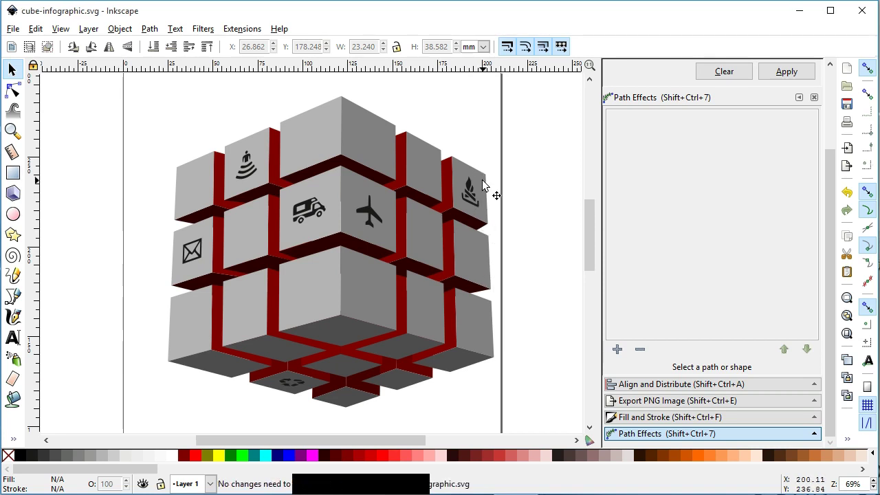
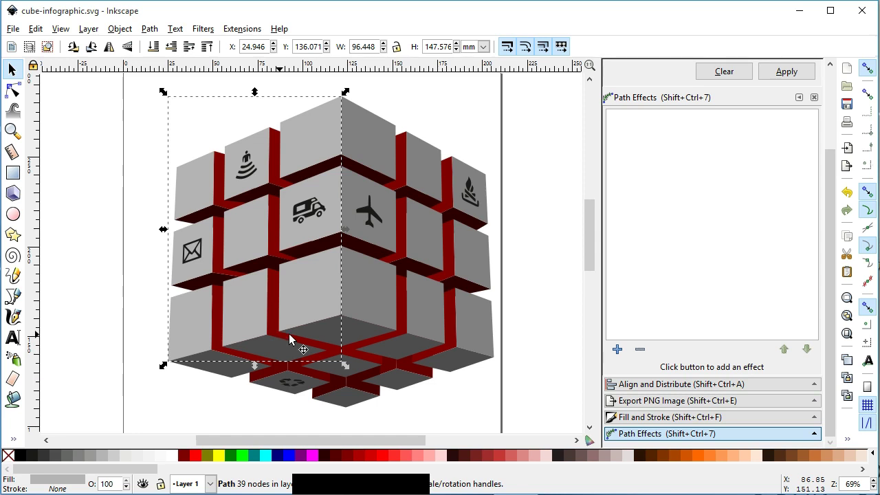
# Step: Shift-select all cube faces and red bars and move them to the Below layer
pyautogui.click(376, 299)
pyautogui.click(350, 401)
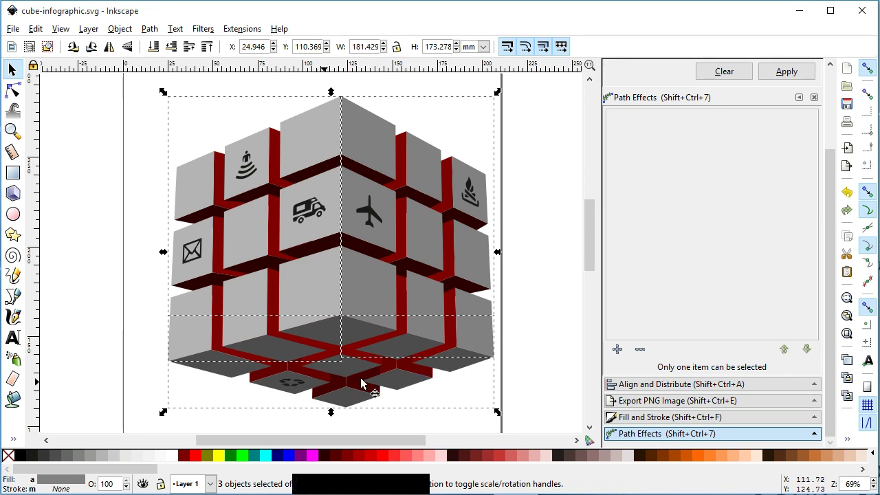
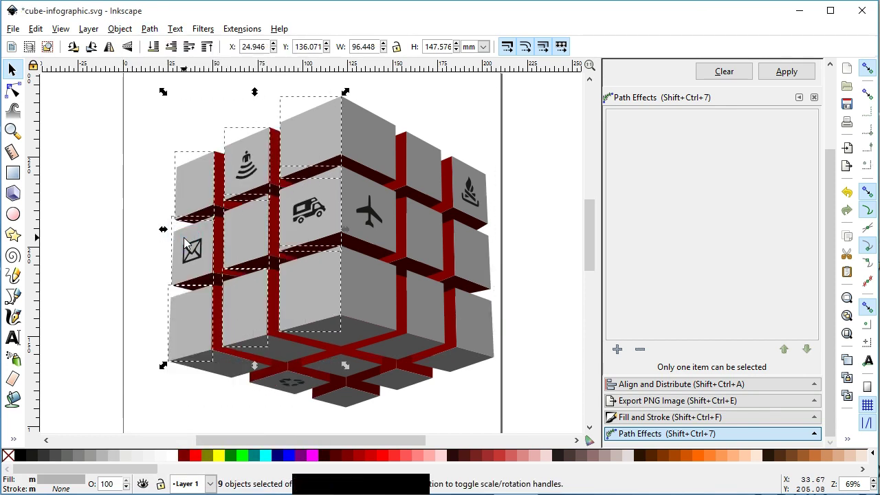
pyautogui.click(373, 144)
pyautogui.click(464, 171)
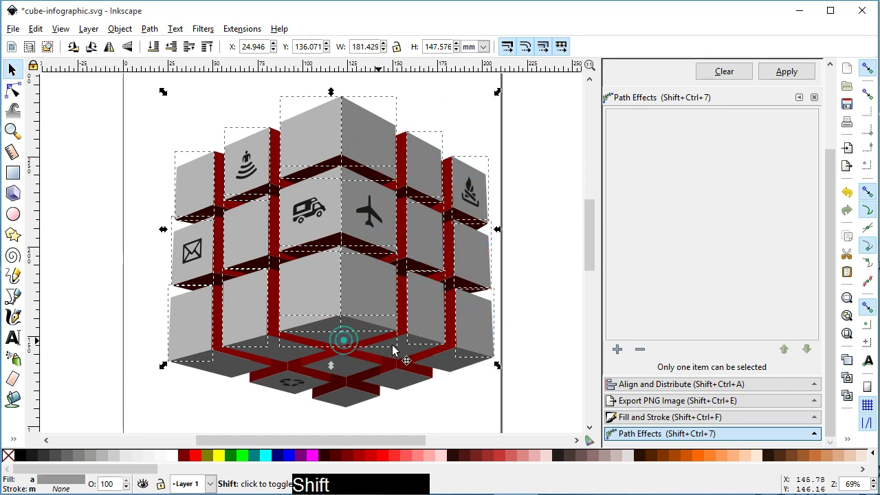
pyautogui.click(230, 378)
pyautogui.click(321, 388)
pyautogui.click(348, 370)
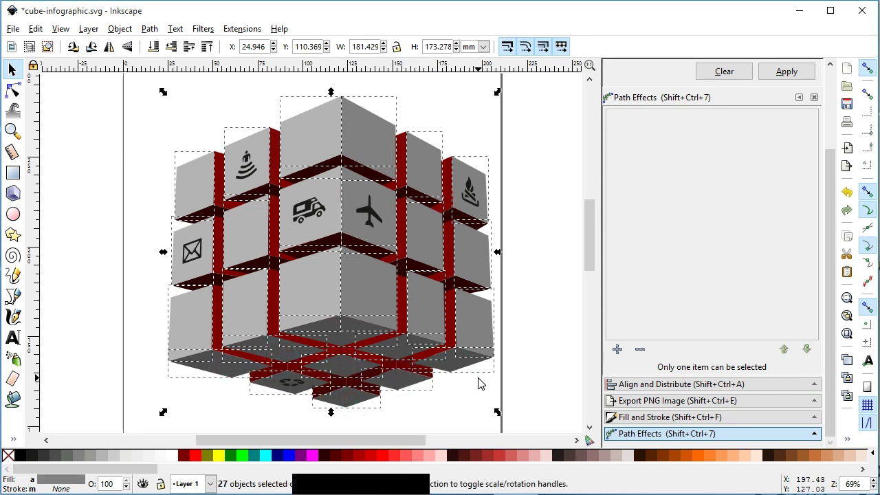
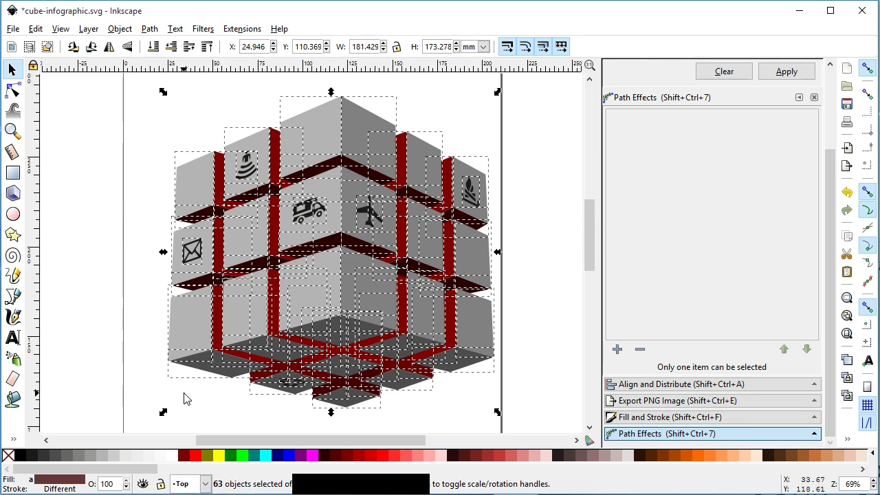
pyautogui.press('ctrl+x')
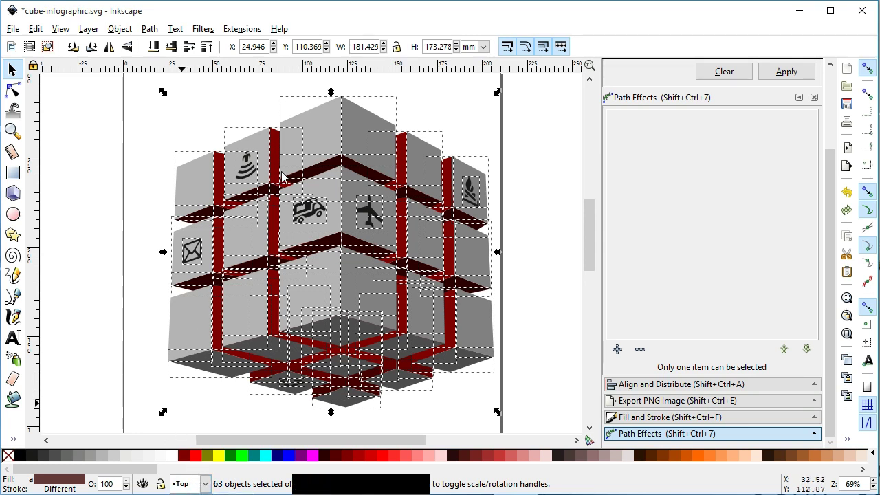
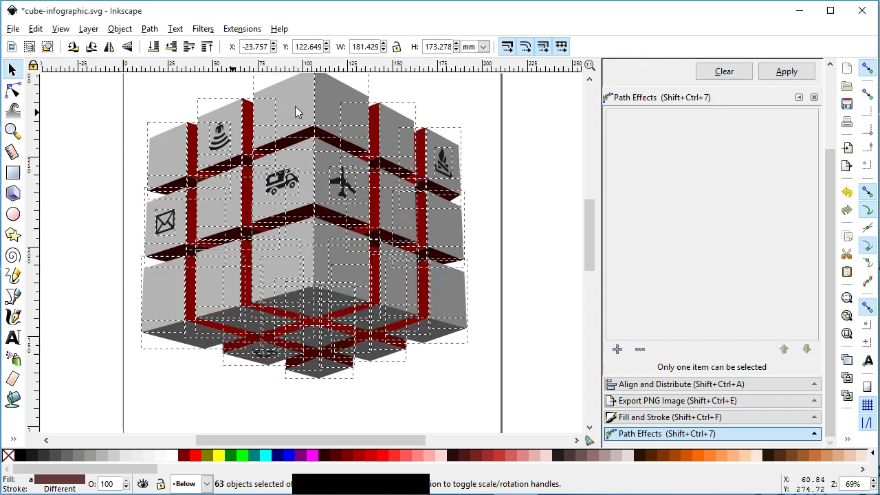
# Step: Shift-select every grey cube face and cut them out with Ctrl+X, leaving the red frame and icons
pyautogui.click(511, 281)
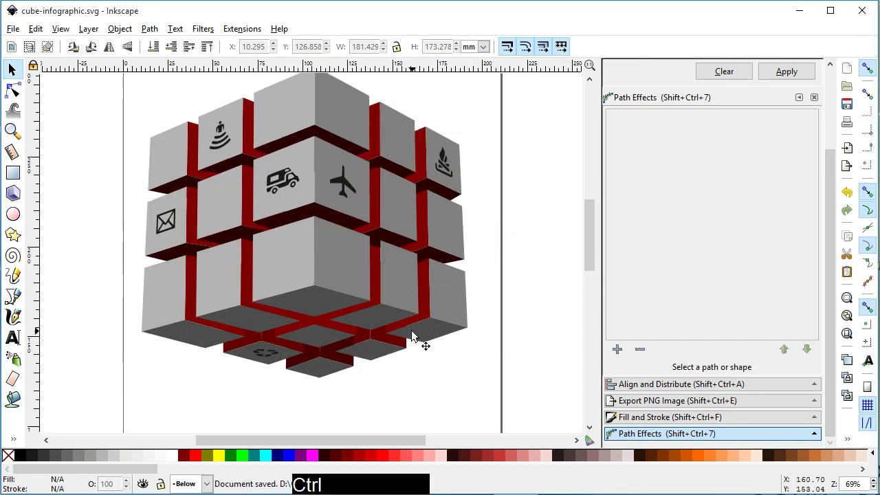
pyautogui.click(325, 369)
pyautogui.click(390, 352)
pyautogui.click(456, 290)
pyautogui.click(407, 208)
pyautogui.click(404, 281)
pyautogui.click(349, 260)
pyautogui.click(345, 111)
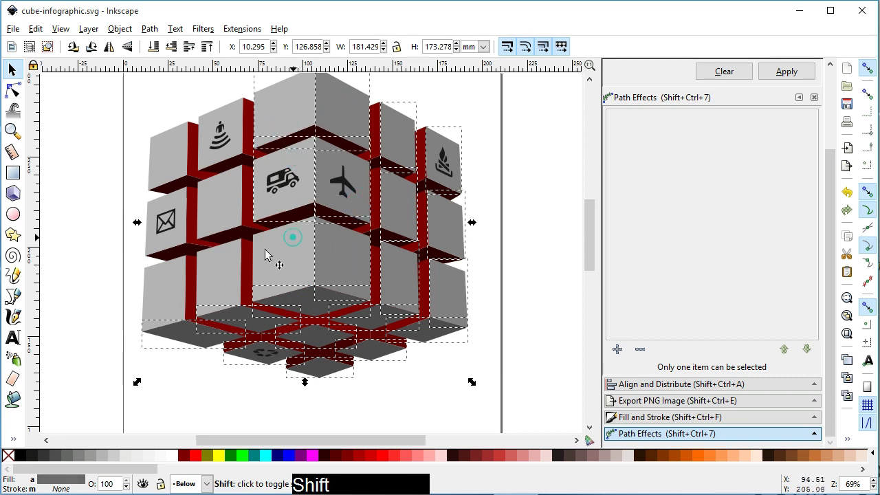
pyautogui.click(185, 138)
pyautogui.click(183, 203)
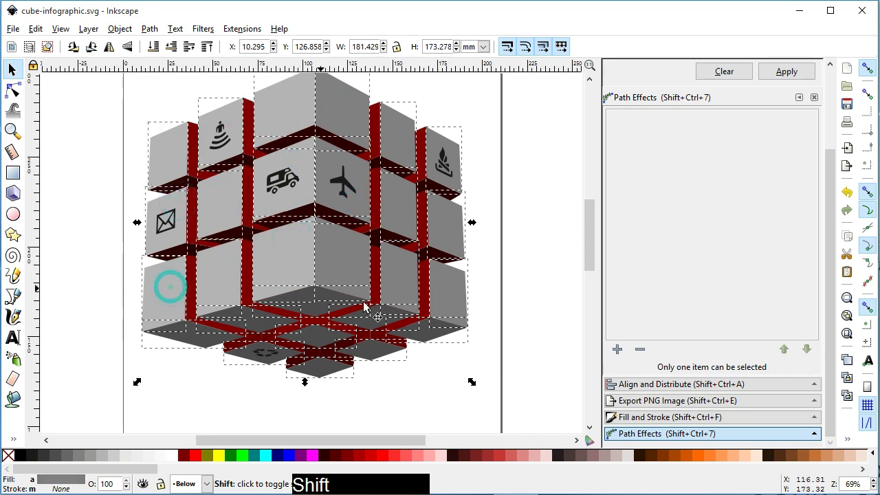
pyautogui.press('ctrl+x')
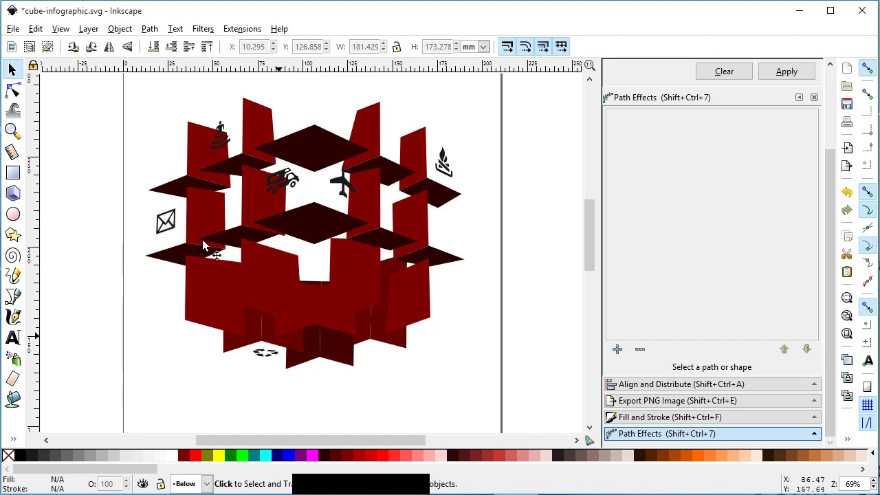
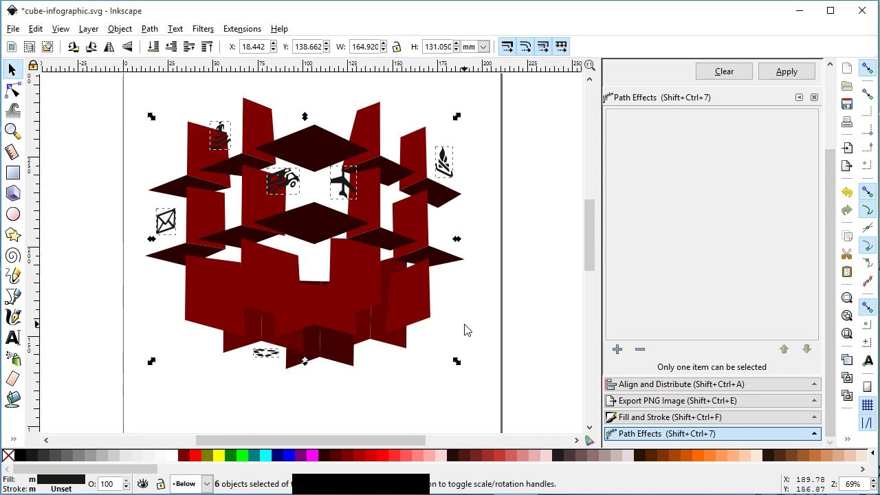
# Step: Add a new layer named 'symbol' above the current layer
pyautogui.click(94, 33)
pyautogui.press('g')
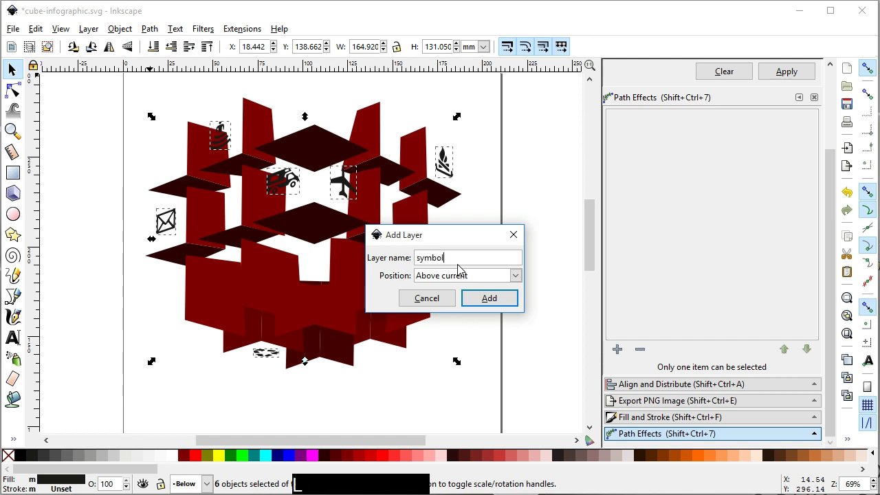
pyautogui.click(493, 301)
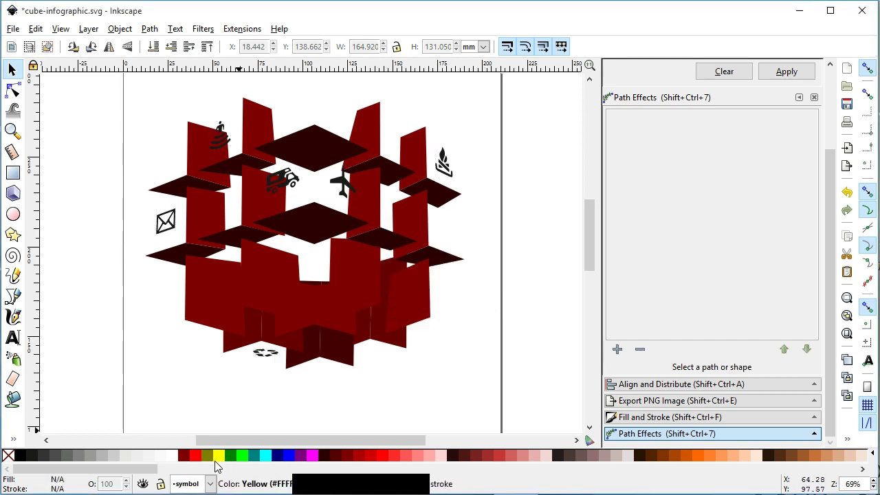
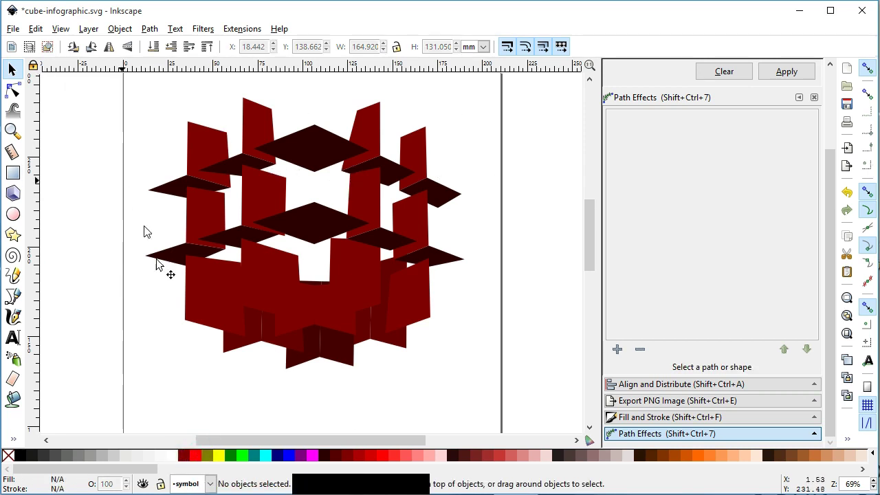
# Step: Paste the six icons in place on the symbol layer, restore the grey faces and save
pyautogui.click(68, 156)
pyautogui.click(73, 154)
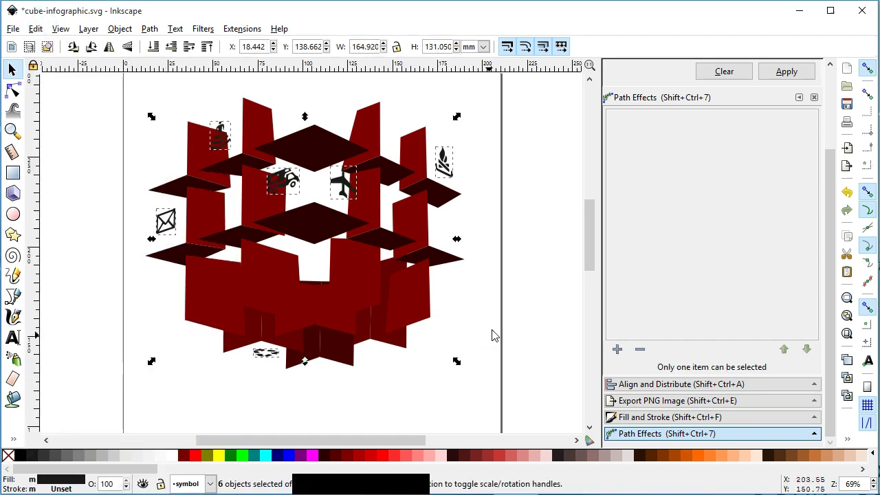
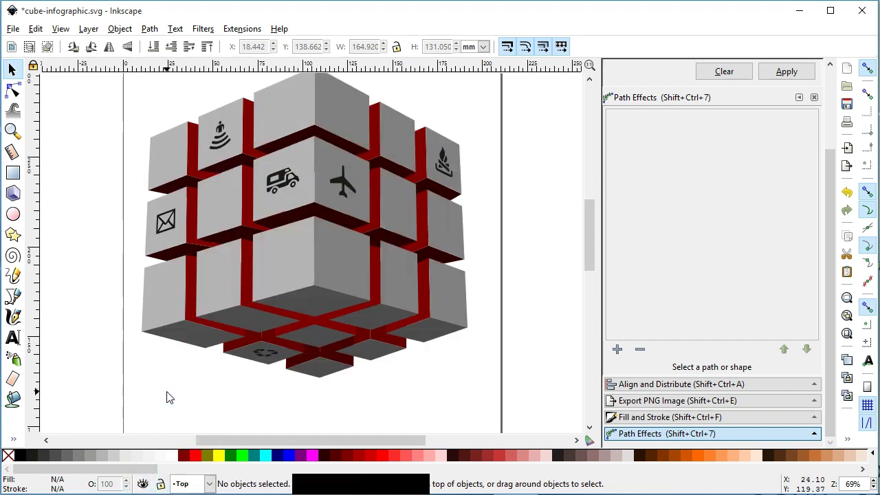
pyautogui.click(598, 245)
pyautogui.click(539, 264)
pyautogui.press('ctrl+s')
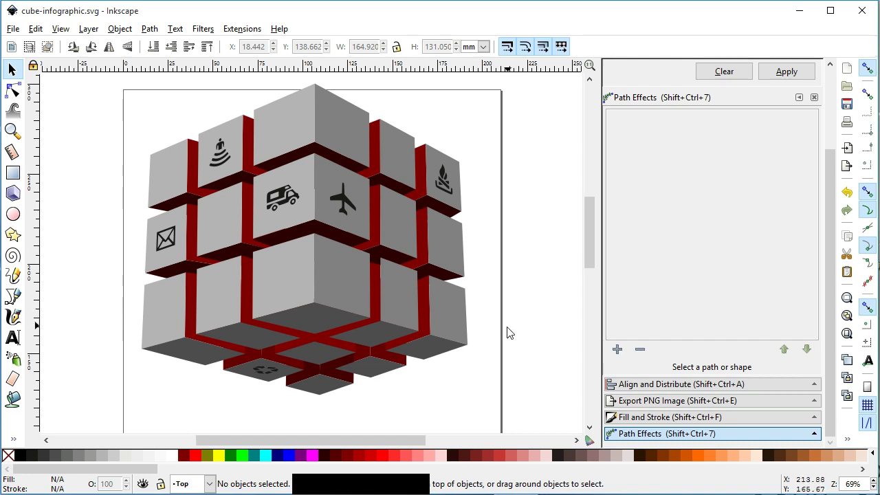
# Step: Select the top and left-side cube faces and inspect their flat grey fills in Fill and Stroke
pyautogui.click(237, 133)
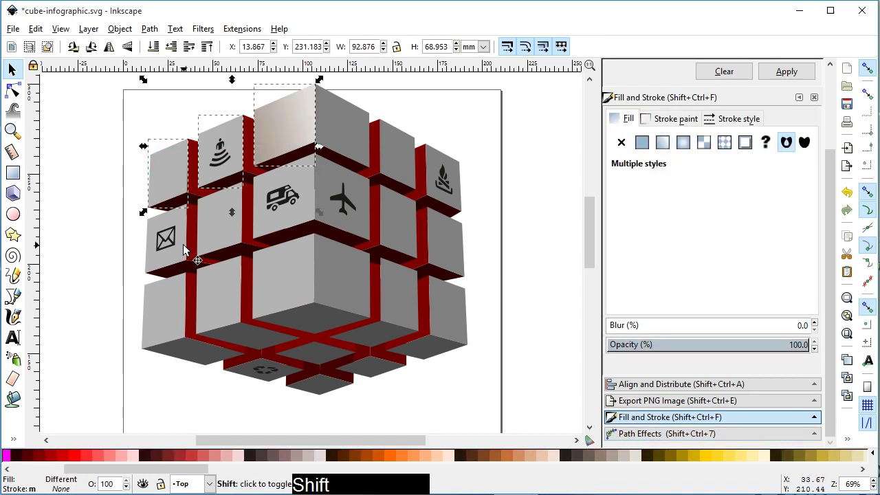
pyautogui.click(233, 229)
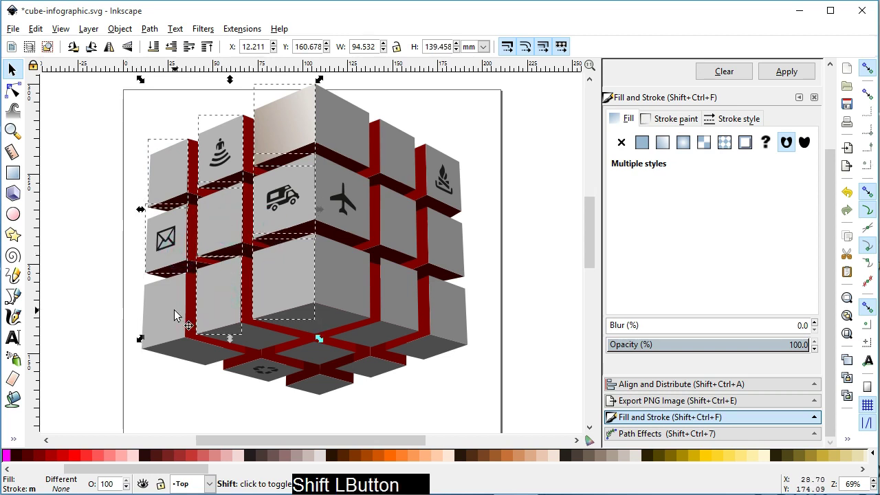
pyautogui.click(126, 31)
pyautogui.click(178, 226)
pyautogui.click(355, 141)
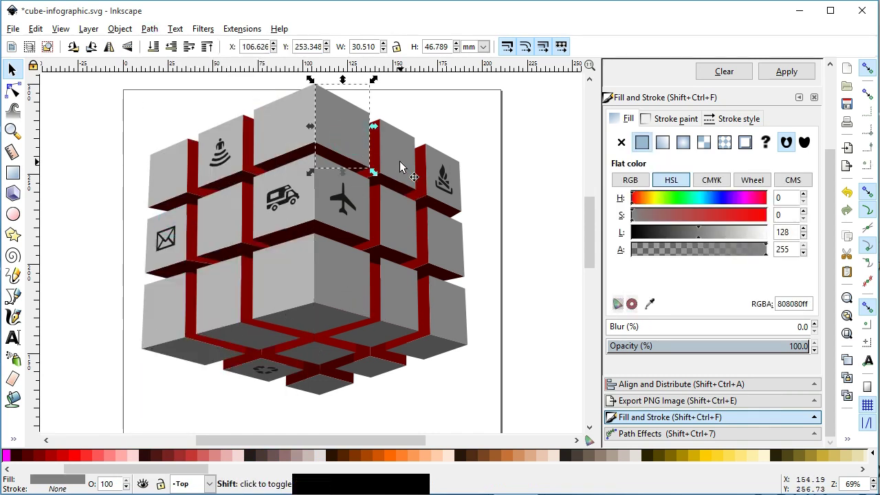
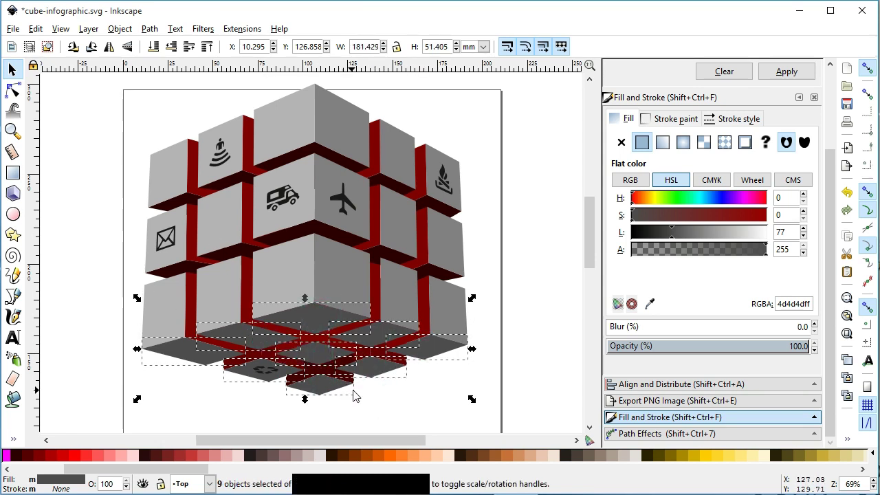
pyautogui.click(129, 29)
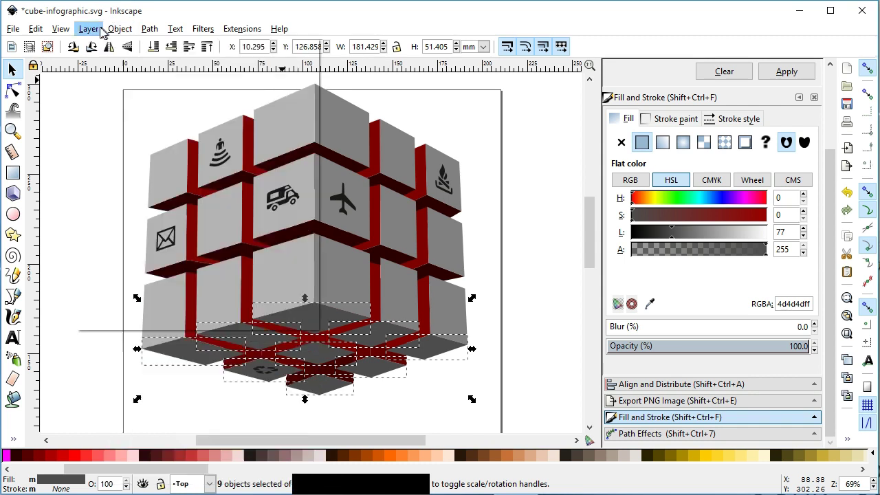
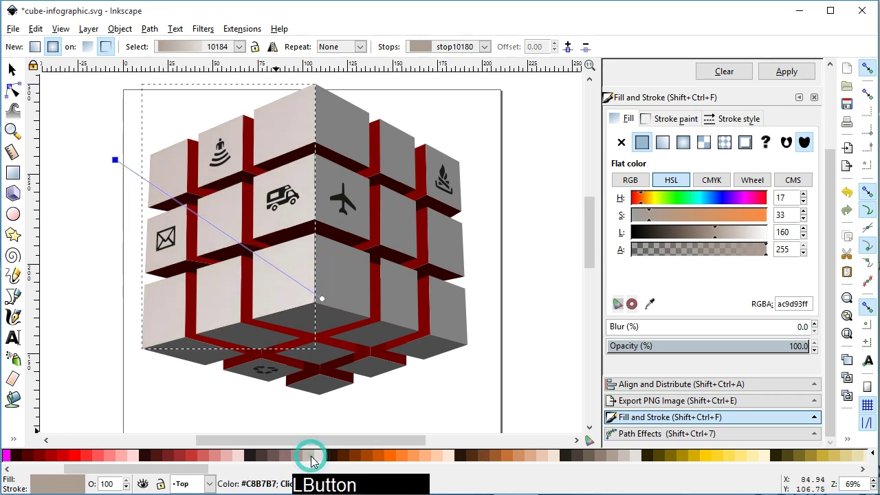
# Step: Set the gradient stops on the right and bottom faces to beige colours and save
pyautogui.click(619, 459)
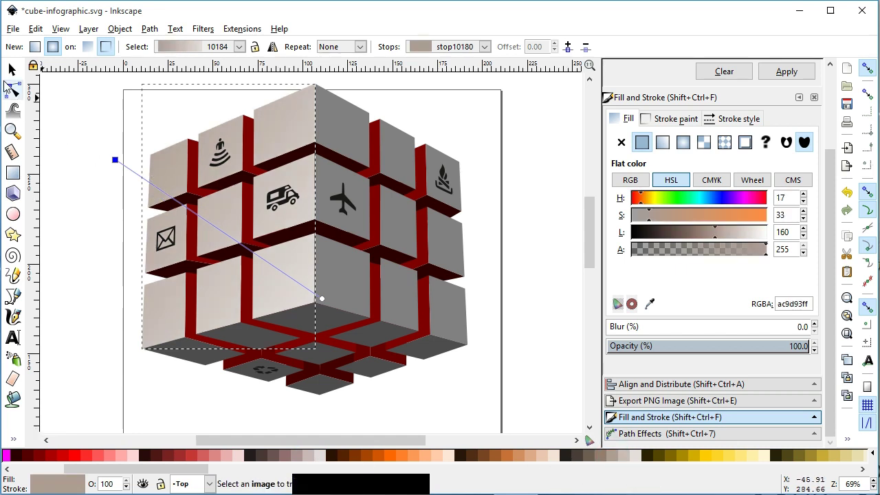
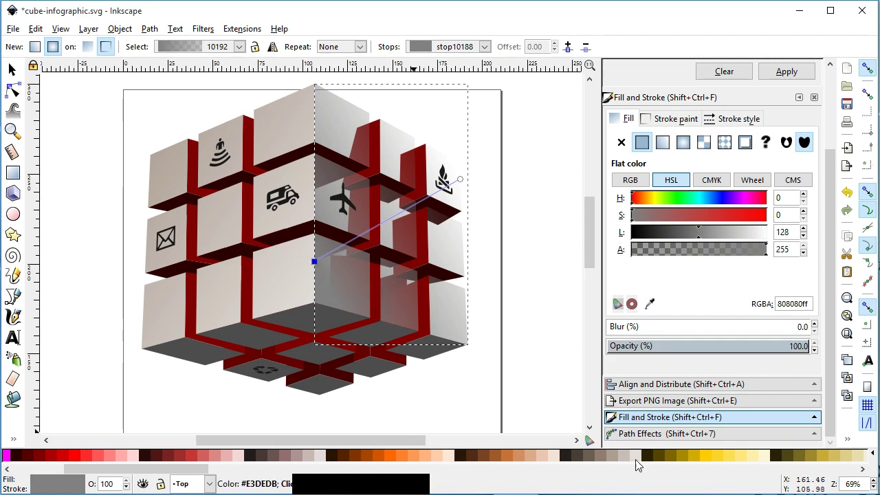
pyautogui.click(641, 459)
pyautogui.click(626, 459)
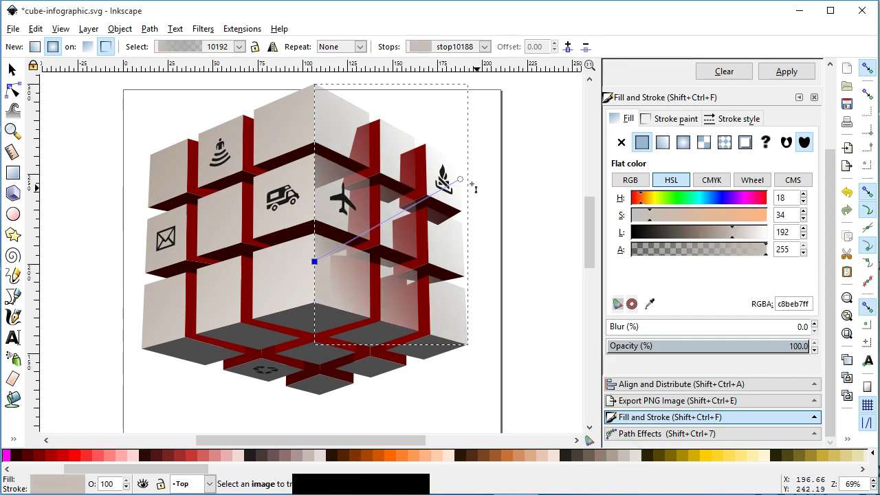
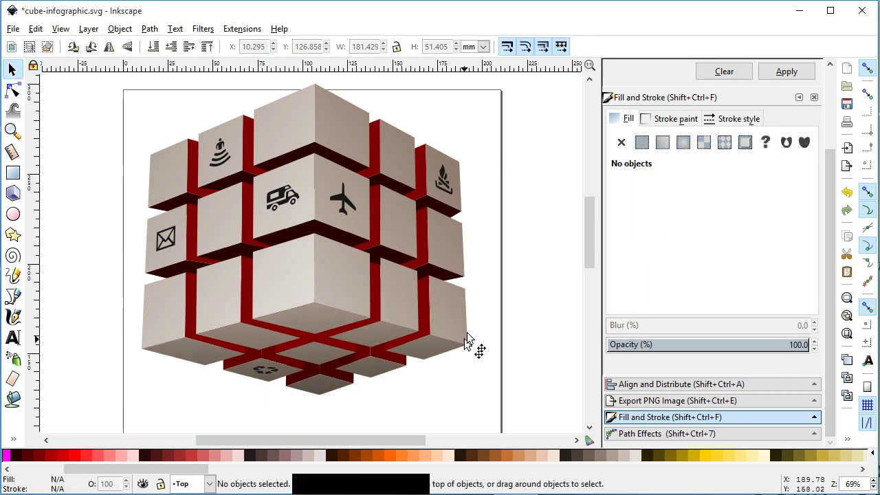
pyautogui.press('ctrl+s')
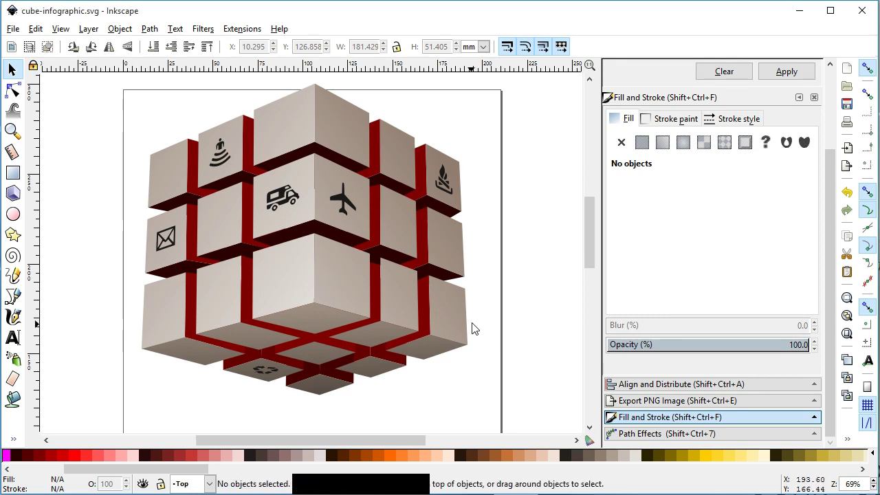
pyautogui.click(451, 319)
pyautogui.click(290, 284)
pyautogui.click(117, 31)
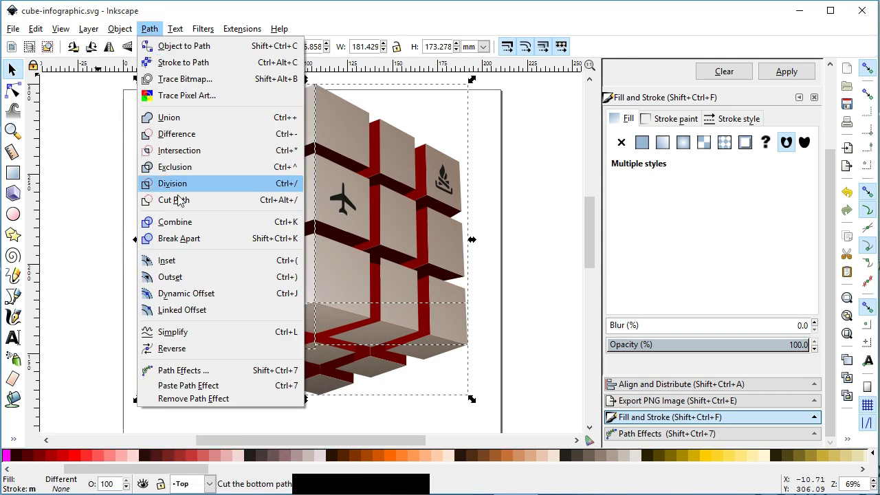
pyautogui.click(187, 240)
pyautogui.click(529, 279)
# Step: Save, then select the face behind the airplane icon and give it its own gradient
pyautogui.press('ctrl+s')
pyautogui.press('ctrl+s')
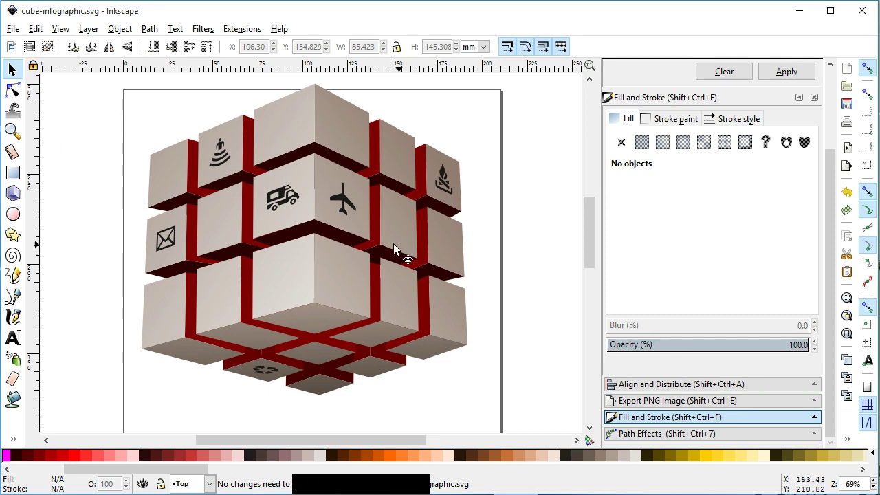
pyautogui.click(364, 234)
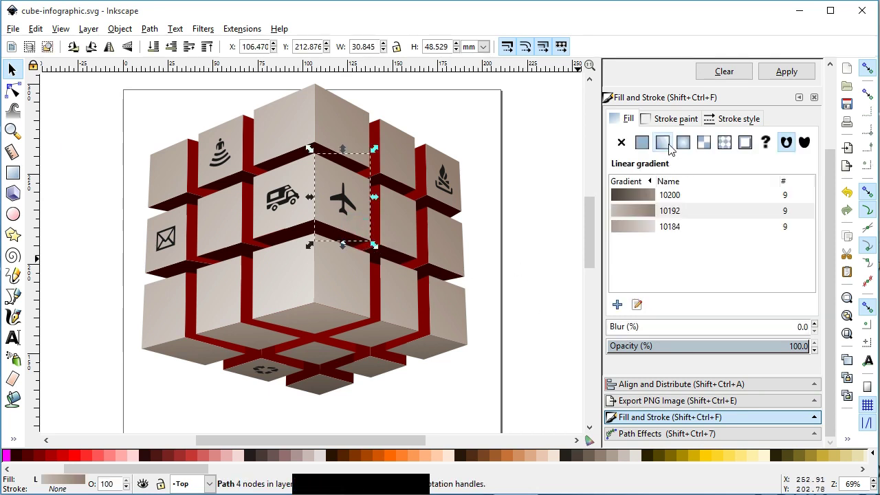
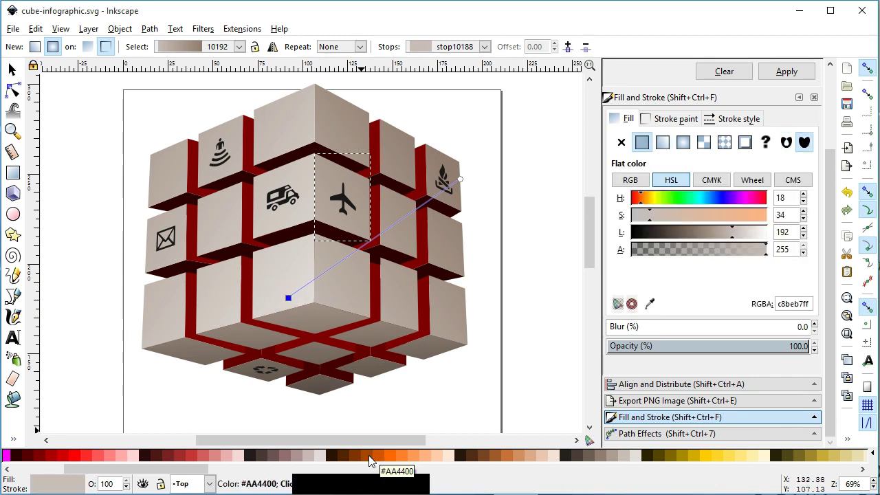
pyautogui.click(158, 471)
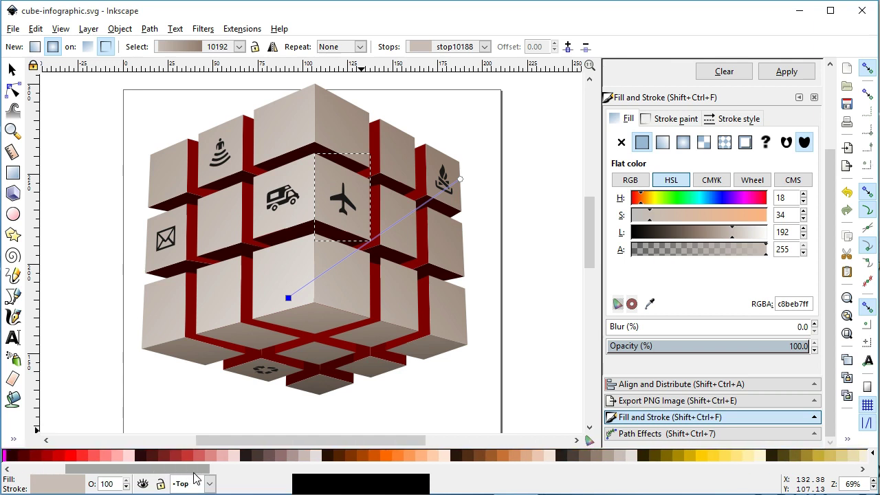
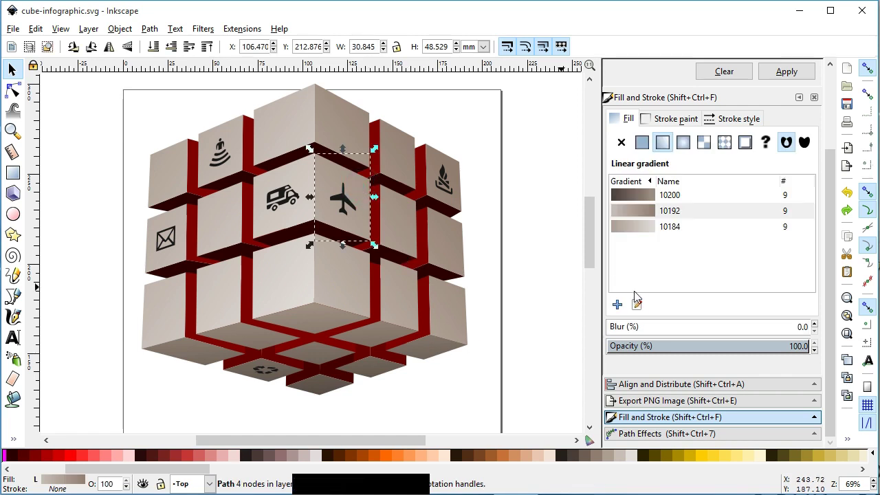
pyautogui.click(641, 308)
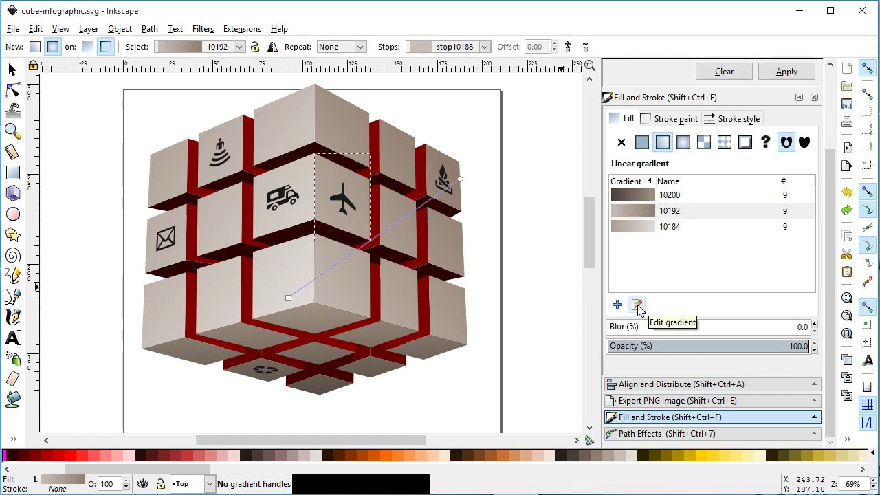
# Step: With the Gradient tool, set the airplane face's start stop to bright orange
pyautogui.click(31, 80)
pyautogui.click(509, 459)
pyautogui.press('ctrl+z')
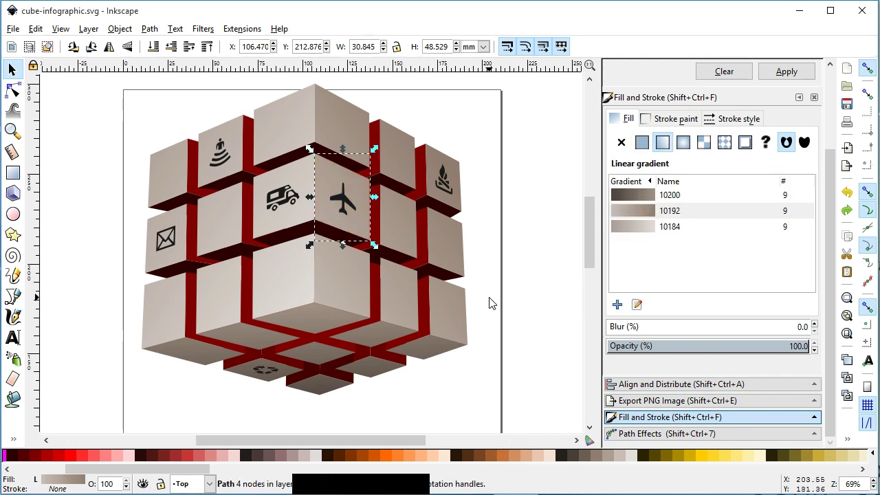
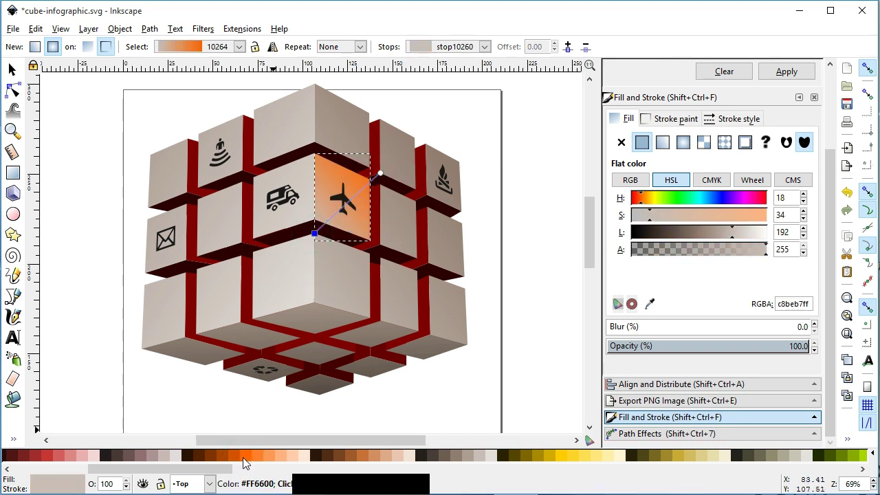
pyautogui.click(240, 459)
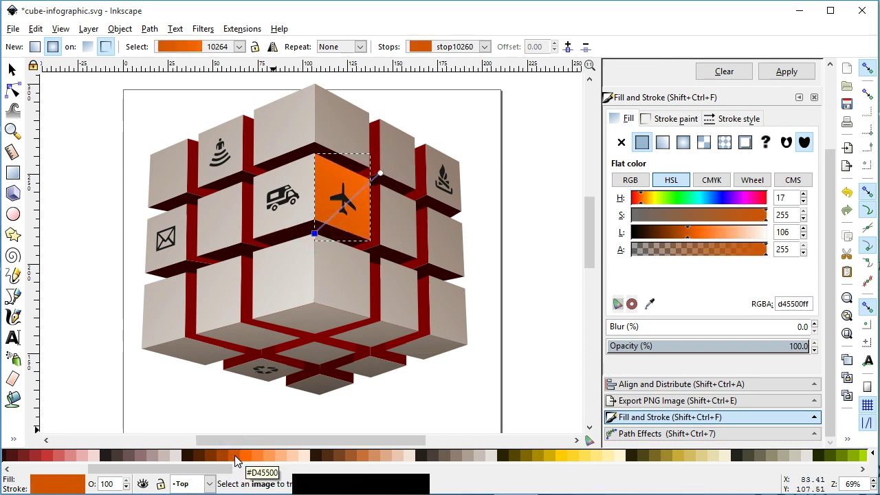
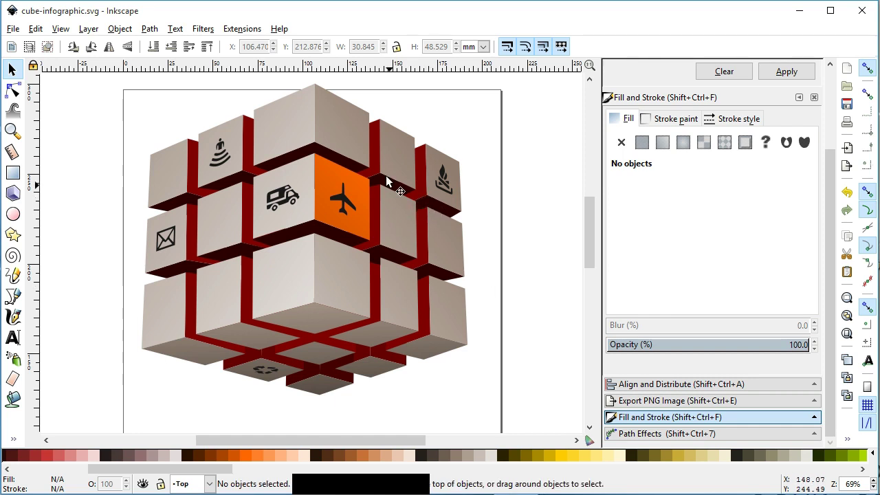
# Step: Select the red vertical walls on the Below layer, refill them with the beige gradient and save
pyautogui.click(381, 159)
pyautogui.click(483, 228)
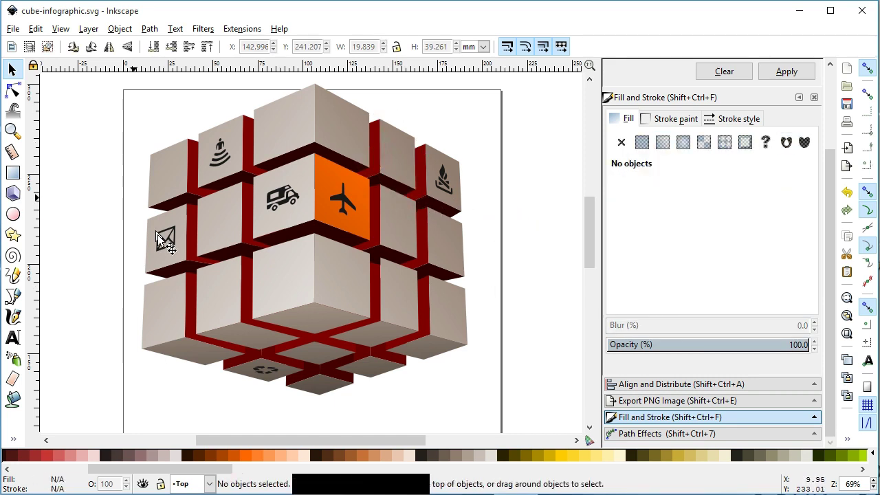
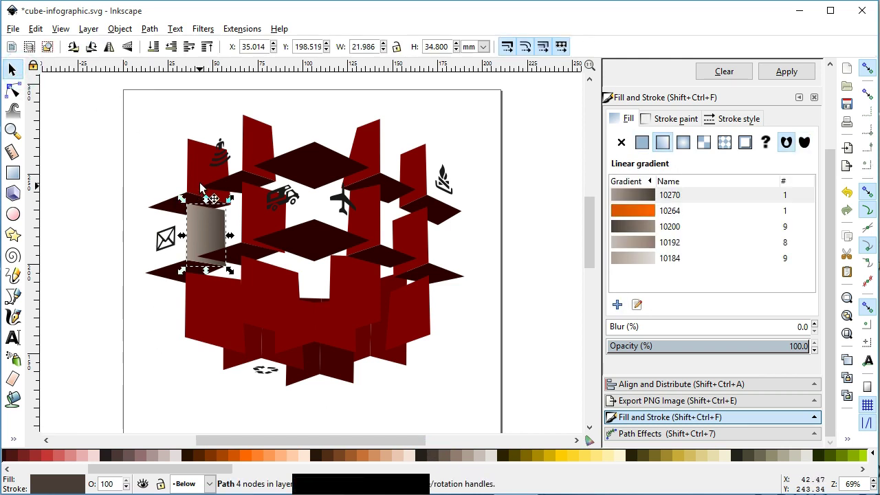
pyautogui.click(200, 166)
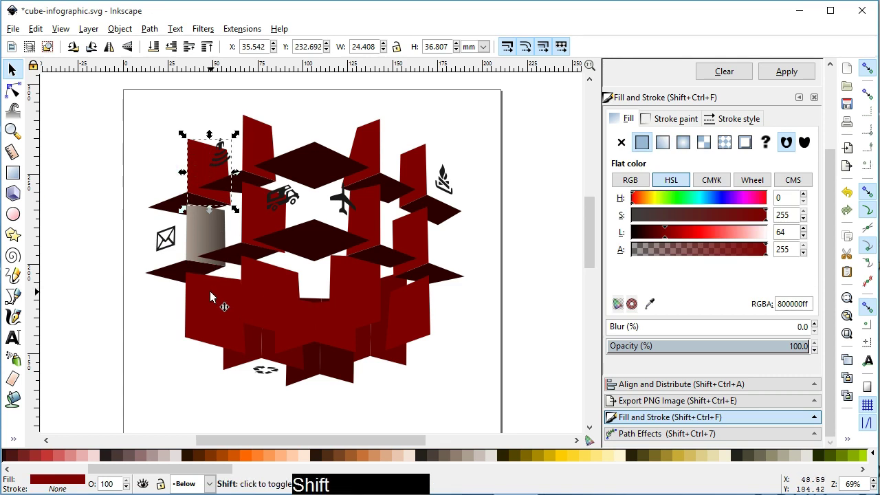
pyautogui.click(665, 138)
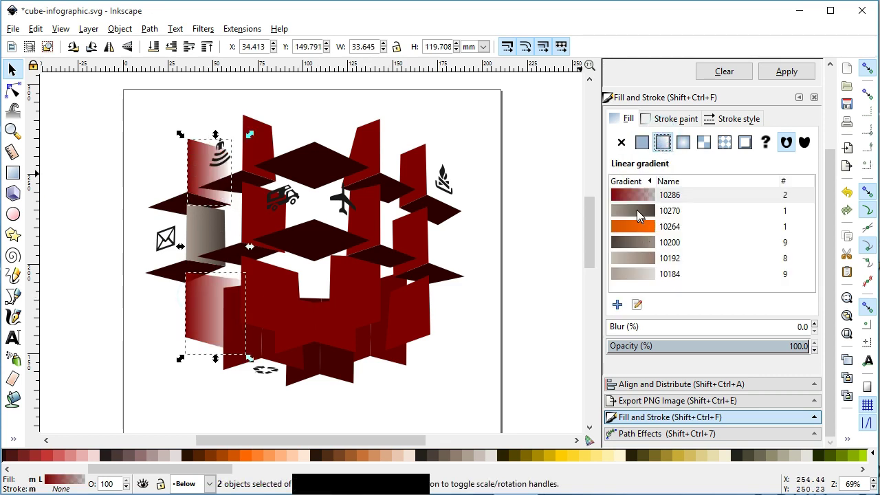
pyautogui.click(641, 212)
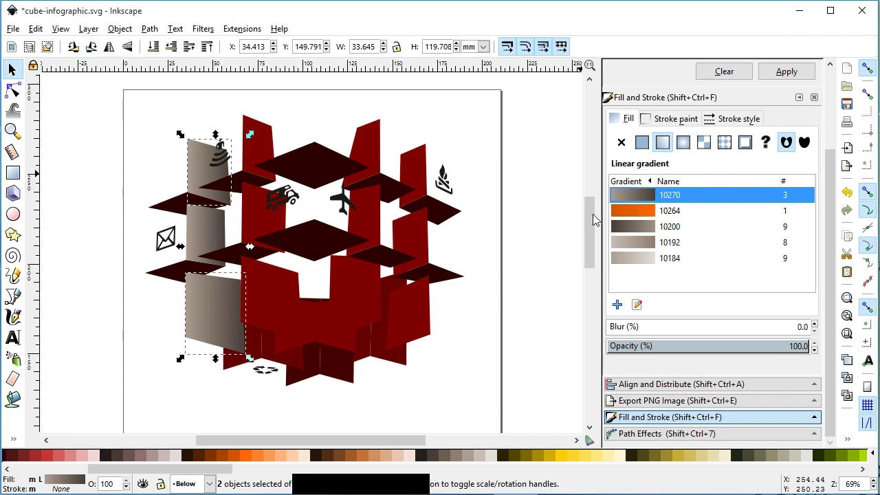
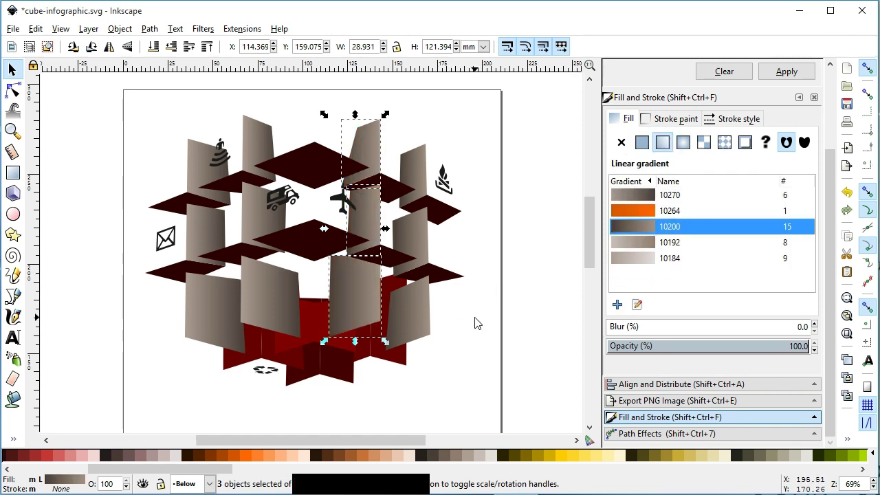
pyautogui.click(476, 316)
pyautogui.press('ctrl+s')
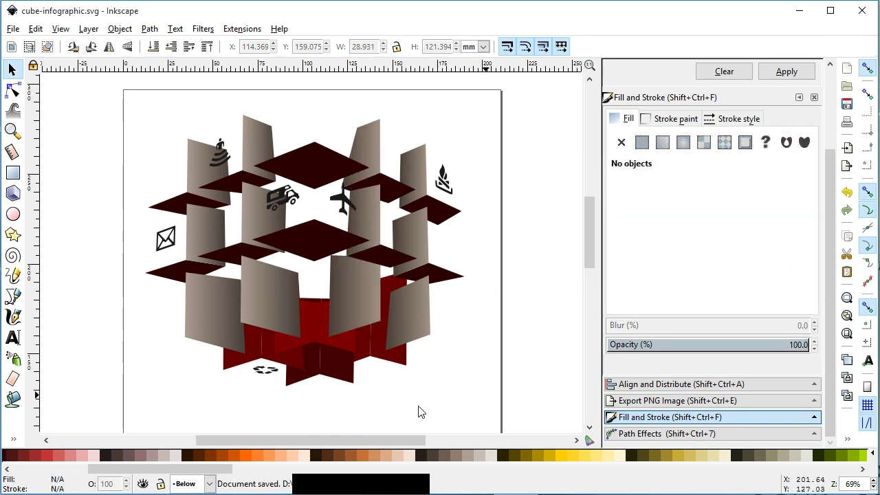
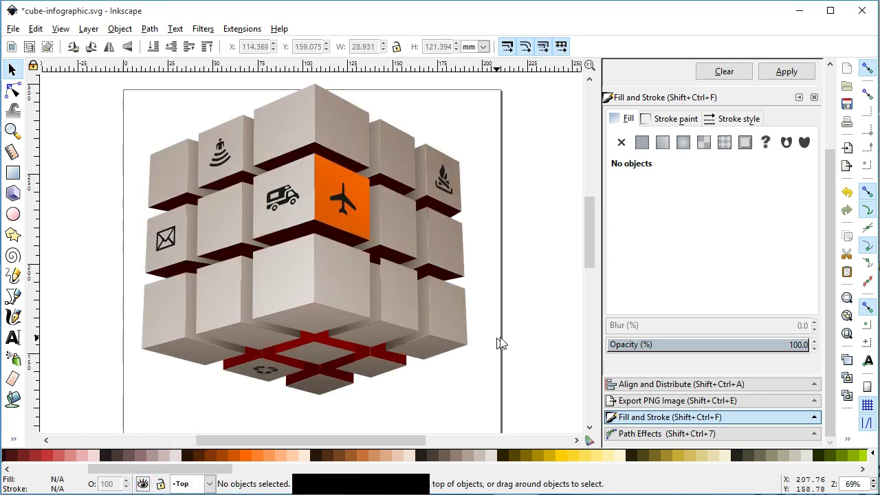
# Step: Save the drawing with the recoloured walls
pyautogui.press('ctrl+s')
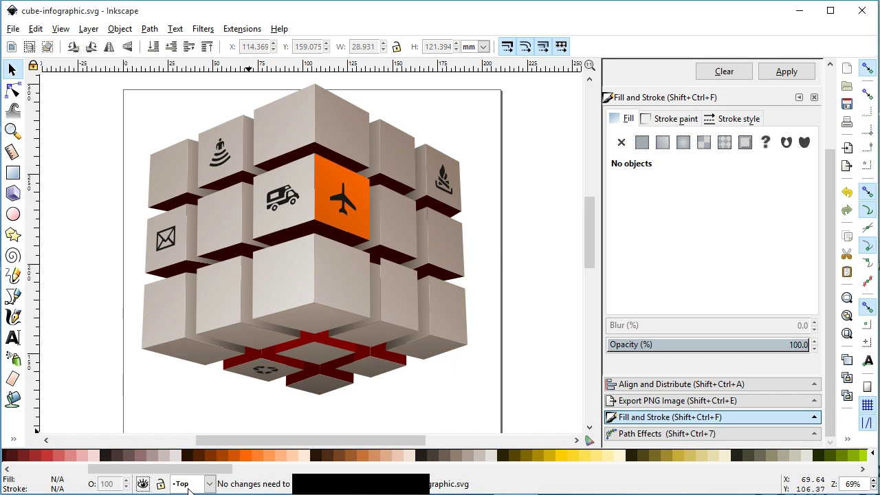
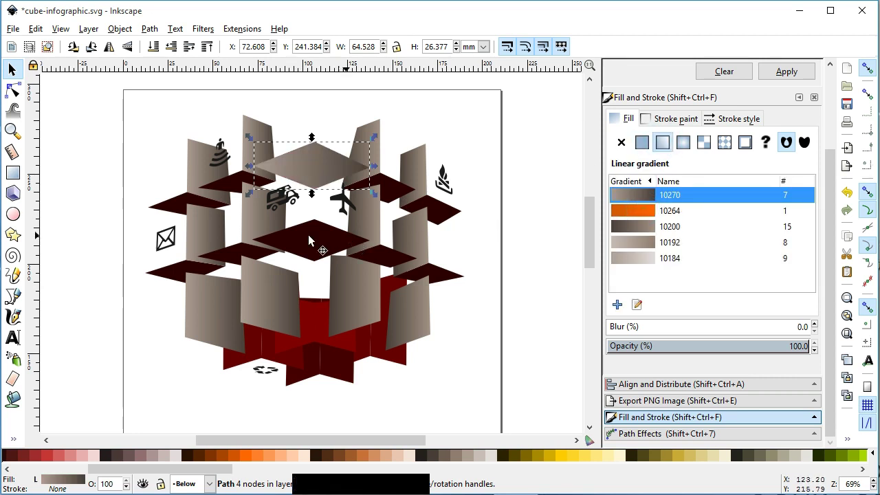
# Step: Give the dark slabs near the person icon the beige linear gradient
pyautogui.click(231, 187)
pyautogui.click(667, 148)
pyautogui.click(653, 211)
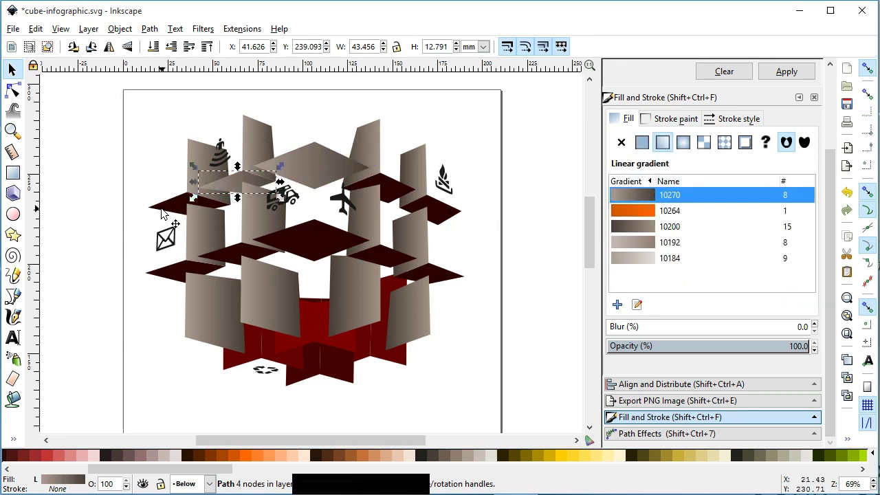
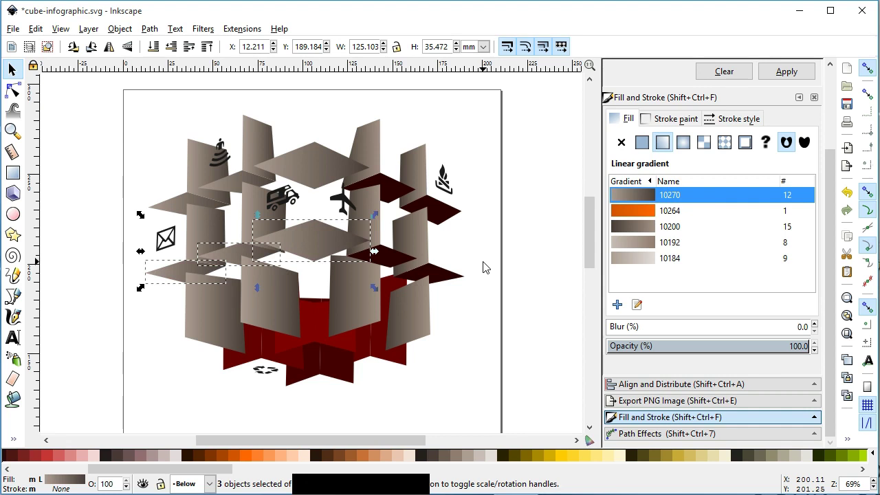
pyautogui.click(485, 264)
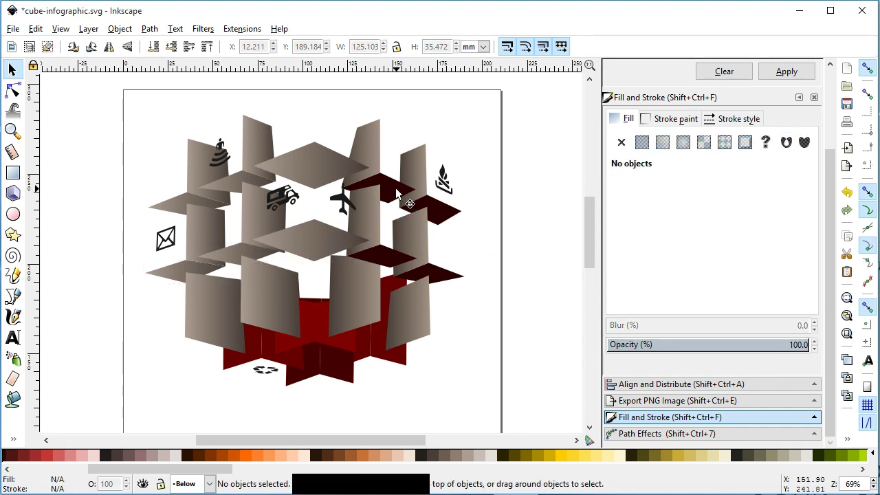
# Step: Apply the darker beige gradient to the right-side slabs, adjust the one near the fire icon and save
pyautogui.click(401, 192)
pyautogui.click(393, 257)
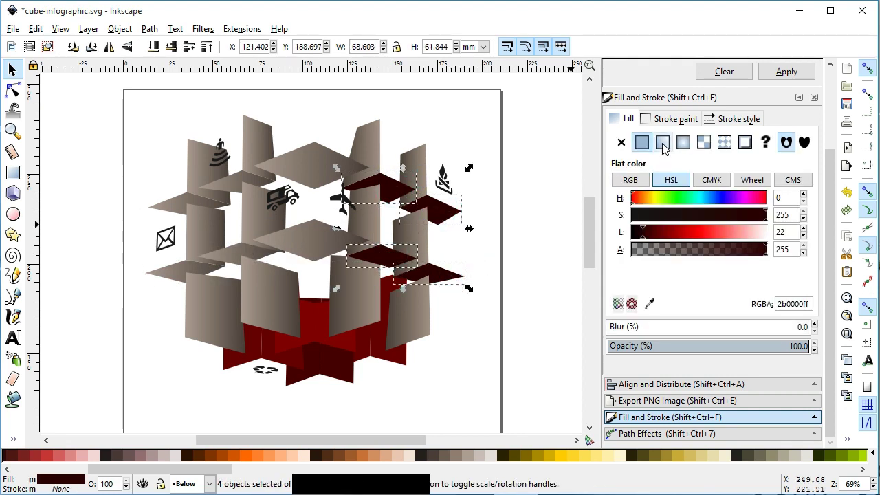
pyautogui.click(666, 145)
pyautogui.click(644, 242)
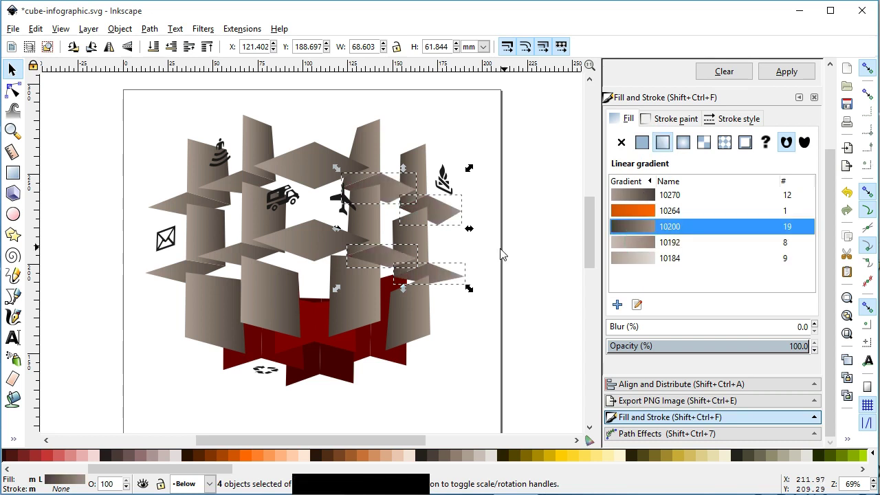
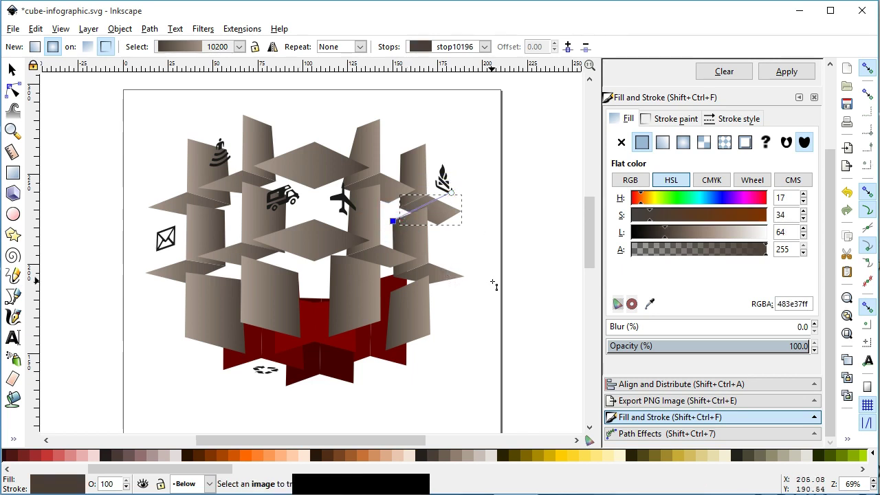
pyautogui.click(88, 191)
pyautogui.press('ctrl+s')
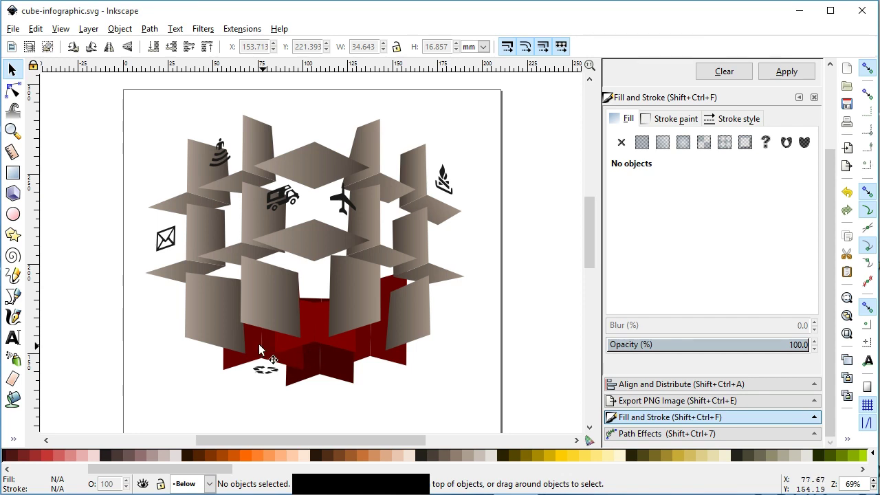
# Step: Select the red bottom-cross wall beside the recycling icon for recolouring
pyautogui.click(259, 345)
pyautogui.click(288, 359)
pyautogui.click(463, 390)
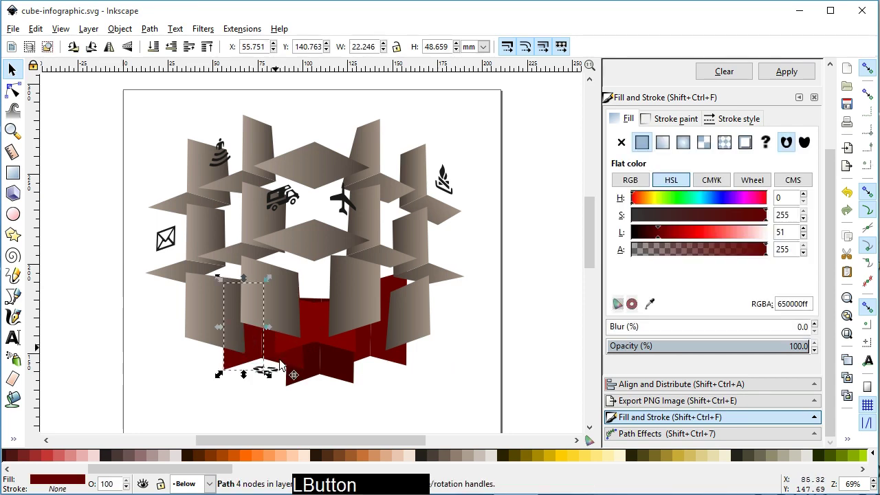
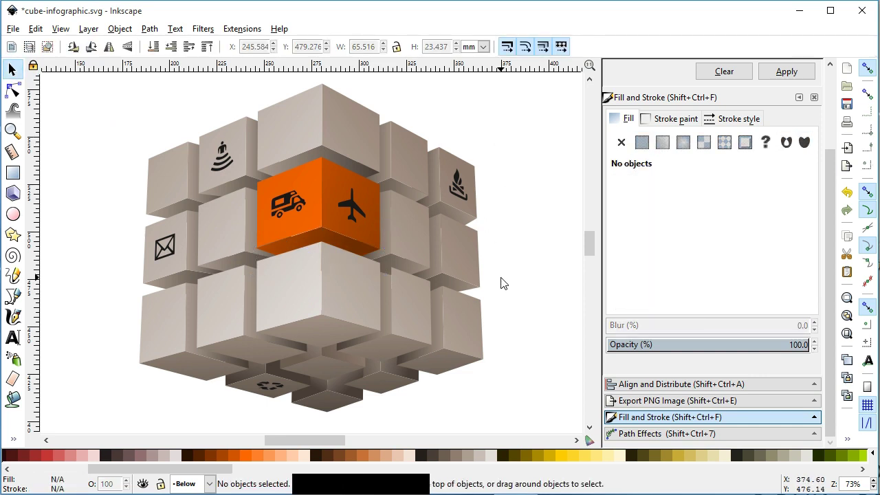
# Step: Save, then select the person, envelope and fire icon faces plus two side faces
pyautogui.press('ctrl+s')
pyautogui.click(240, 134)
pyautogui.click(188, 226)
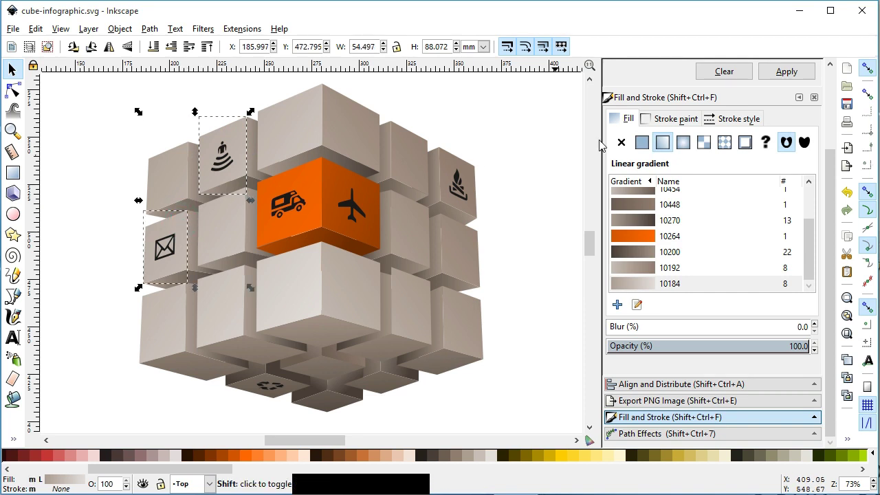
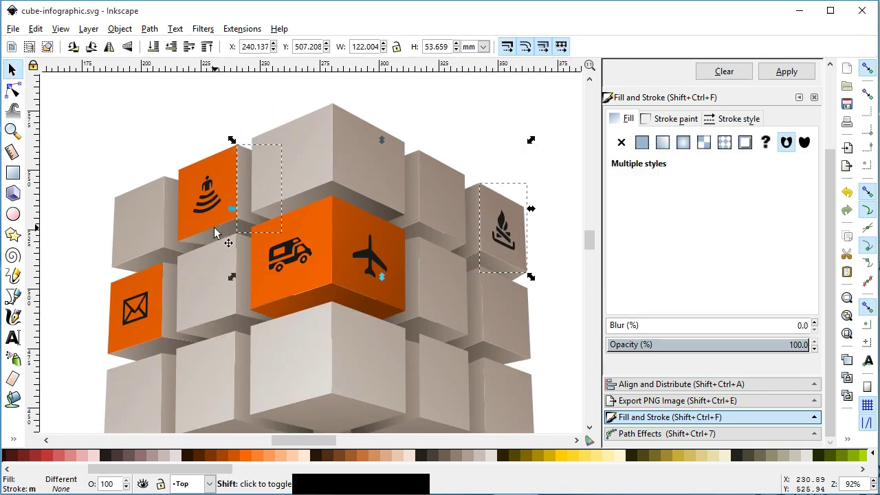
pyautogui.click(220, 239)
pyautogui.click(174, 311)
pyautogui.click(146, 356)
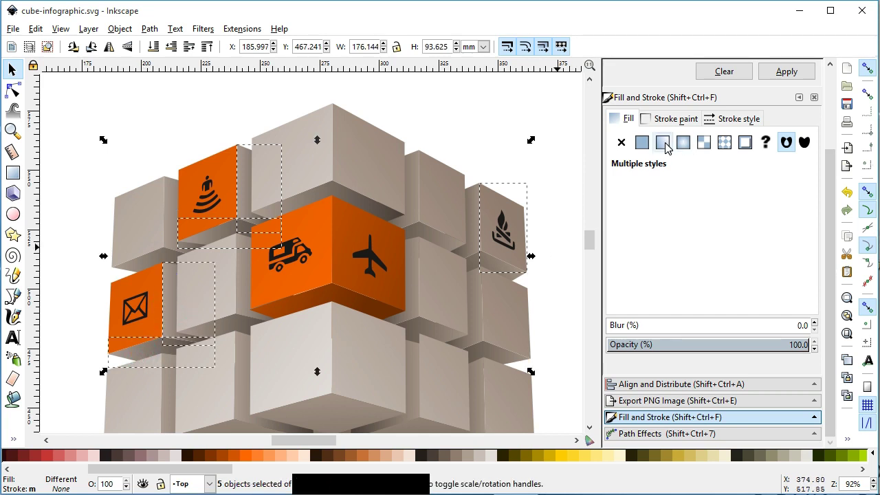
# Step: Give the selected faces the orange linear gradient fill and finish editing the fire cube's gradient
pyautogui.click(671, 146)
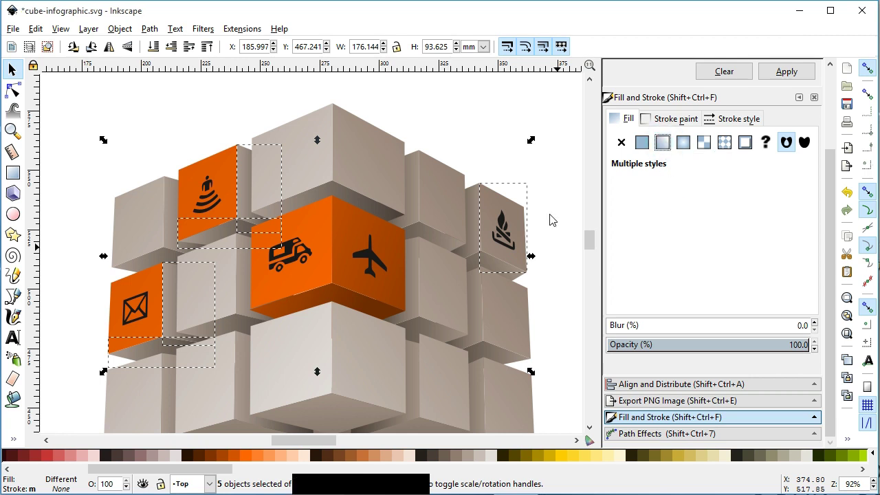
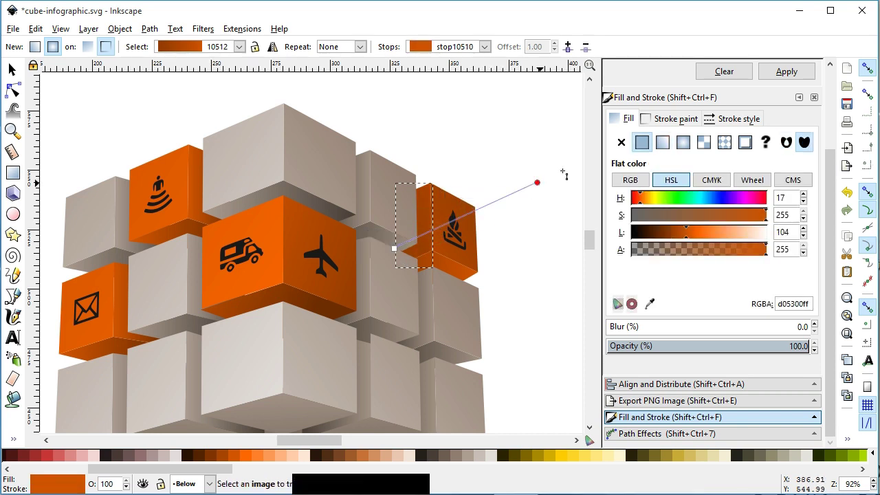
pyautogui.click(16, 75)
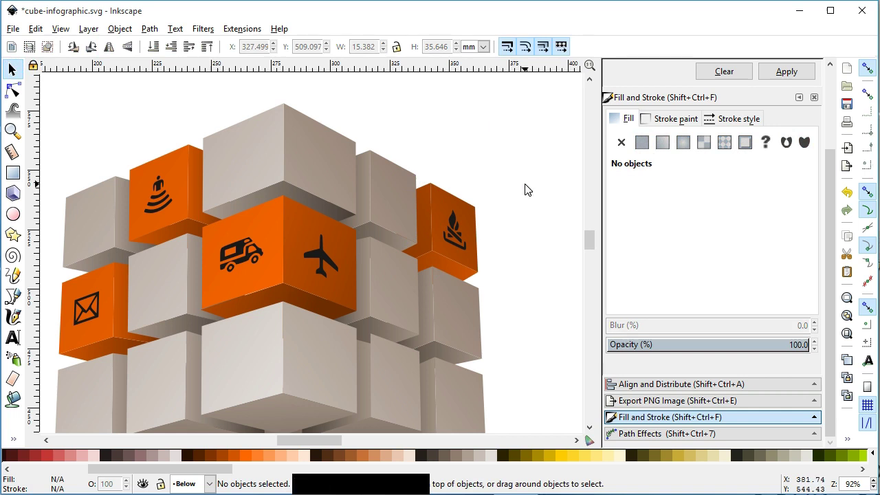
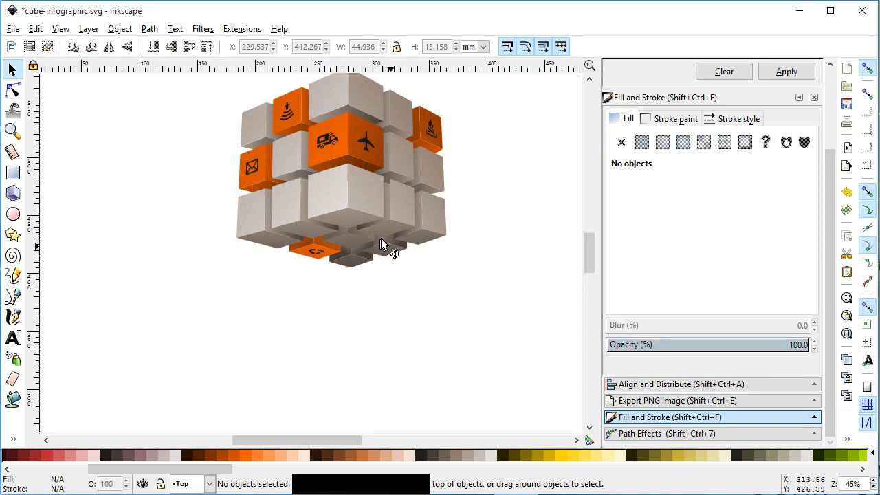
# Step: Inspect the bottom recycling cube and save the finished infographic as cube-infographic.svg
pyautogui.click(18, 140)
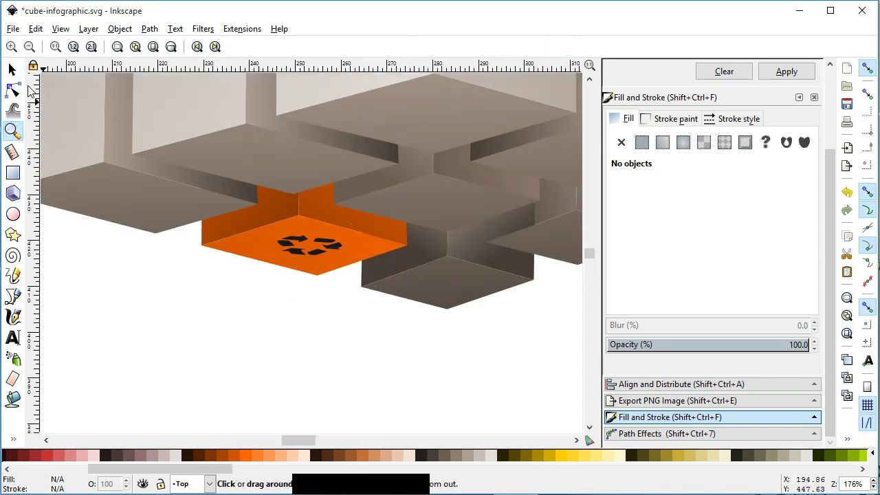
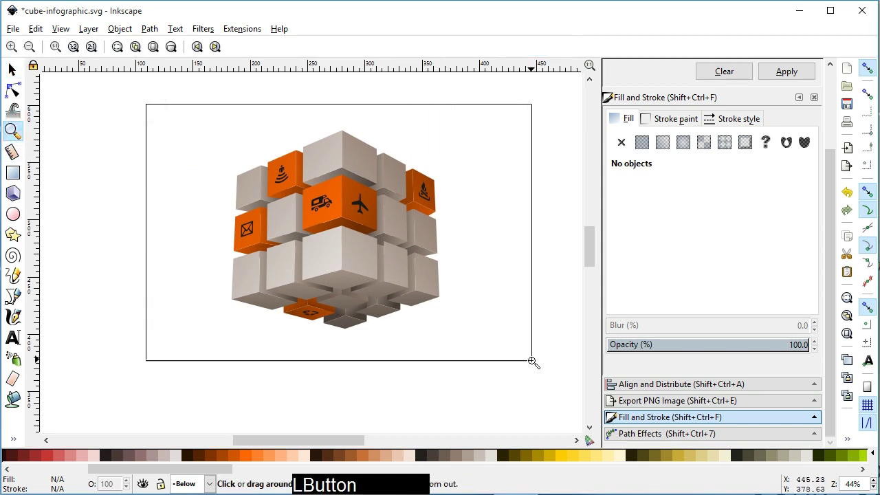
pyautogui.press('ctrl+s')
pyautogui.press('ctrl+s')
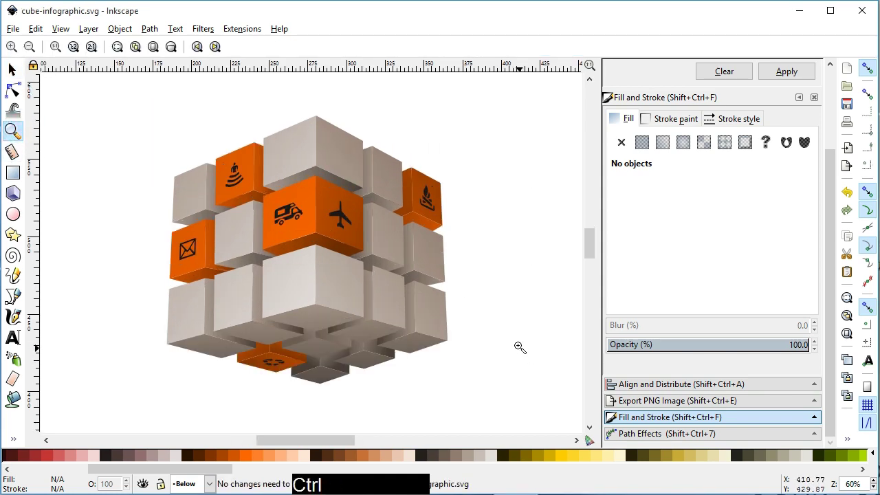